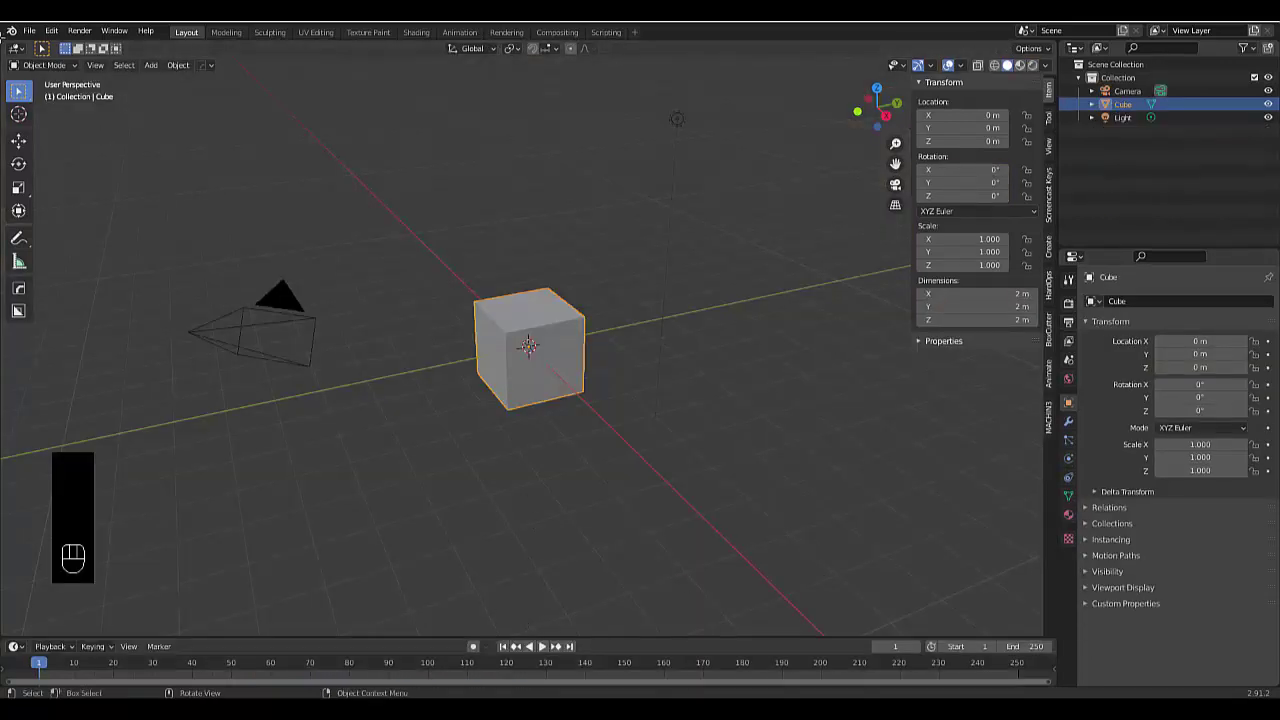
Enable the Add Mesh: Extra Objects add-on, close Preferences and delete the default cube
left_click_drag(59, 36, 76, 198)
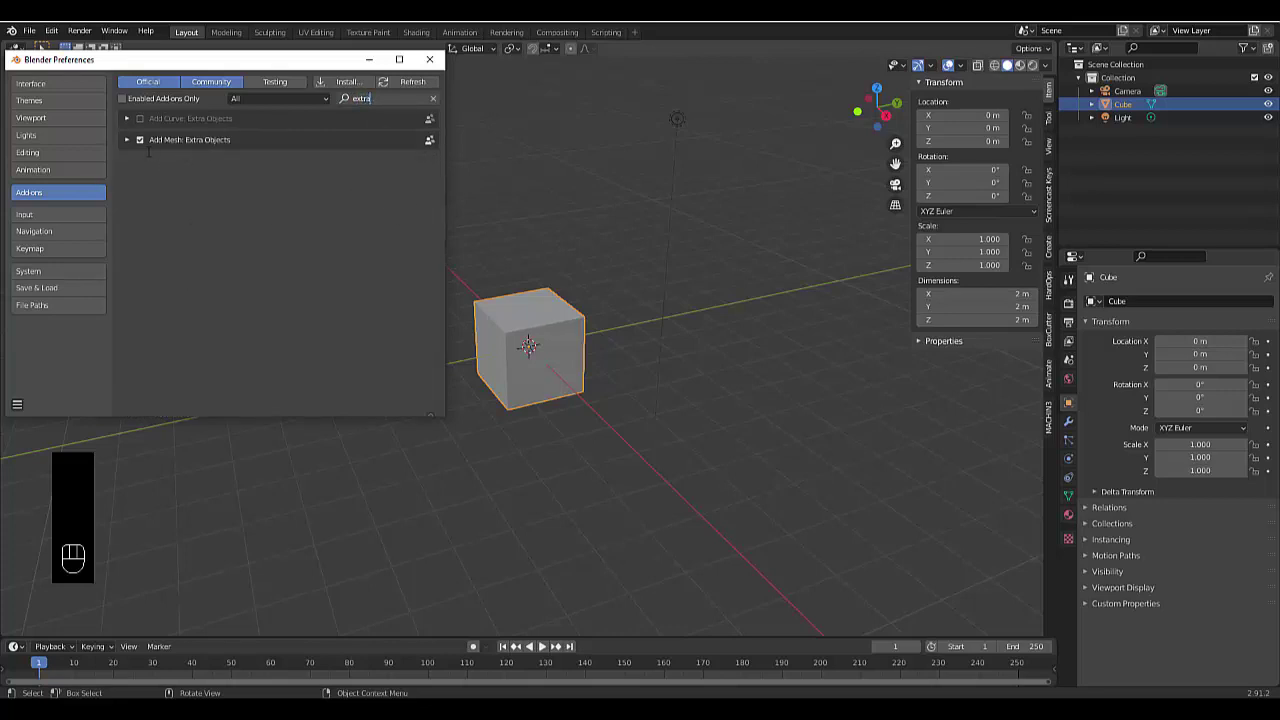
left_click(563, 345)
key("x")
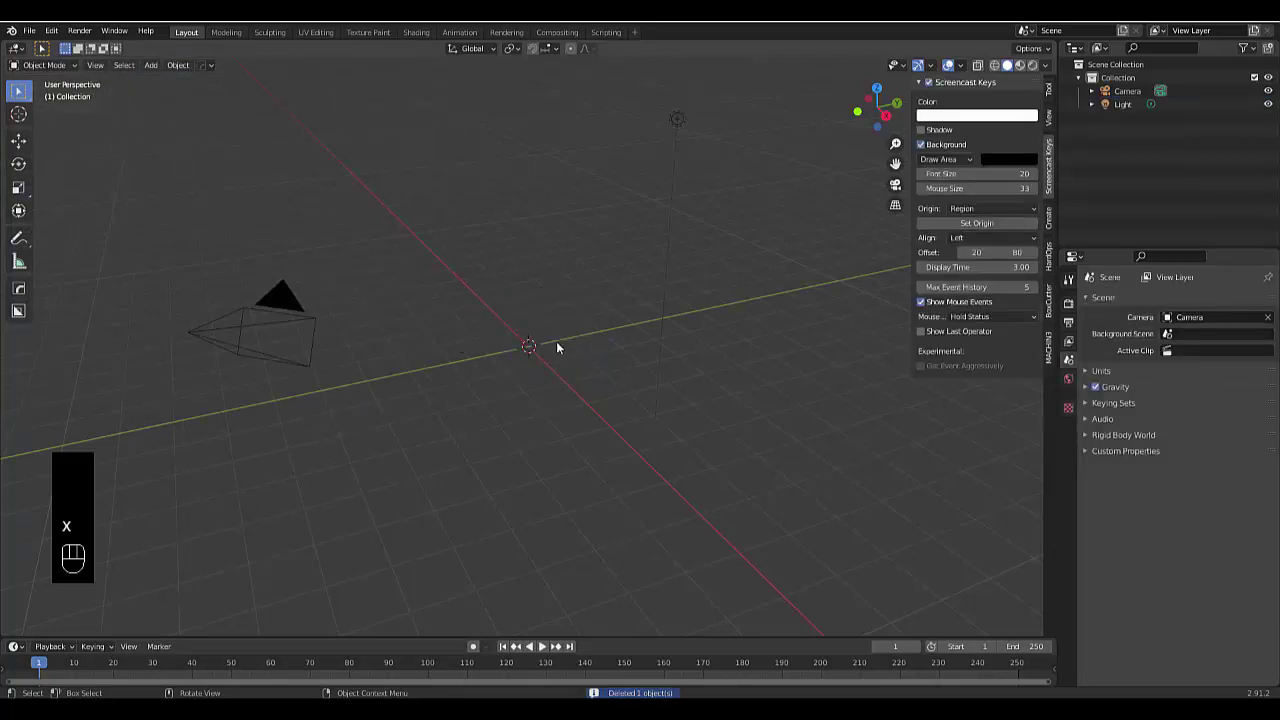
Switch to top view and add a large many-toothed gear at the scene centre
key("KP_7")
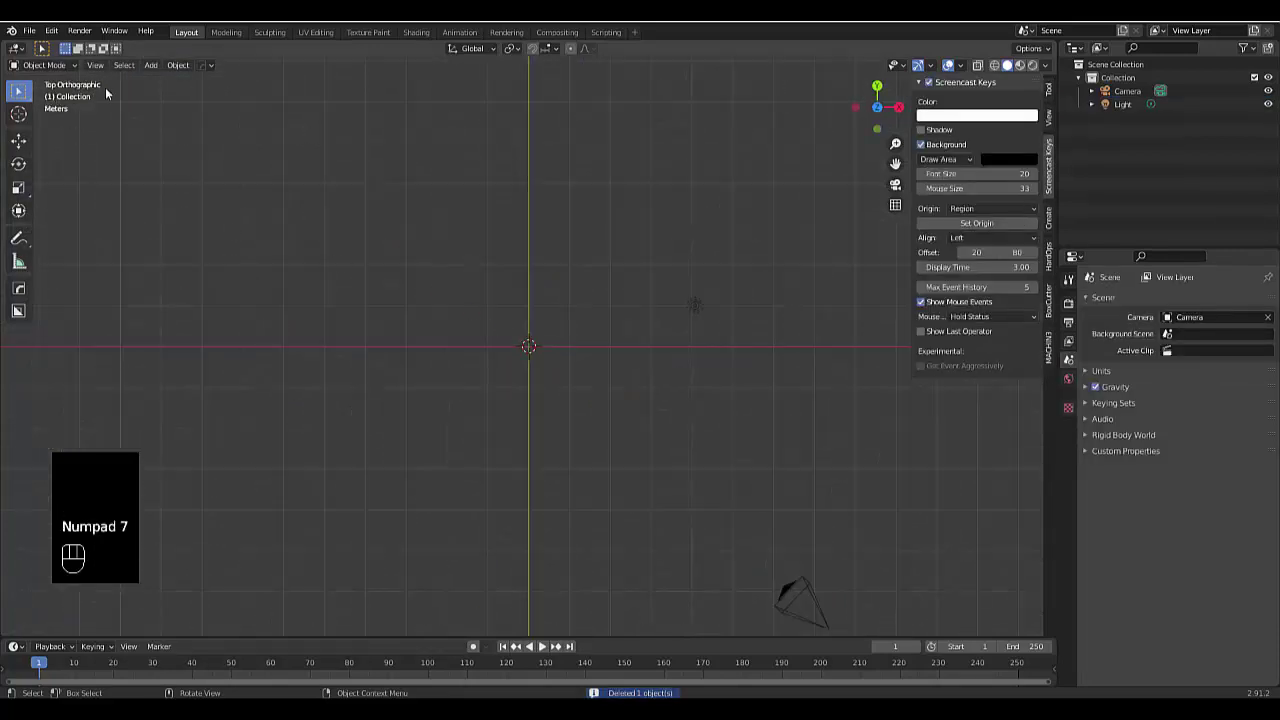
key("shift+a")
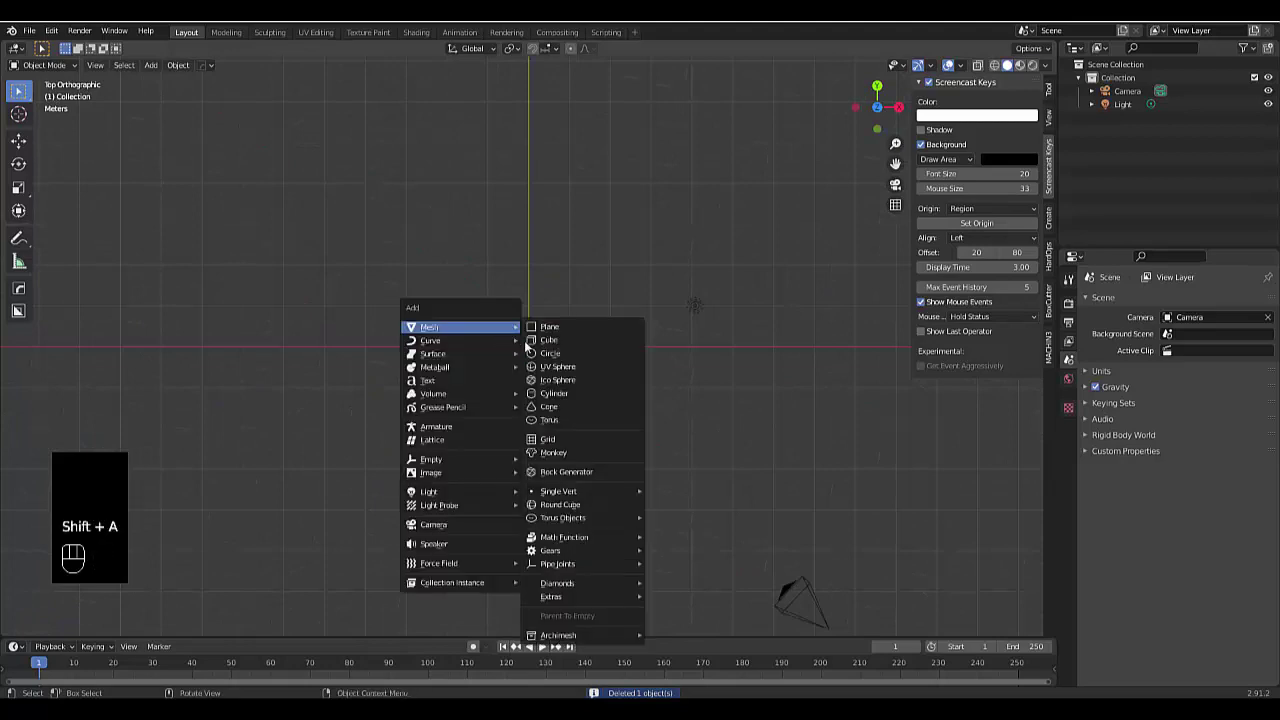
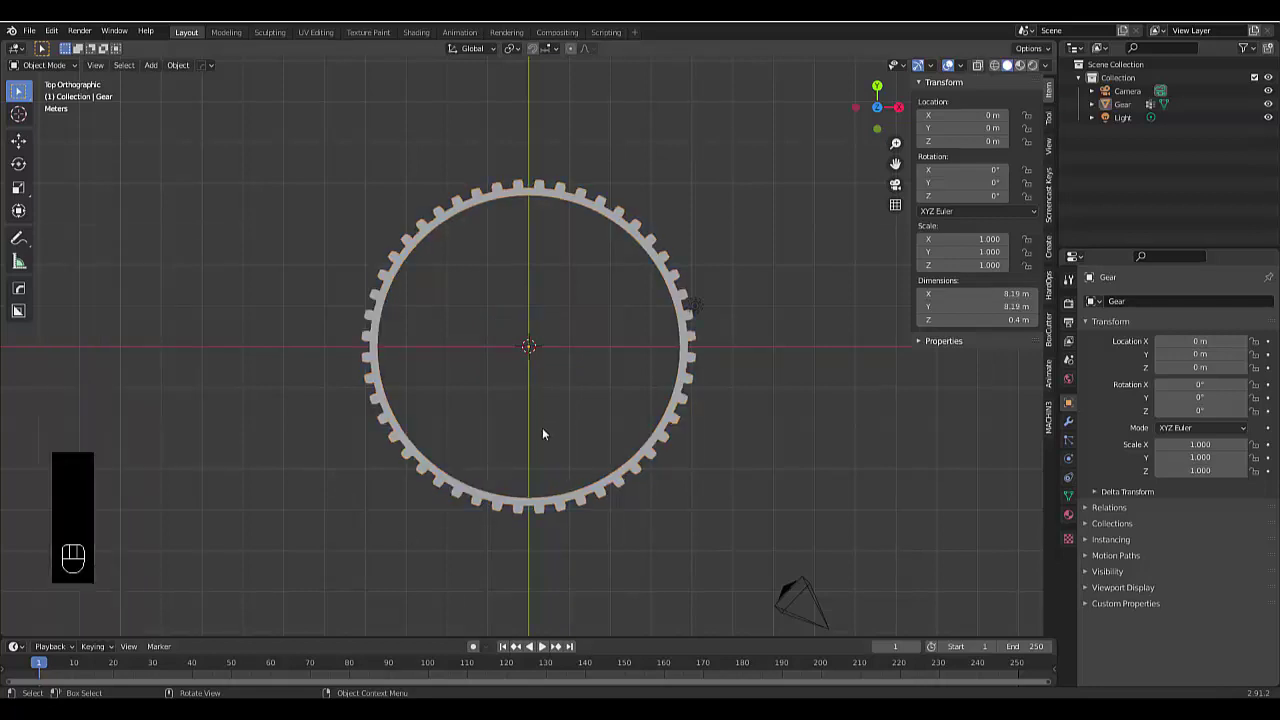
Add a small six-toothed gear and move it up along Y to the big gear's rim
key("shift+a")
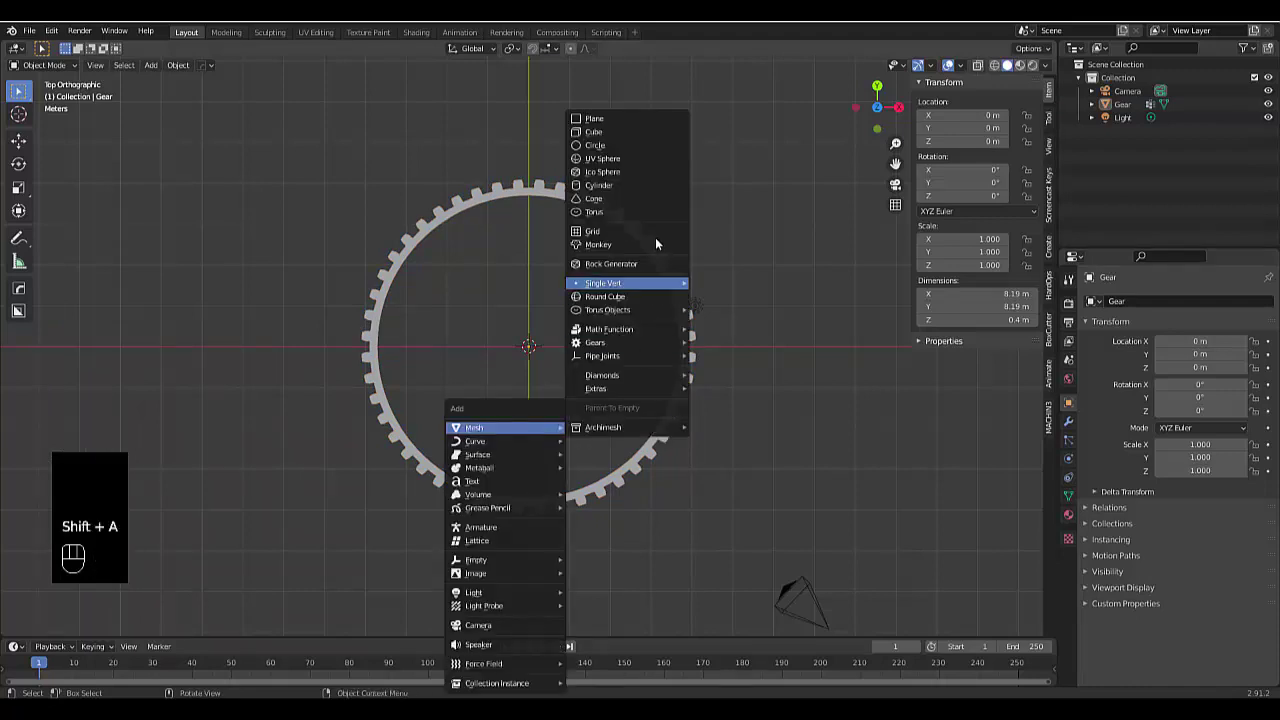
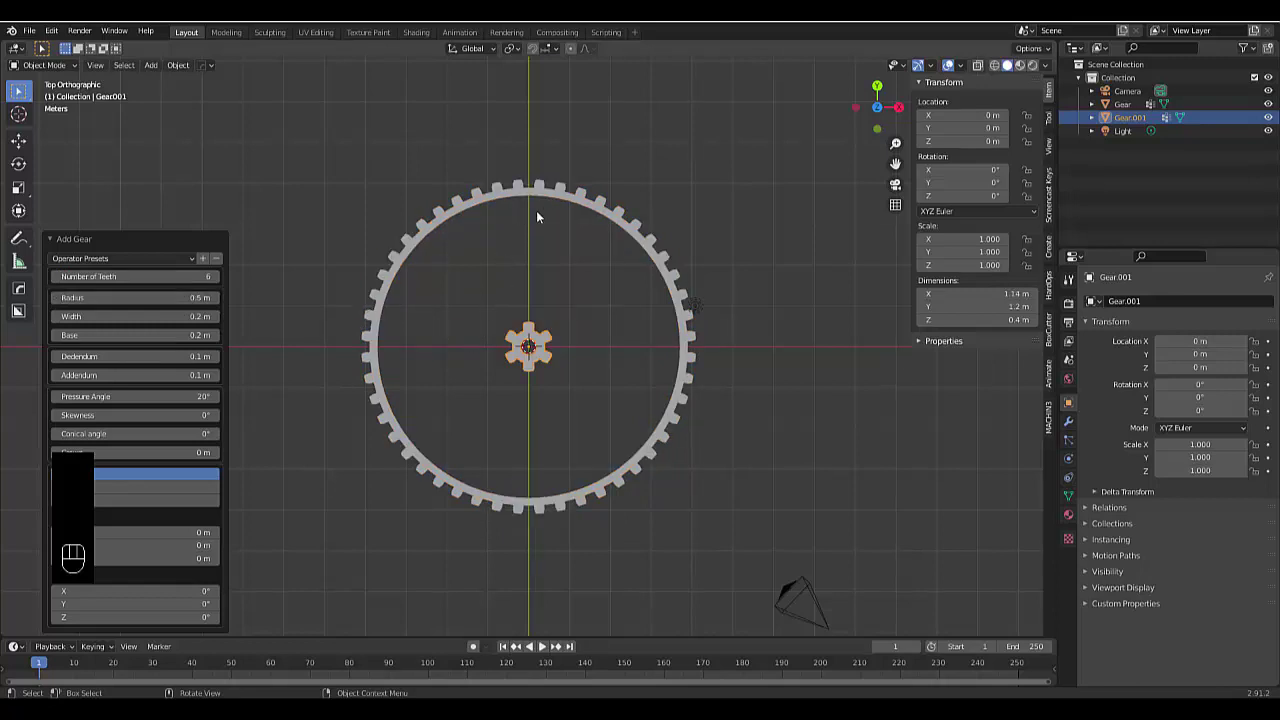
key("g")
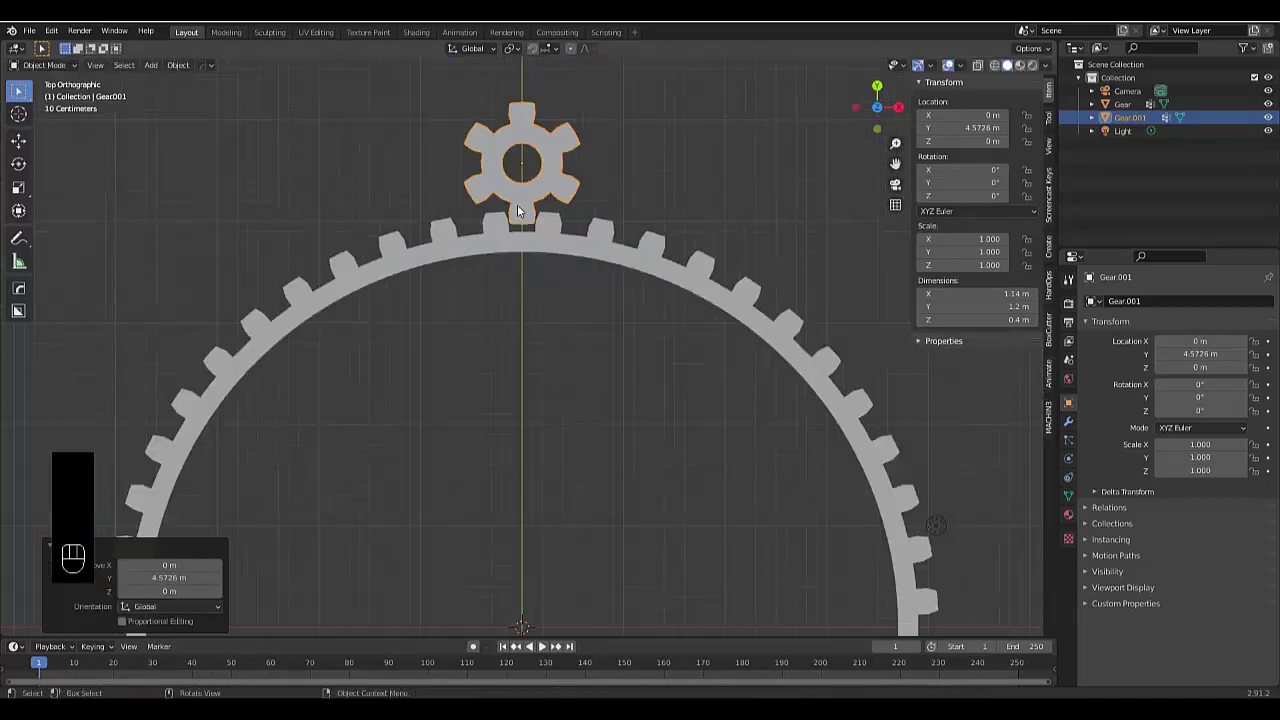
Add an armature and place the 3D cursor at the small gear's centre
key("shift+a")
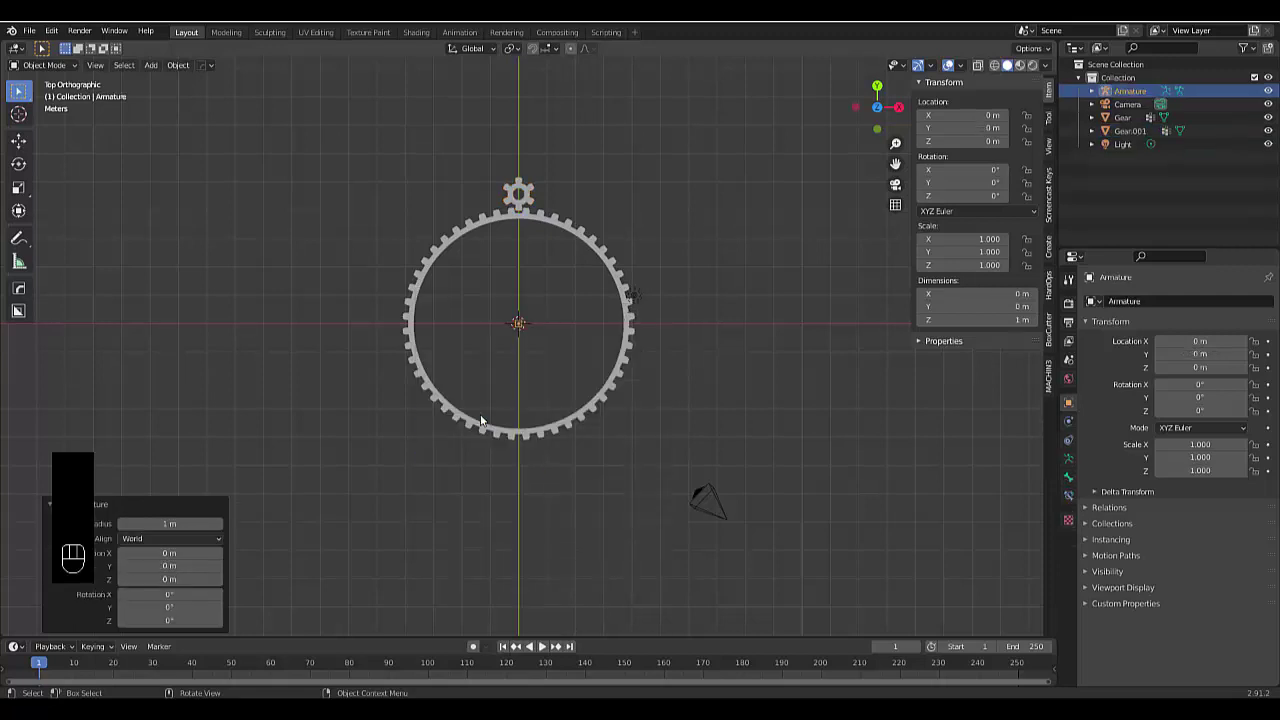
left_click(519, 166)
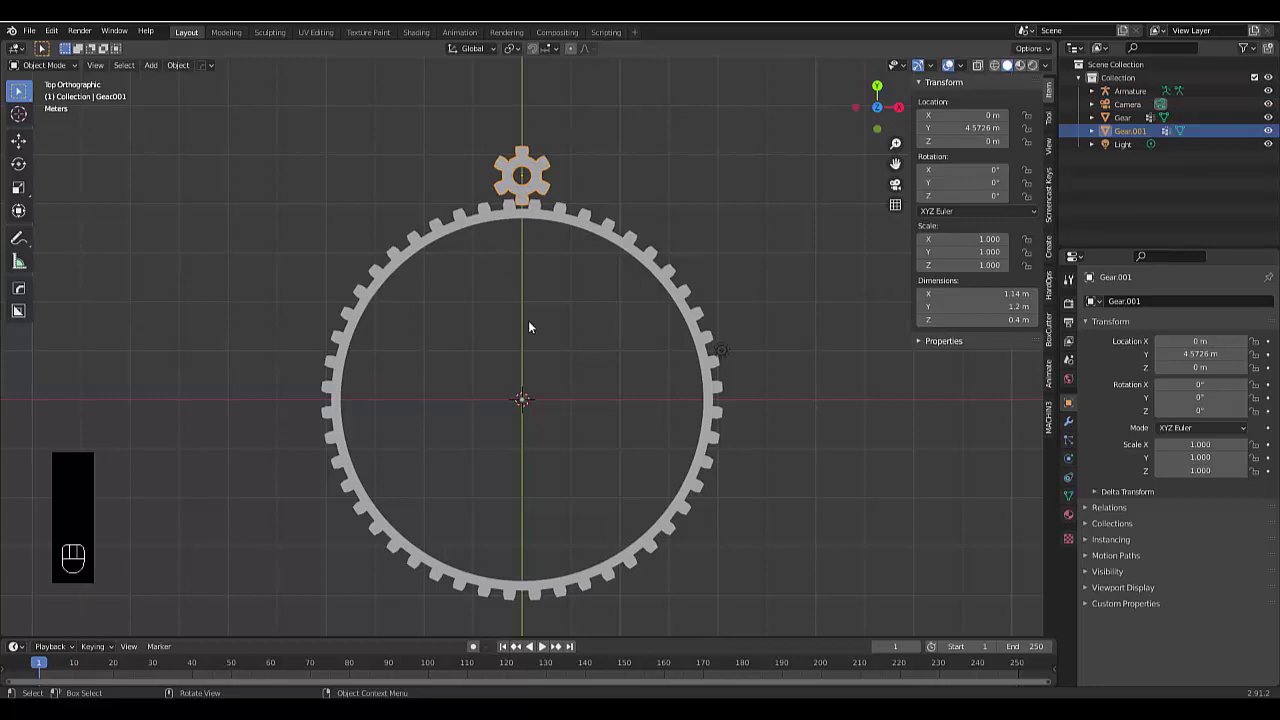
key("shift+s")
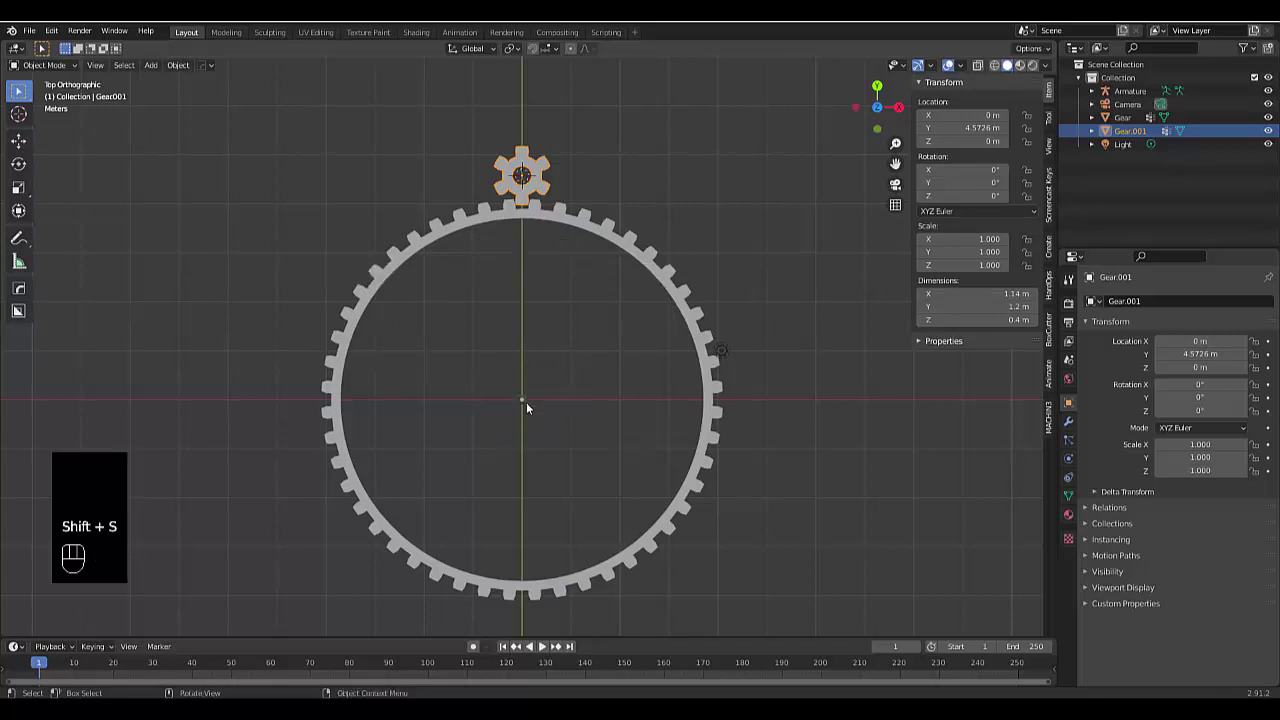
left_click_drag(531, 408, 508, 368)
left_click_drag(508, 368, 503, 303)
In Edit Mode stretch the bone tip to the small gear and extrude a short second bone
key("Tab")
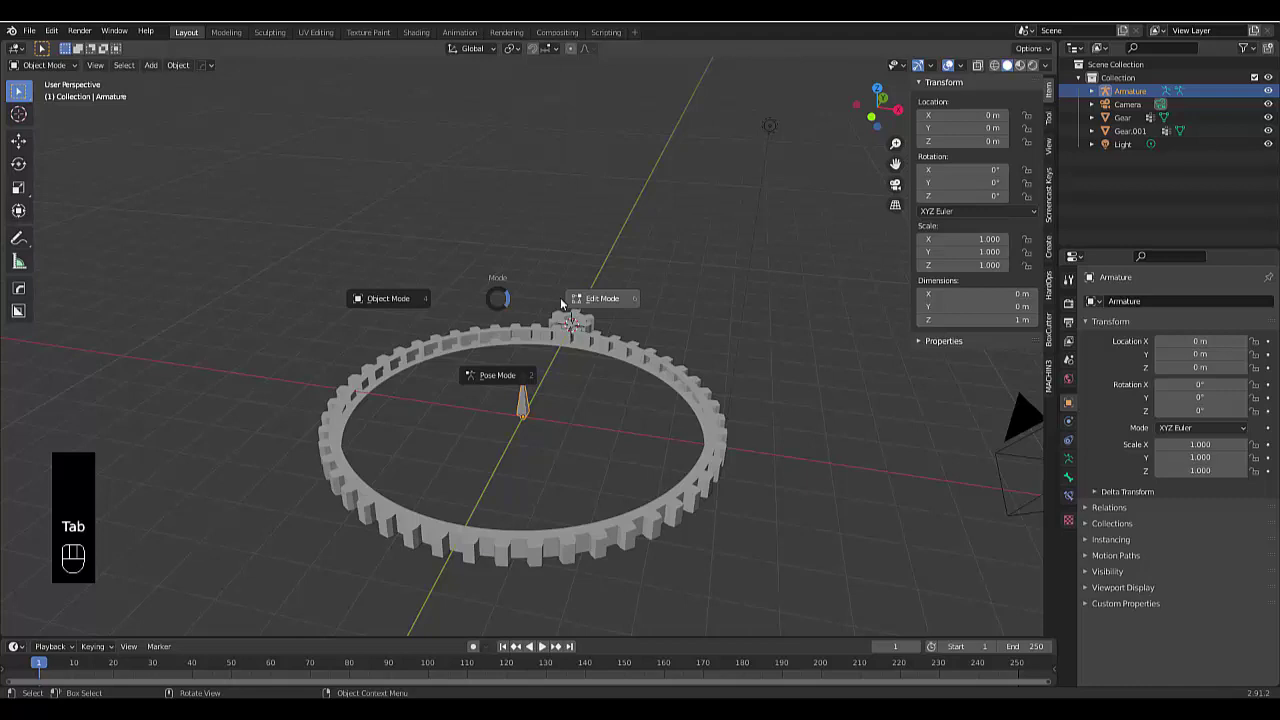
left_click(55, 72)
left_click(55, 72)
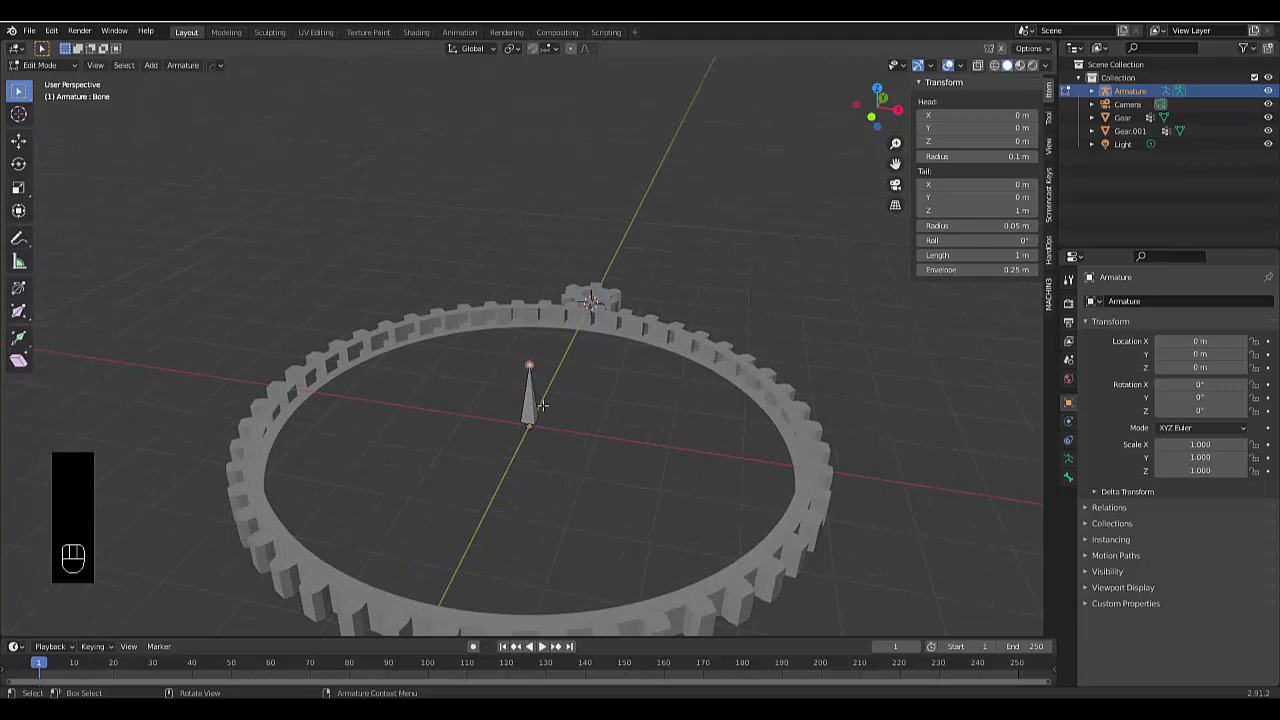
key("shift+s")
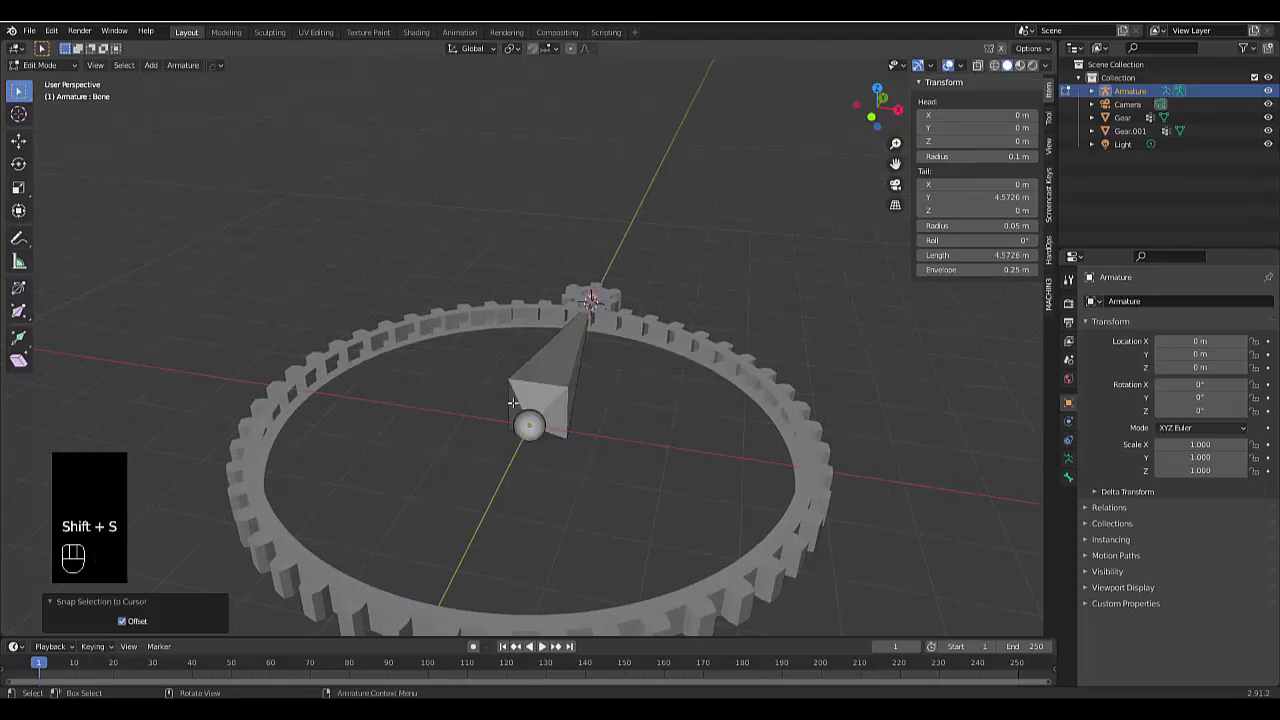
key("KP_7")
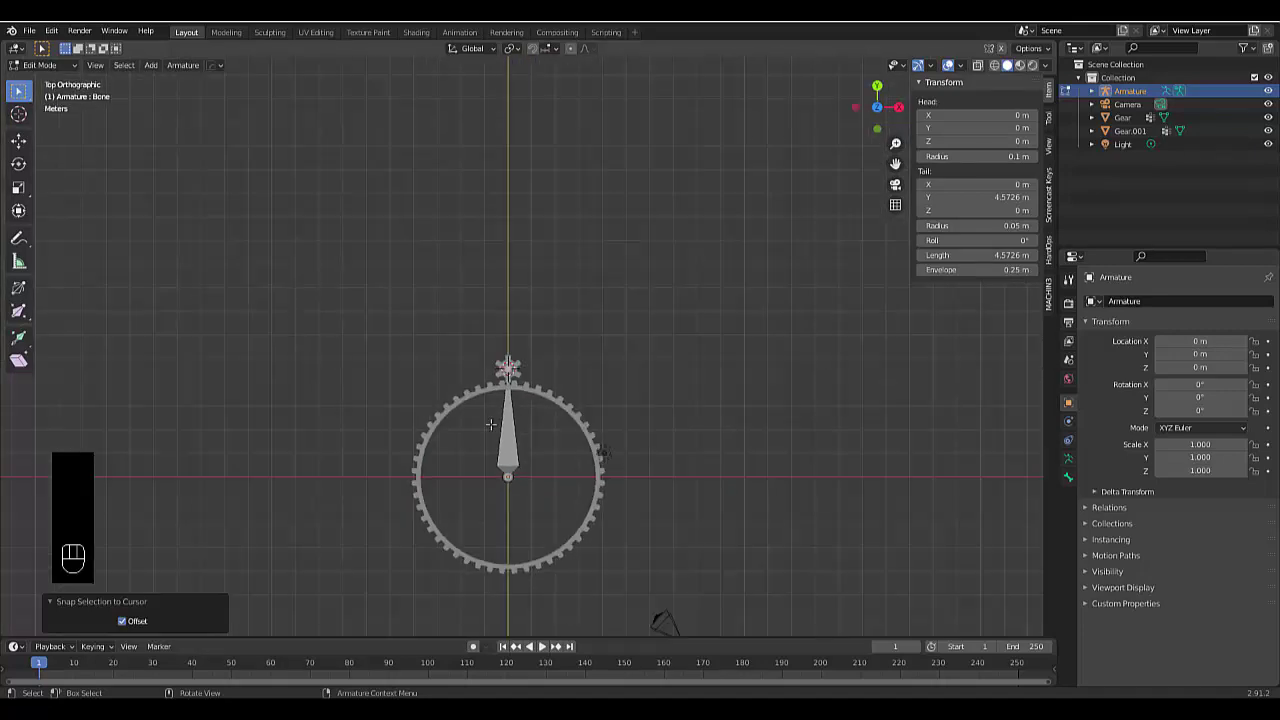
key("e")
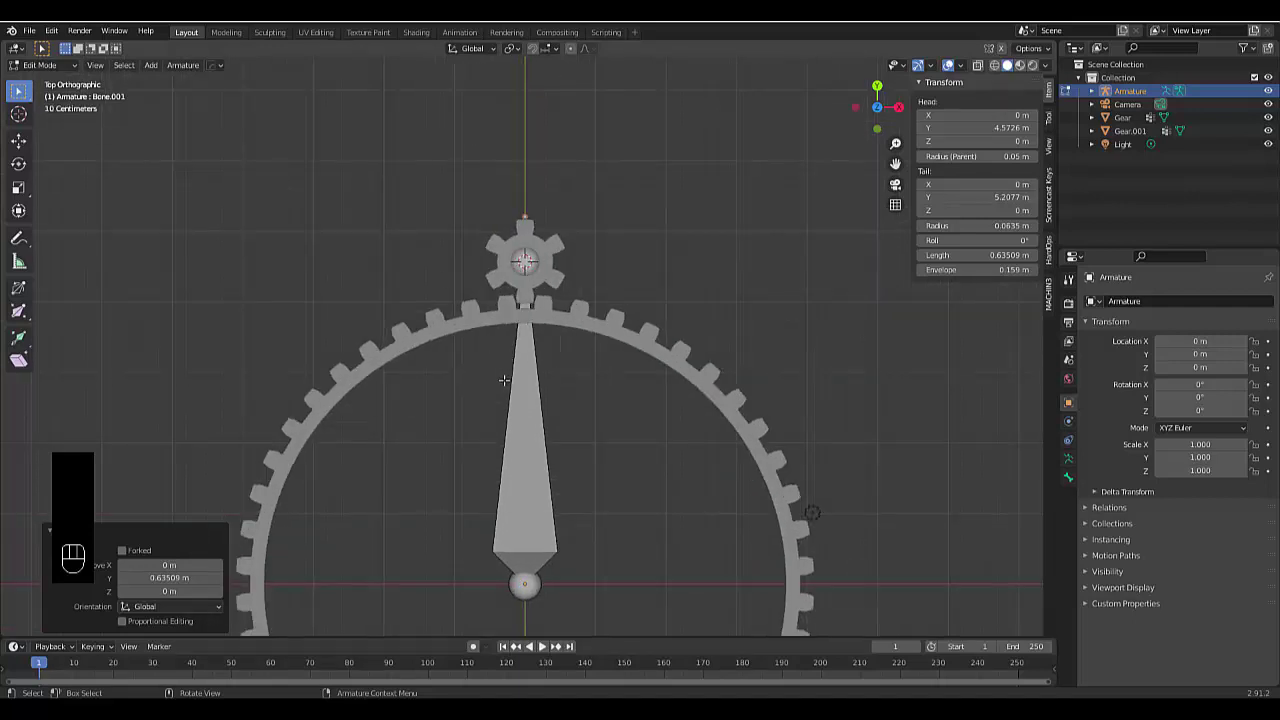
Leave Edit Mode and select the small gear together with the armature
key("Tab")
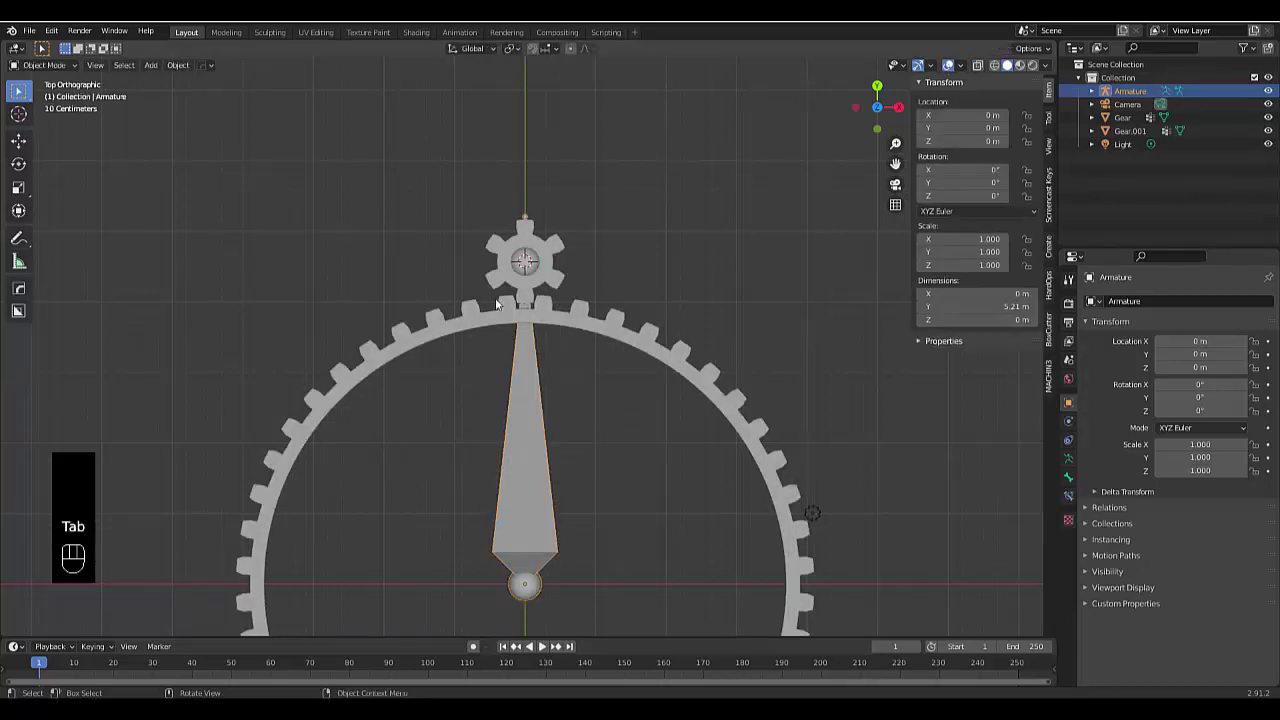
key("Tab")
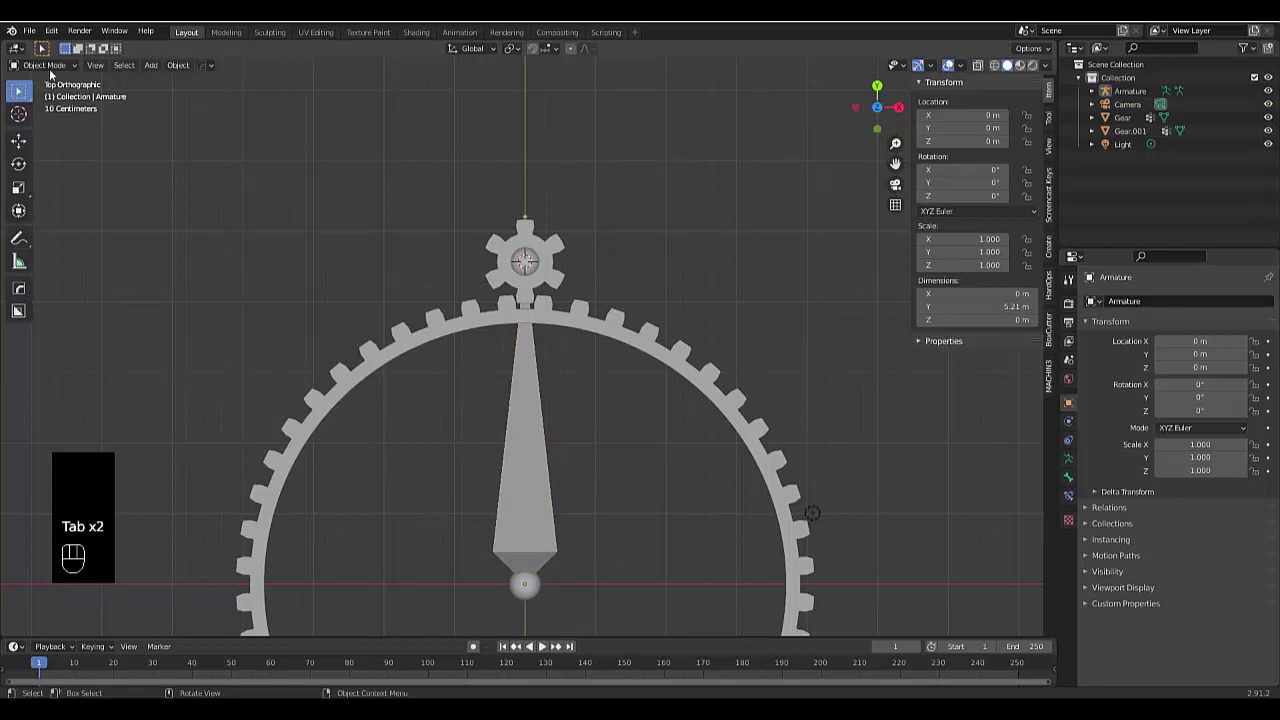
left_click(53, 67)
left_click_drag(57, 35, 79, 232)
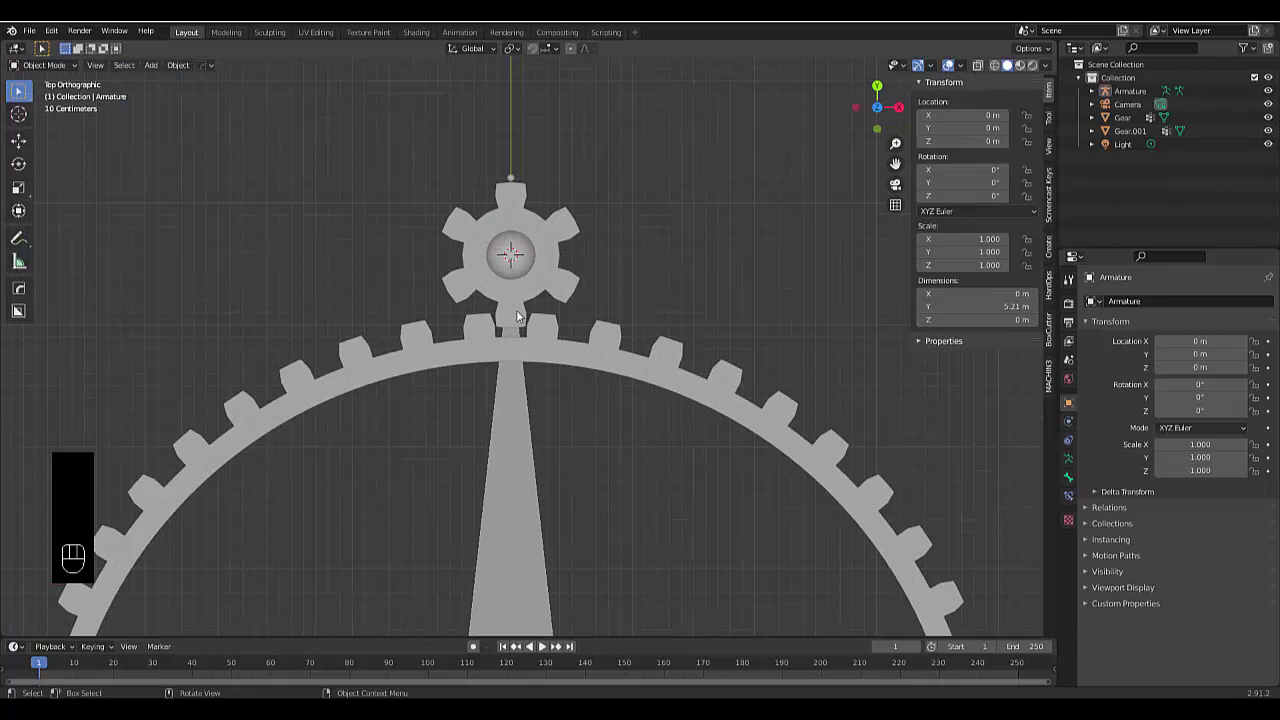
left_click(480, 283)
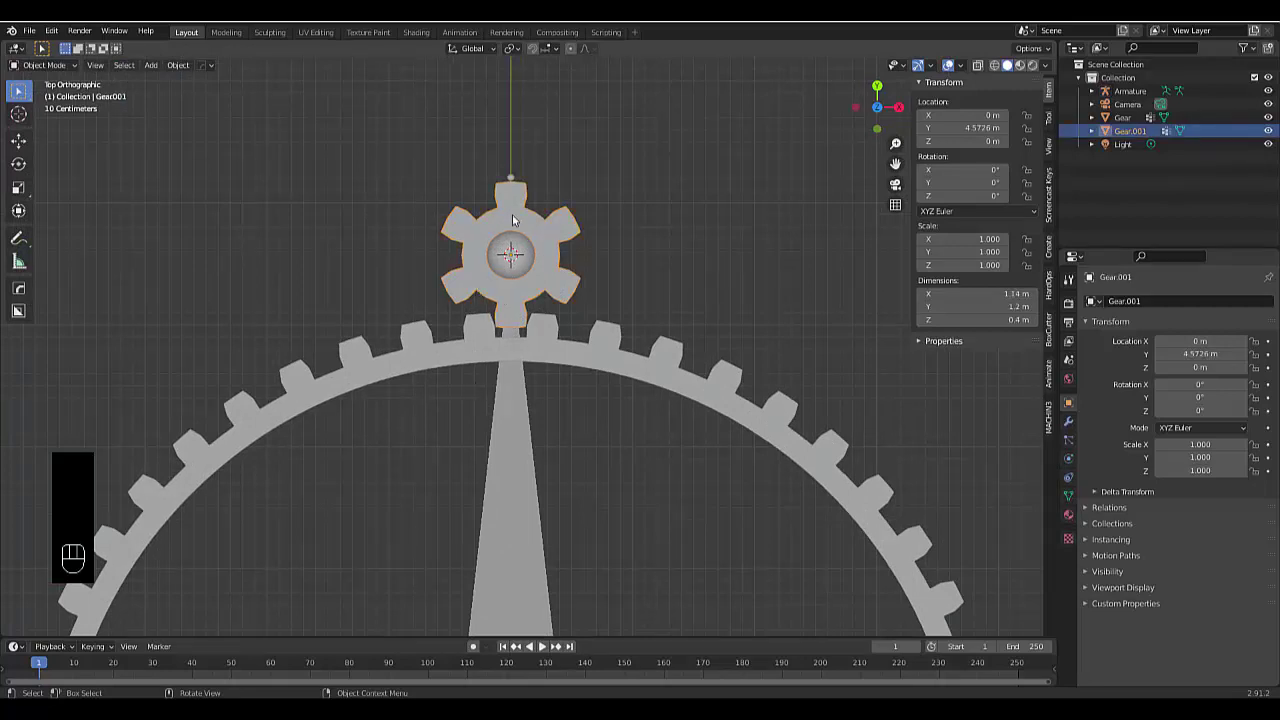
left_click(510, 456)
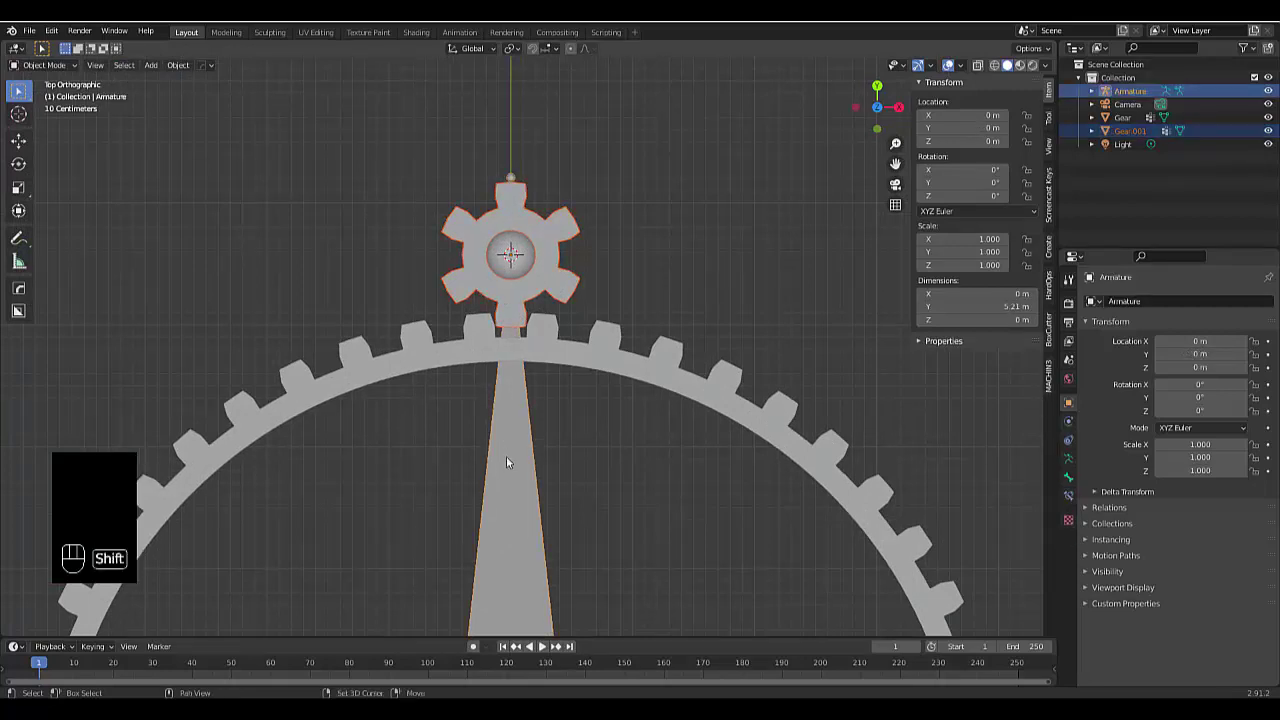
In Pose Mode parent the small gear to the active Bone.001
key("Tab")
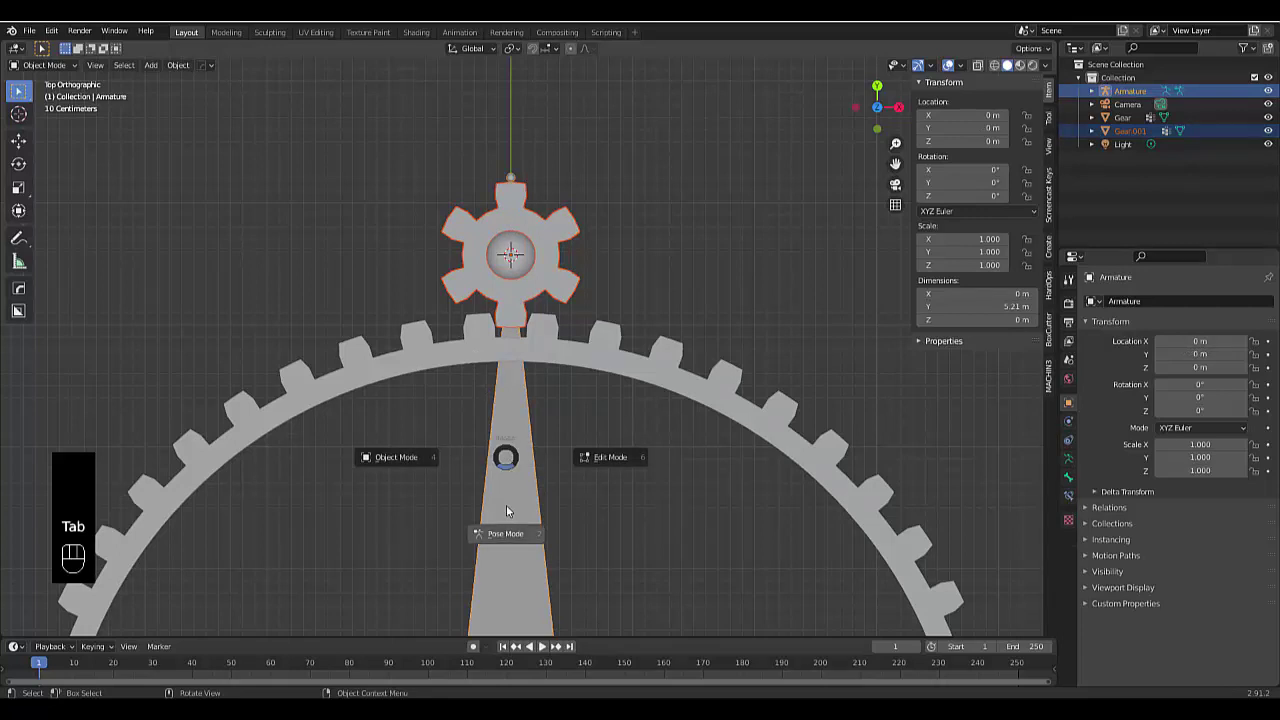
left_click(516, 183)
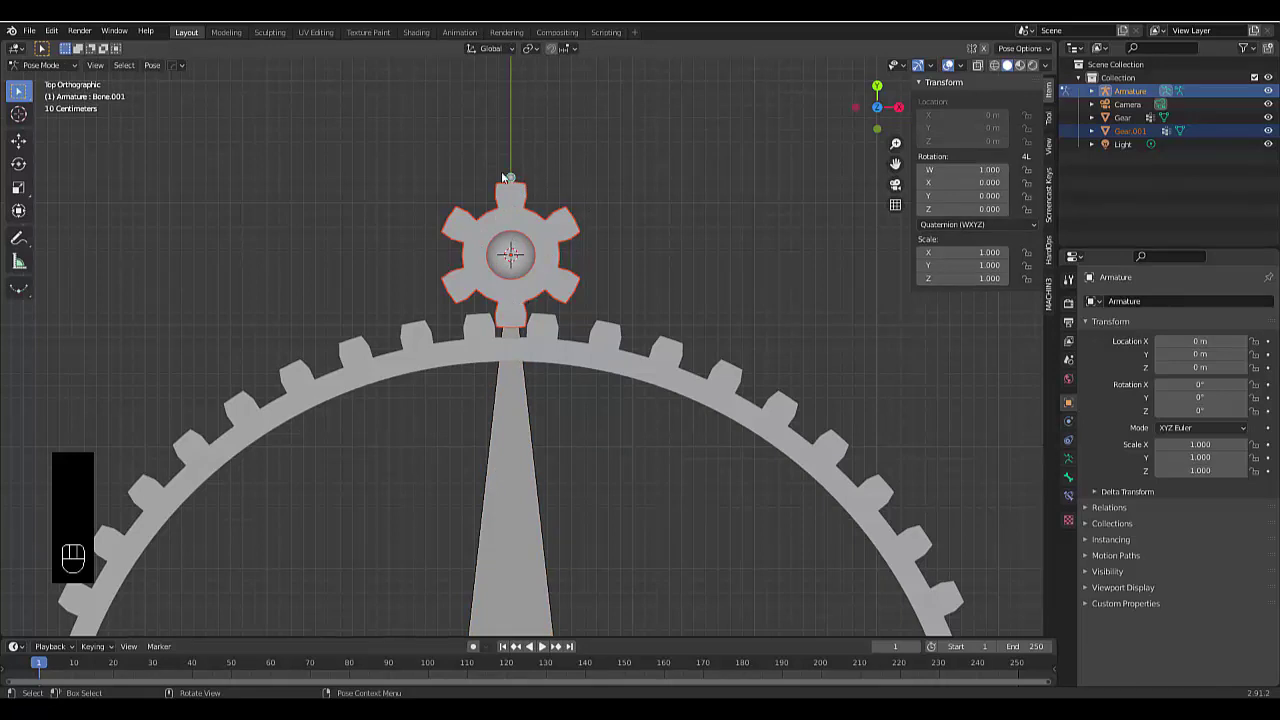
key("ctrl+p")
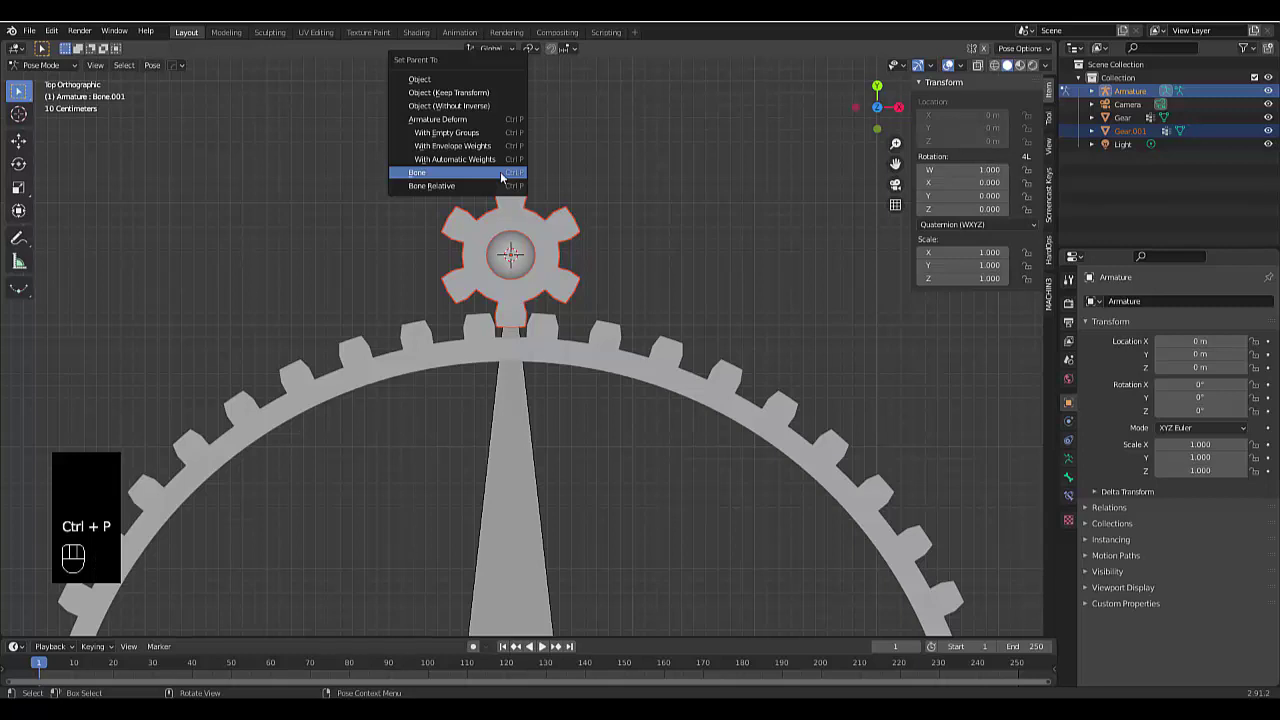
left_click(510, 462)
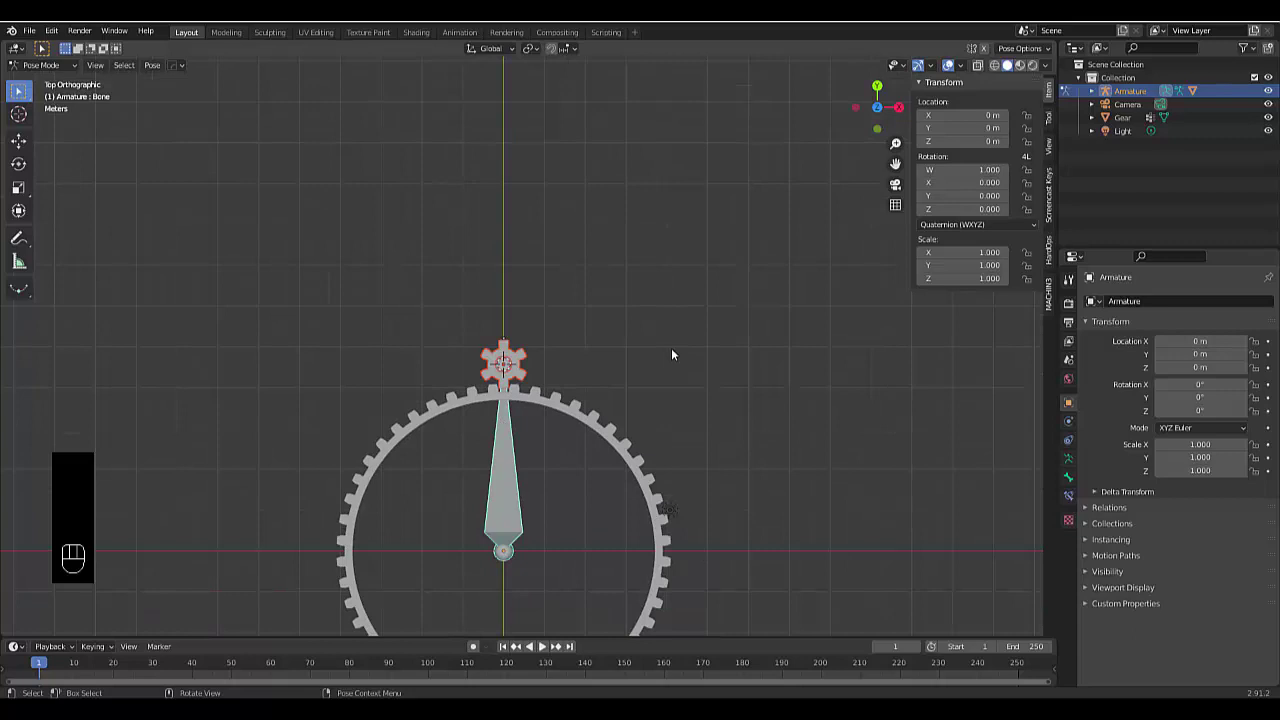
Set the bones' rotation mode from Quaternion to XYZ Euler in the Item panel
key("r")
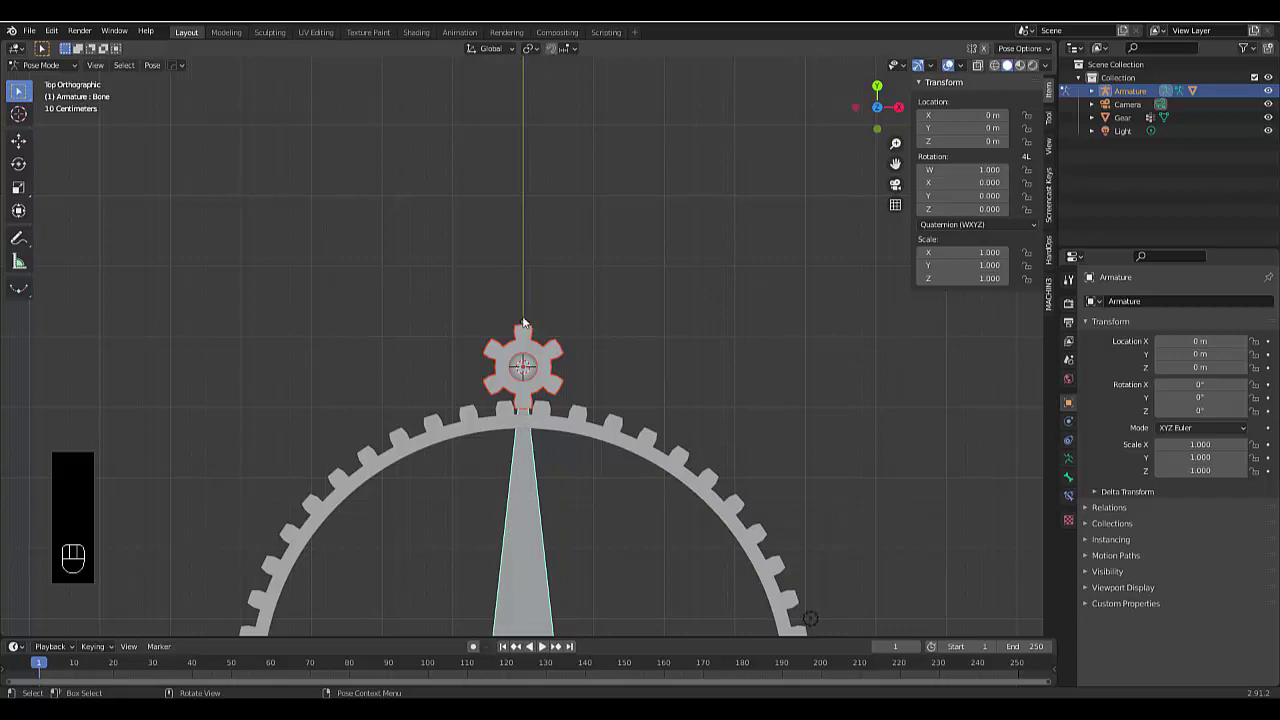
left_click(526, 315)
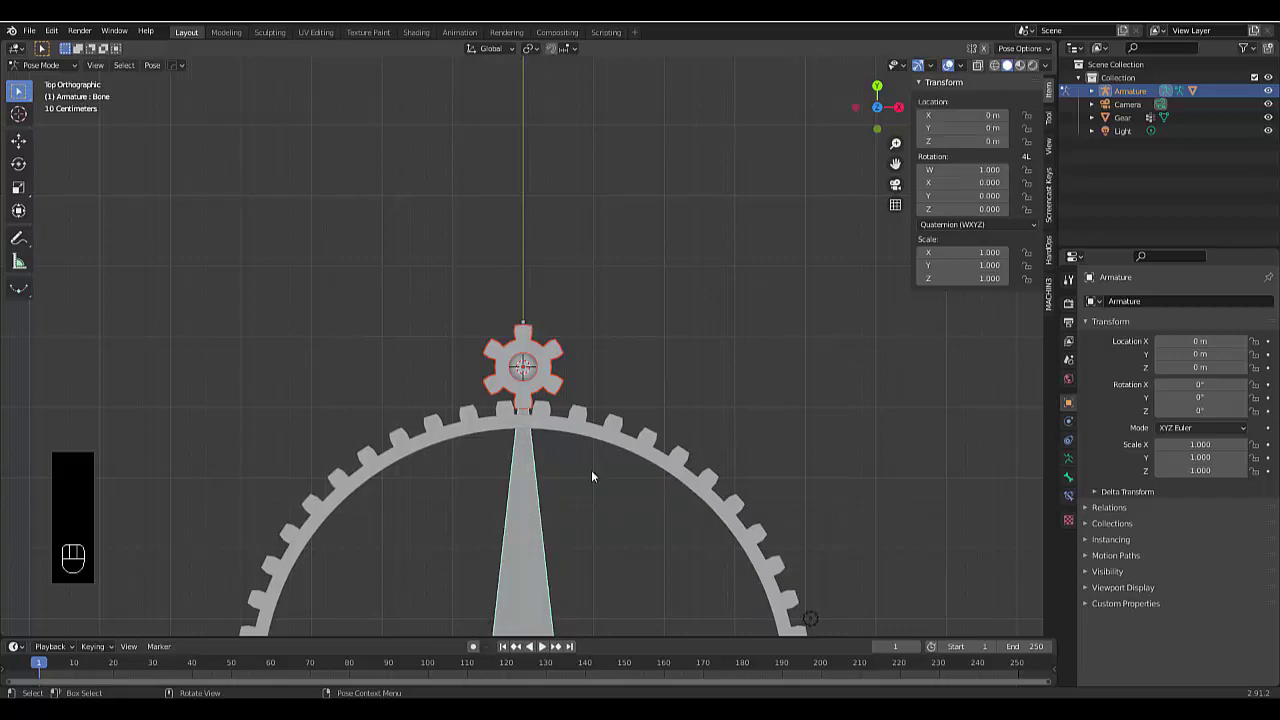
left_click_drag(940, 230, 953, 261)
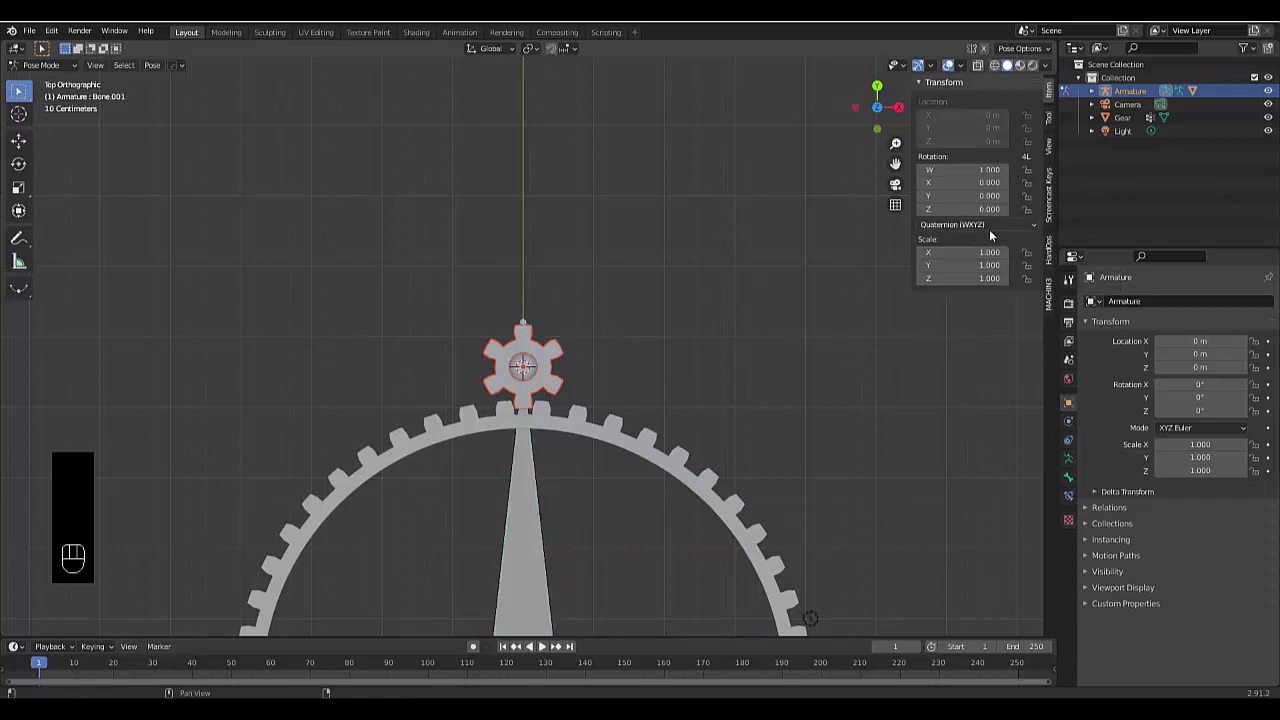
left_click_drag(993, 235, 978, 258)
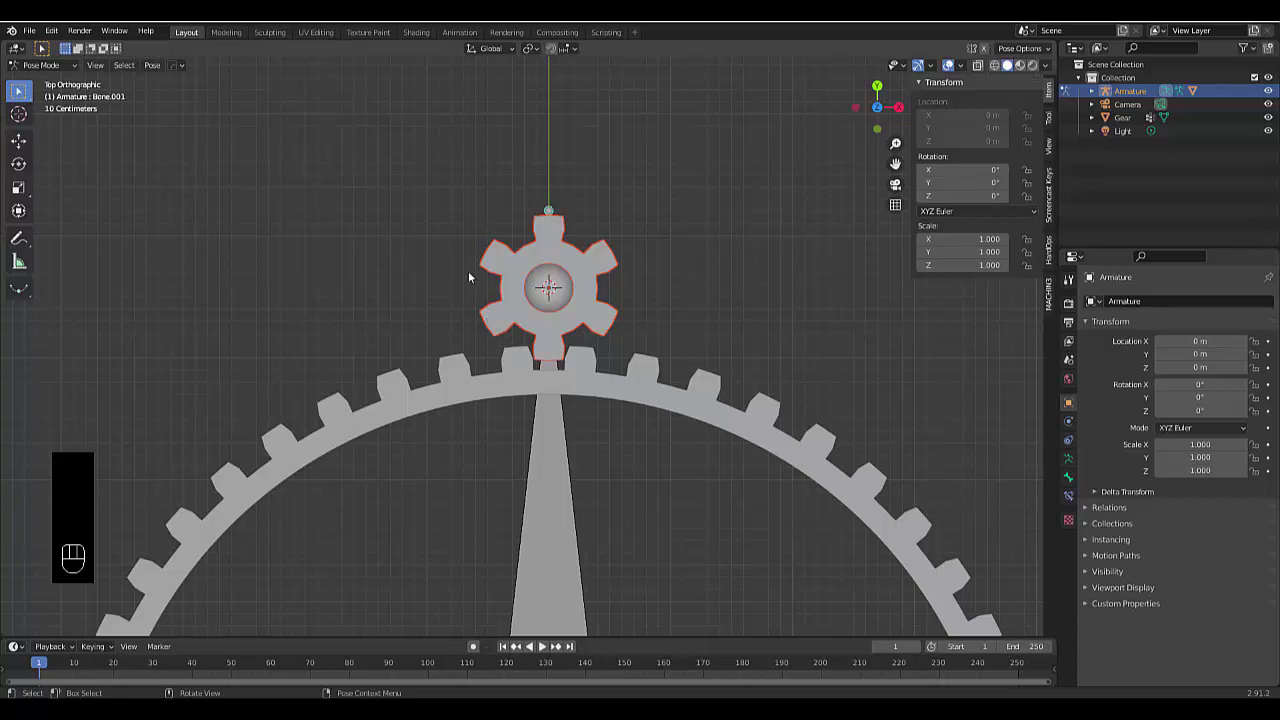
Select the long central bone and toggle the N side panel to reach its rotation fields
left_click(570, 504)
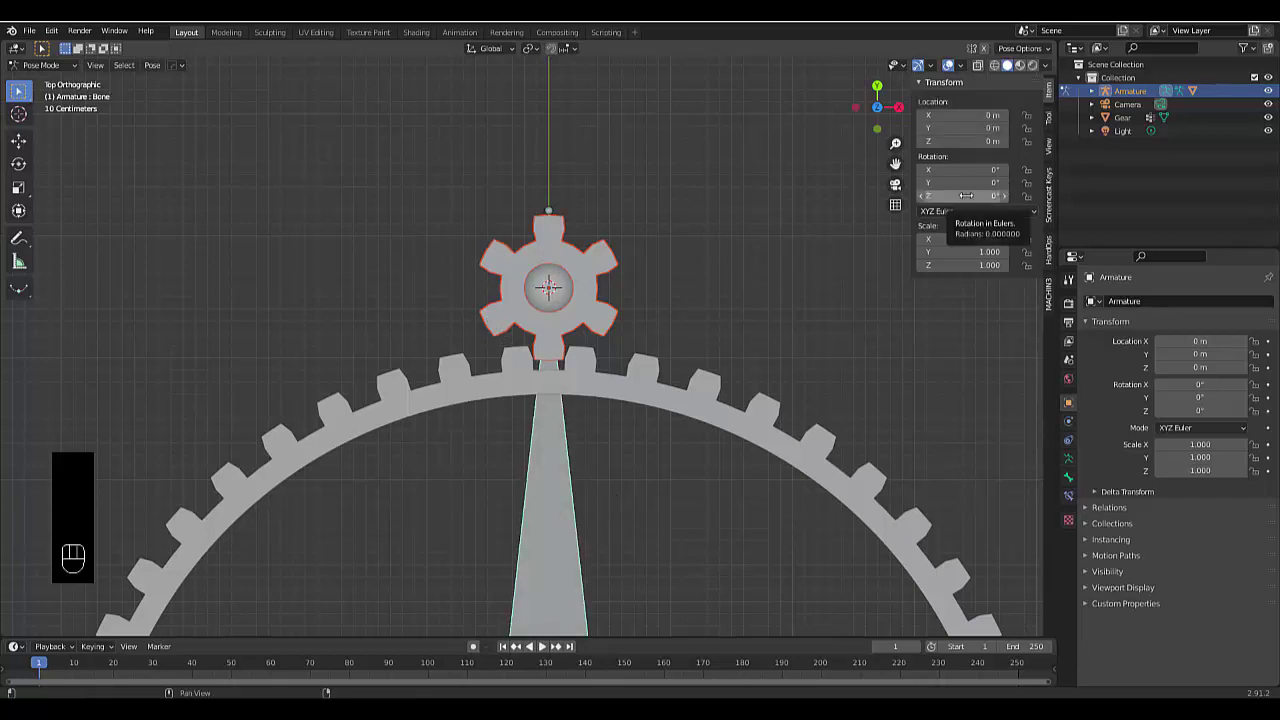
key("n")
key("n")
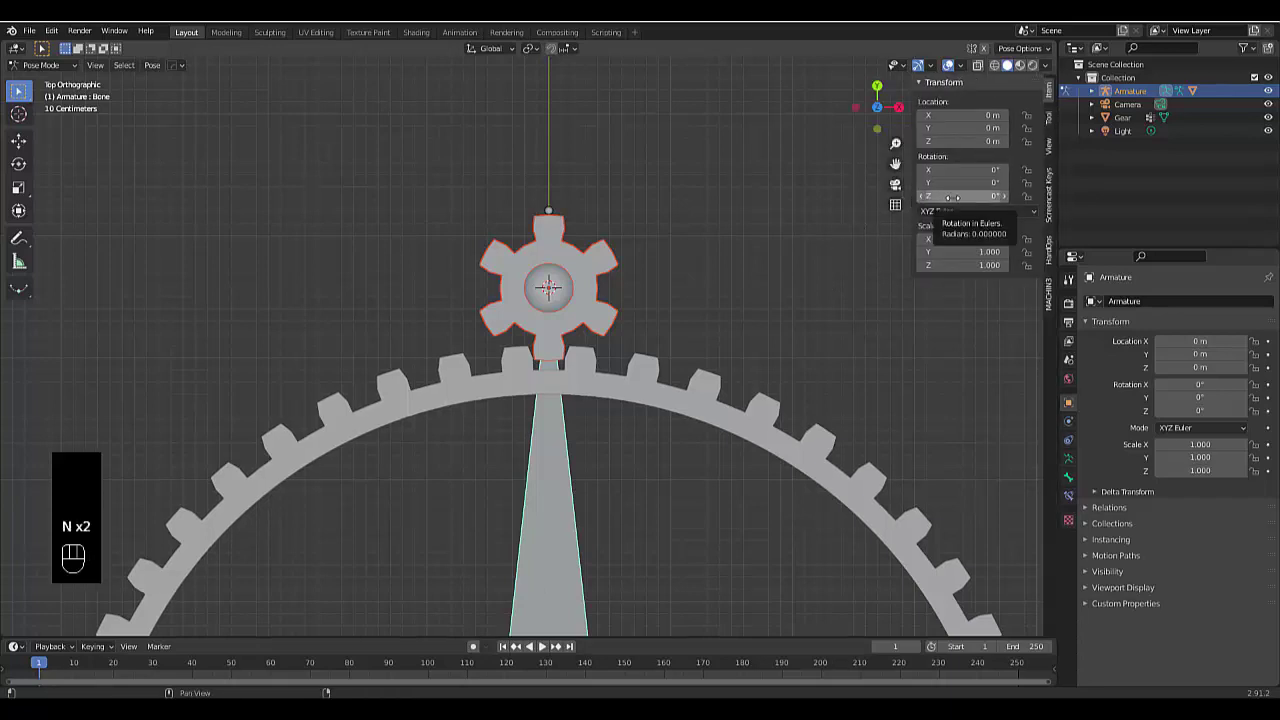
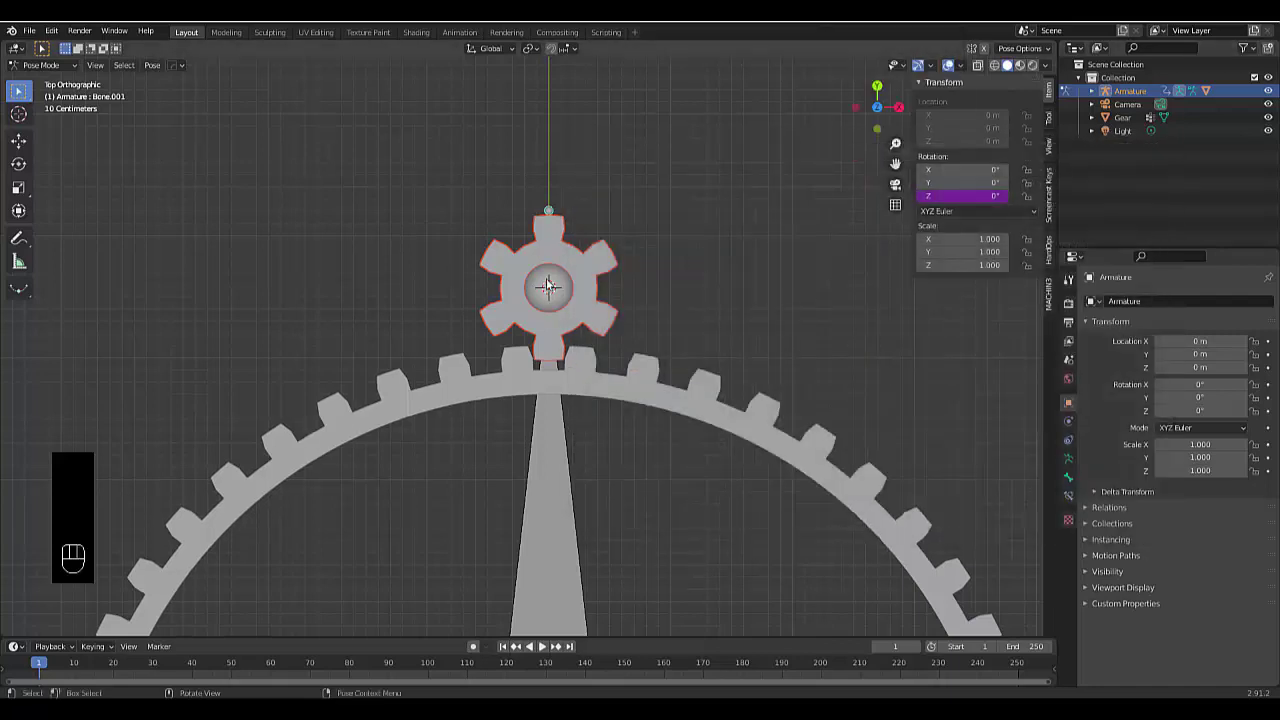
Test-rotate the main arm bone and cancel, then turn the timeline into the Drivers editor
left_click(538, 506)
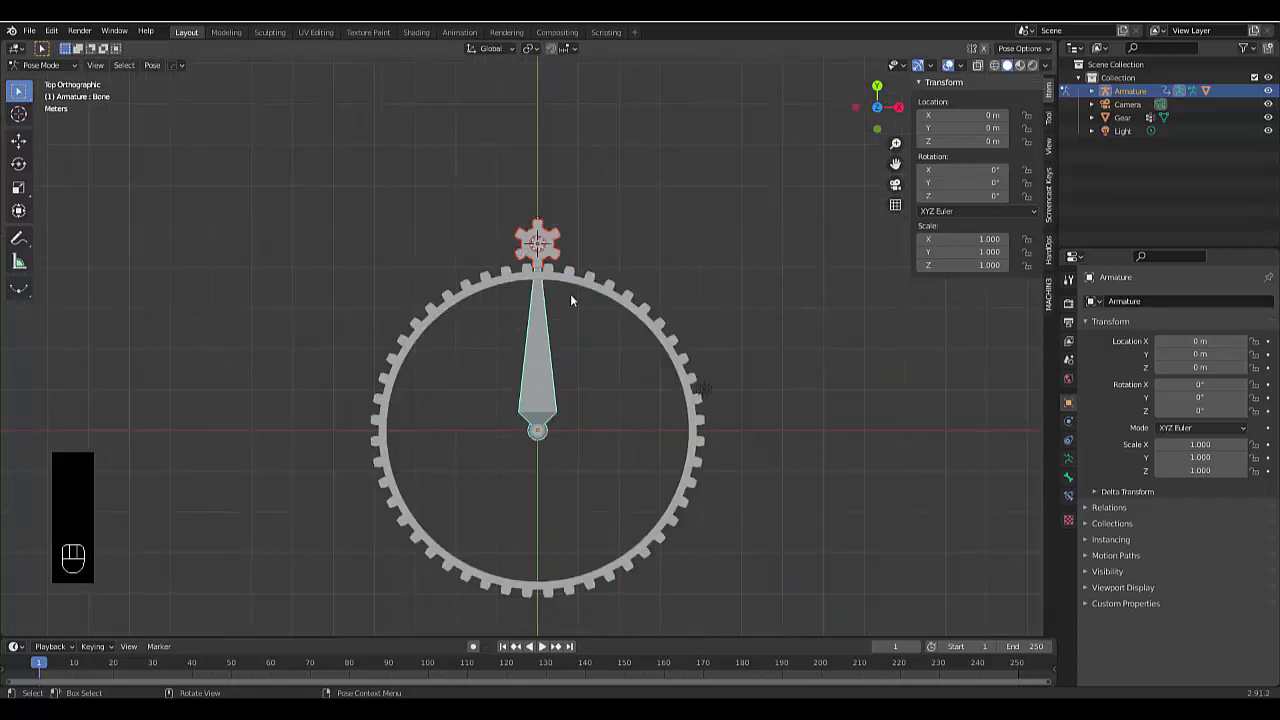
key("r")
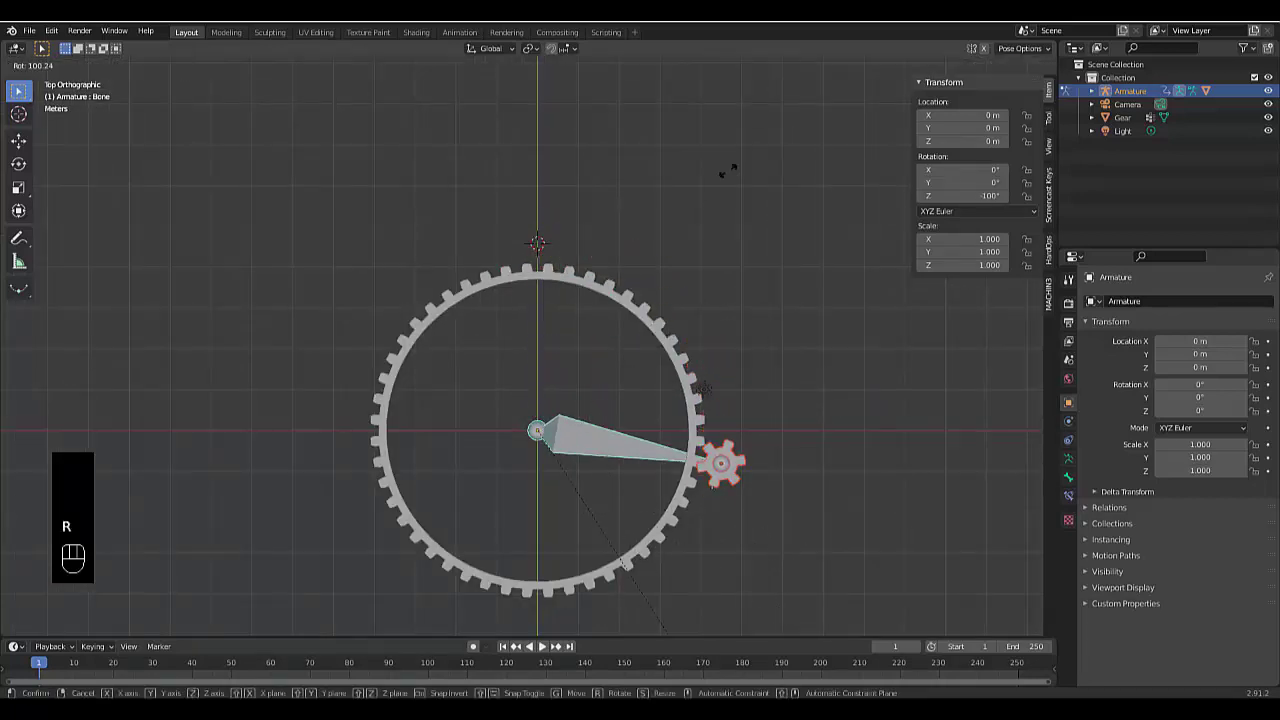
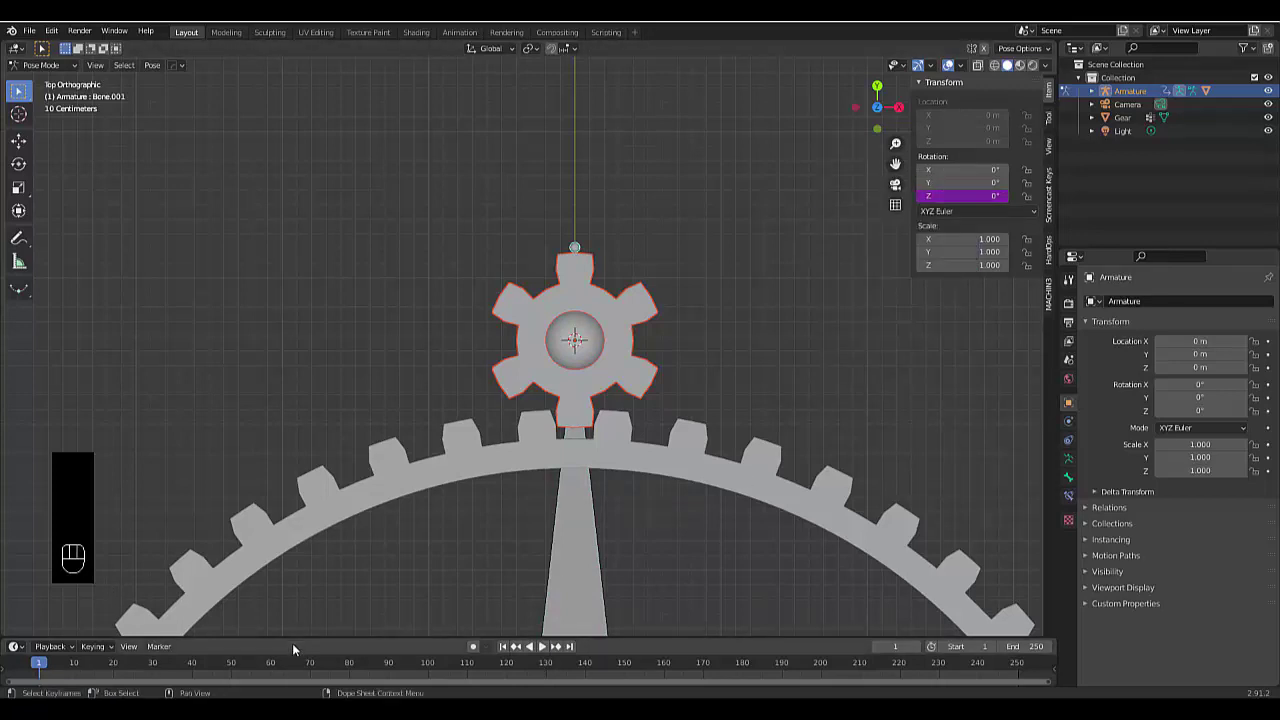
left_click(300, 646)
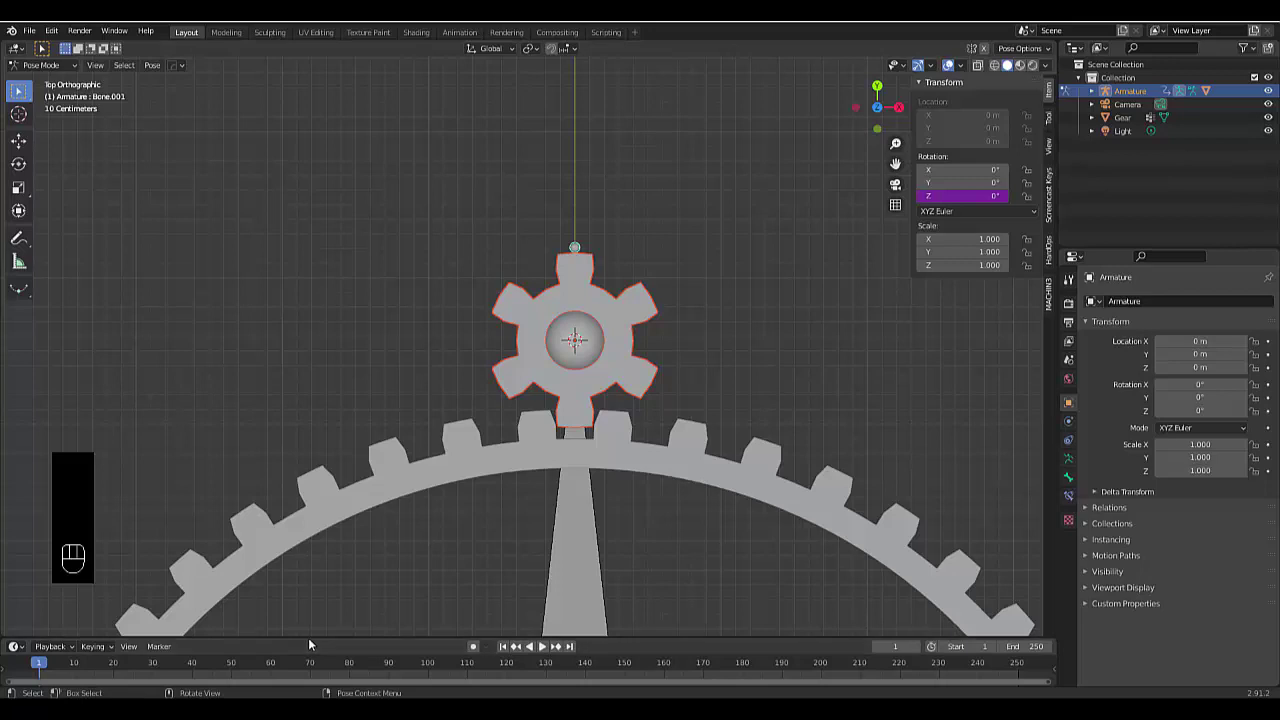
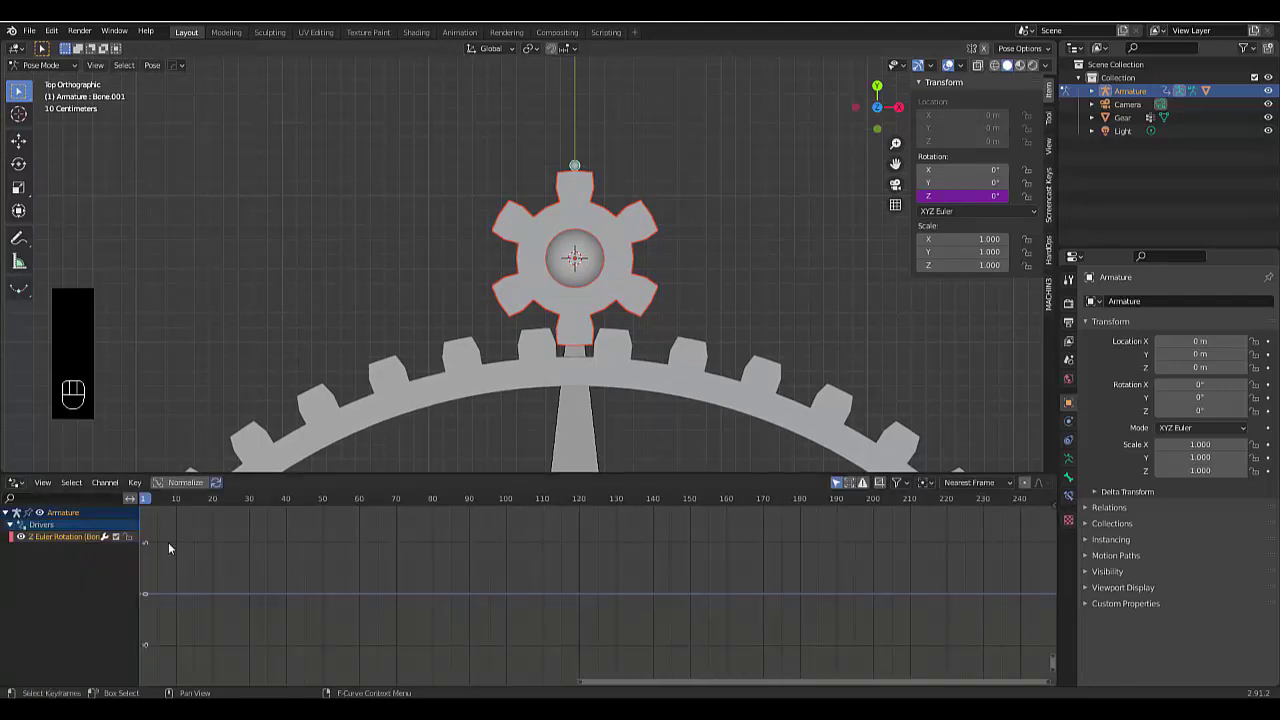
Select the Z Euler Rotation driver curve and edit its expression to var*(48/6)
left_click(64, 541)
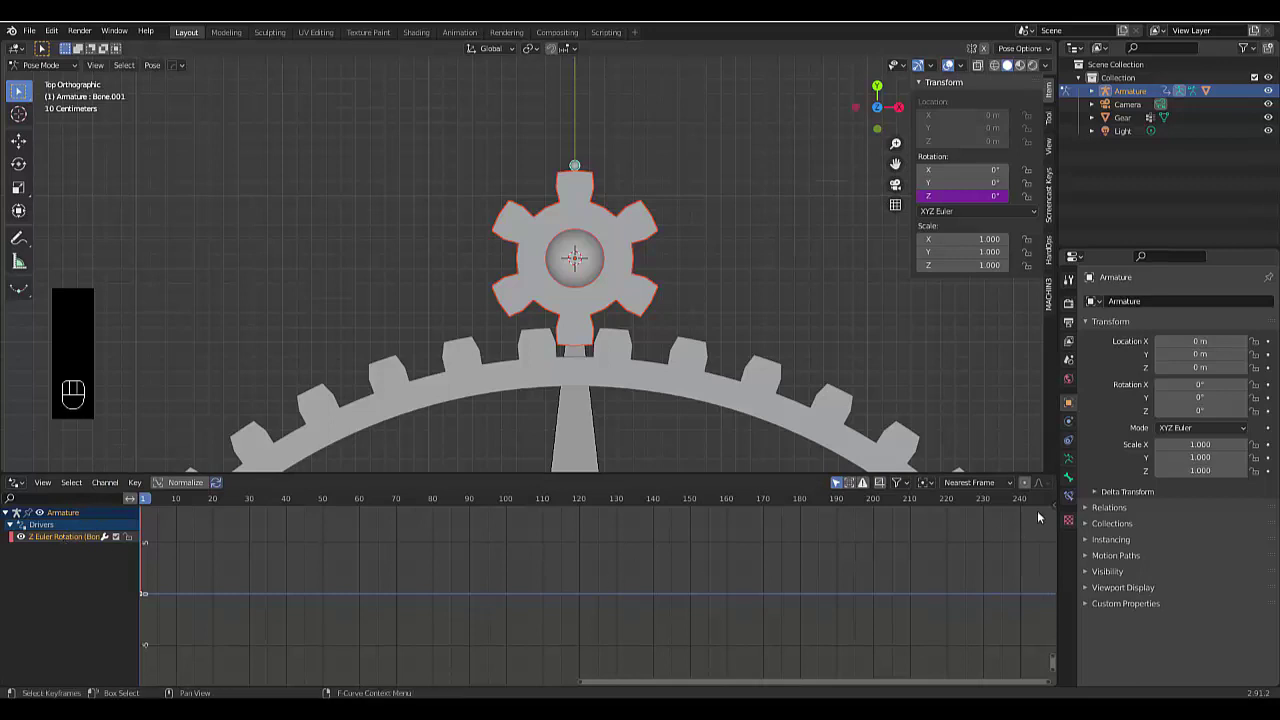
key("n")
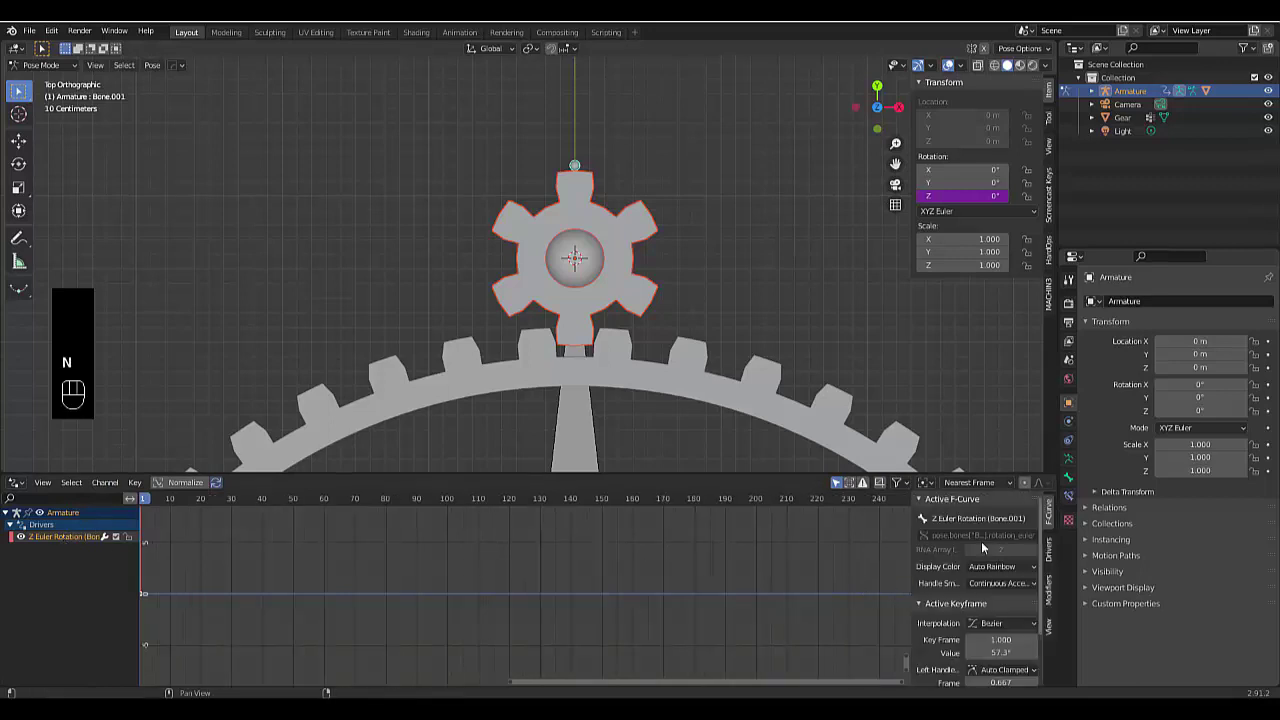
left_click(1052, 561)
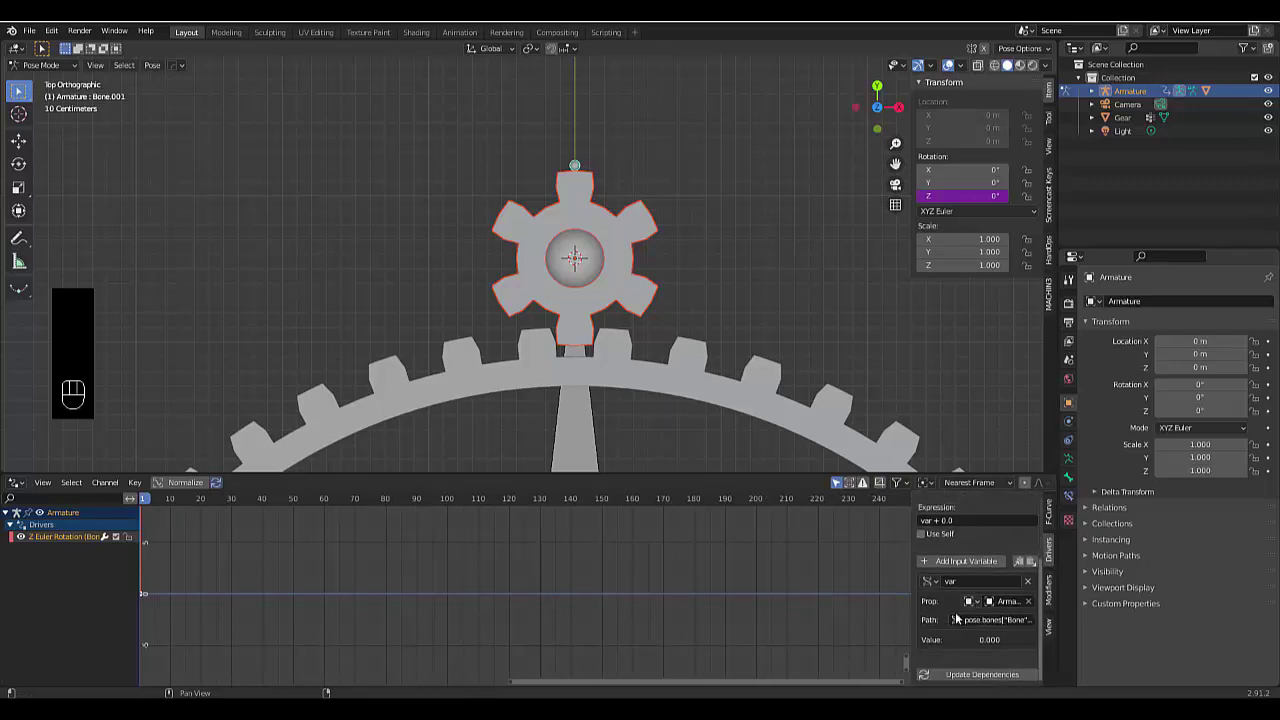
left_click(969, 601)
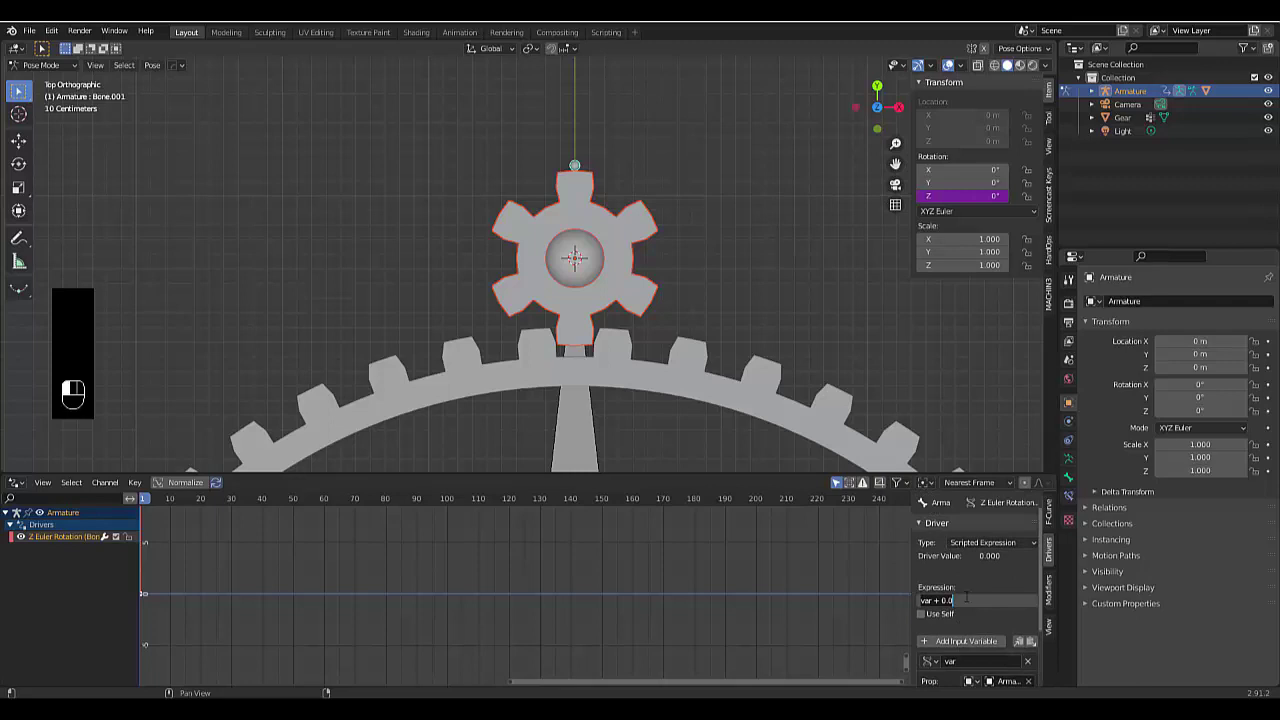
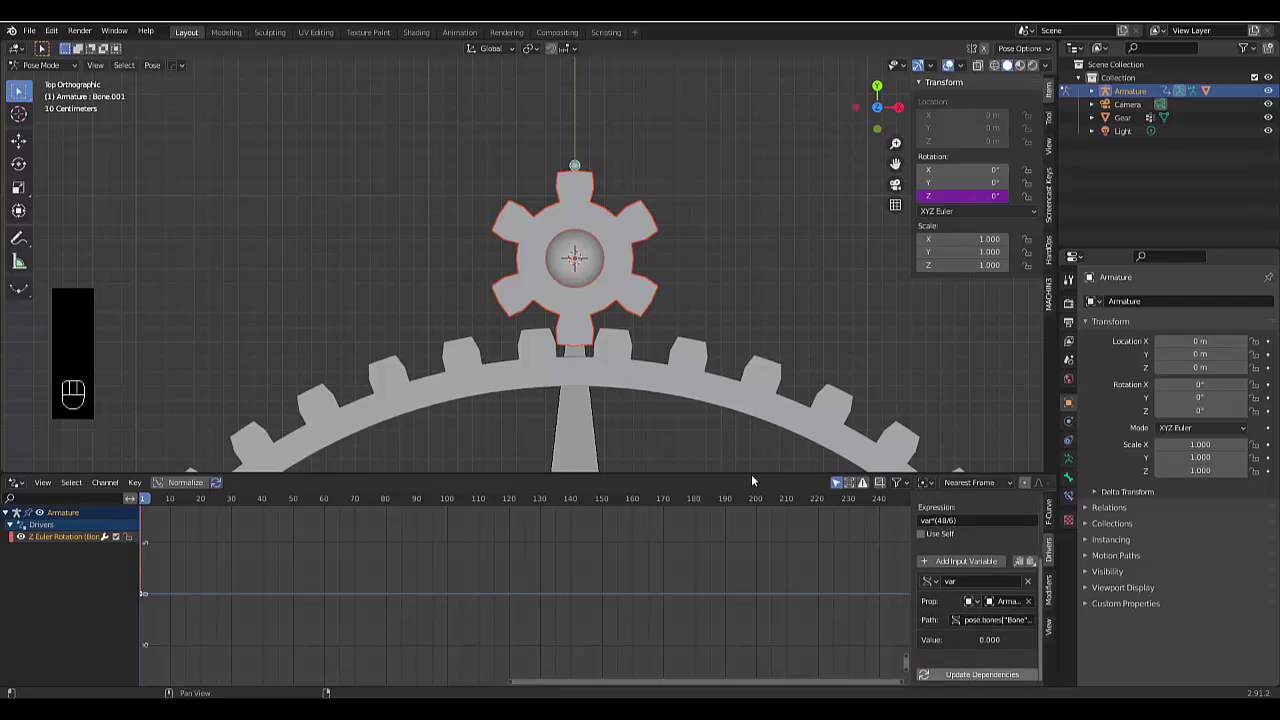
Test-rotate the main arm to confirm the gear spins, cancel, and hide the bones
left_click(568, 459)
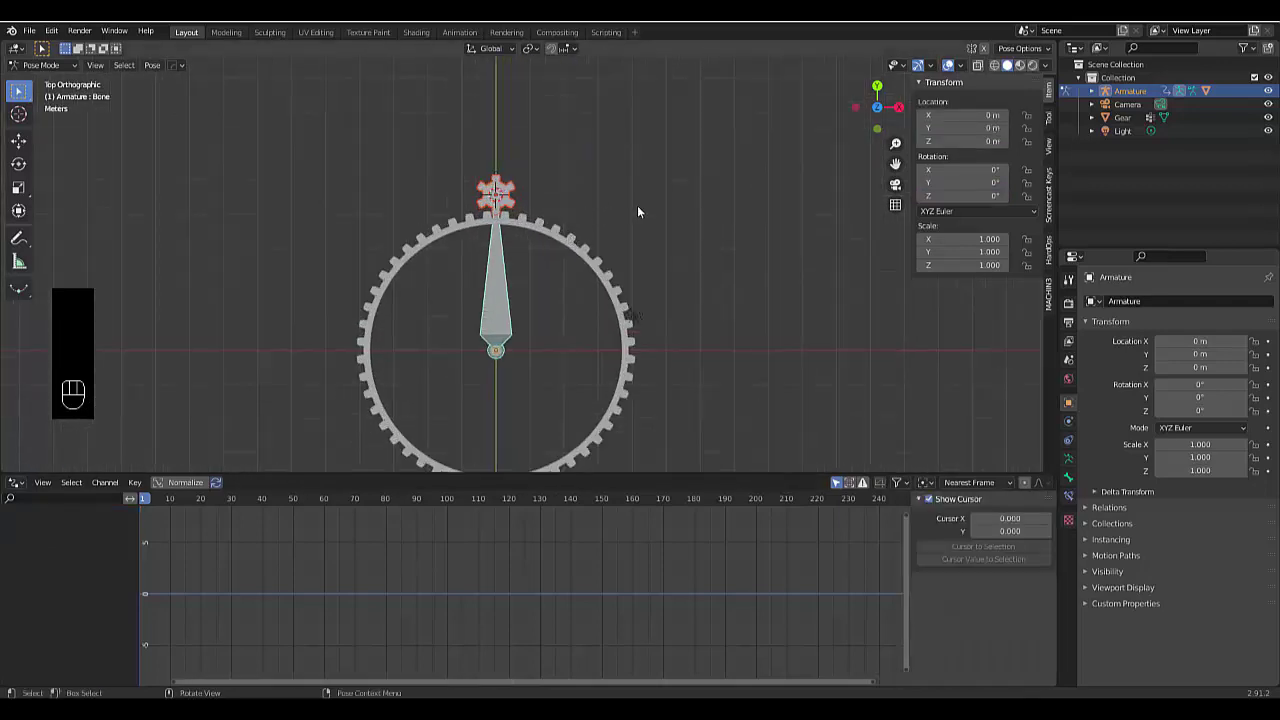
key("r")
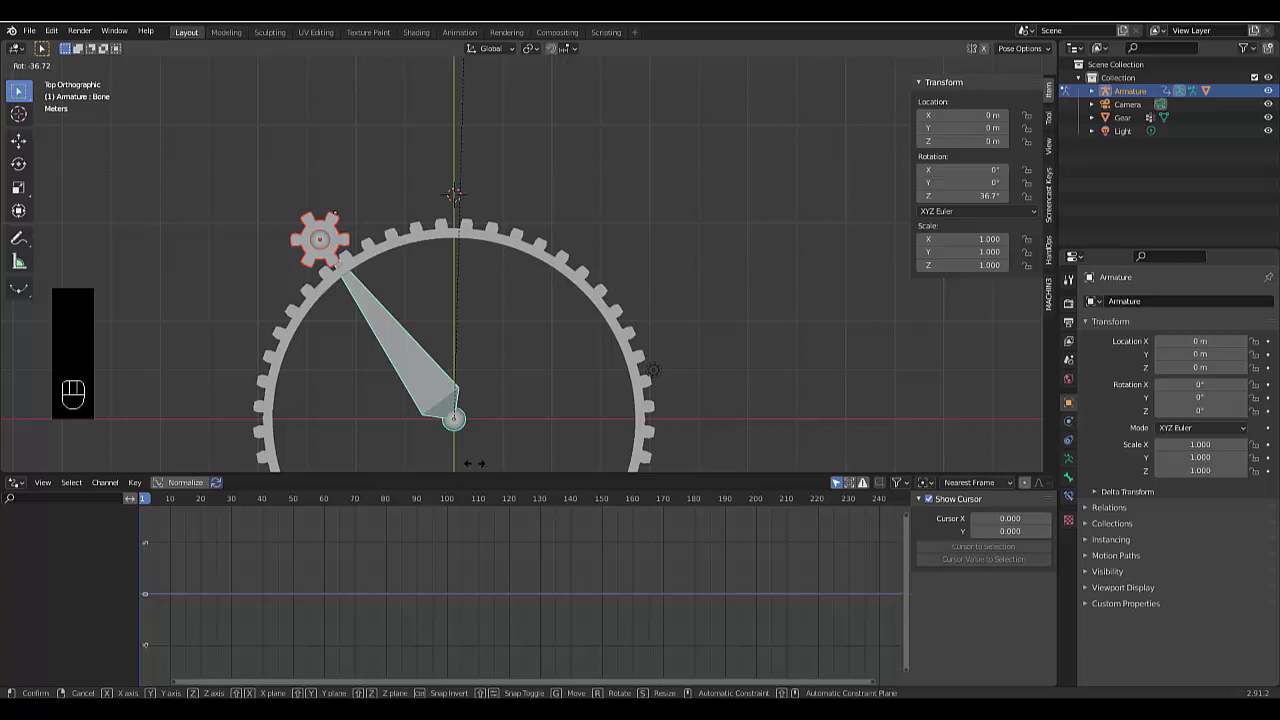
left_click(954, 70)
key("r")
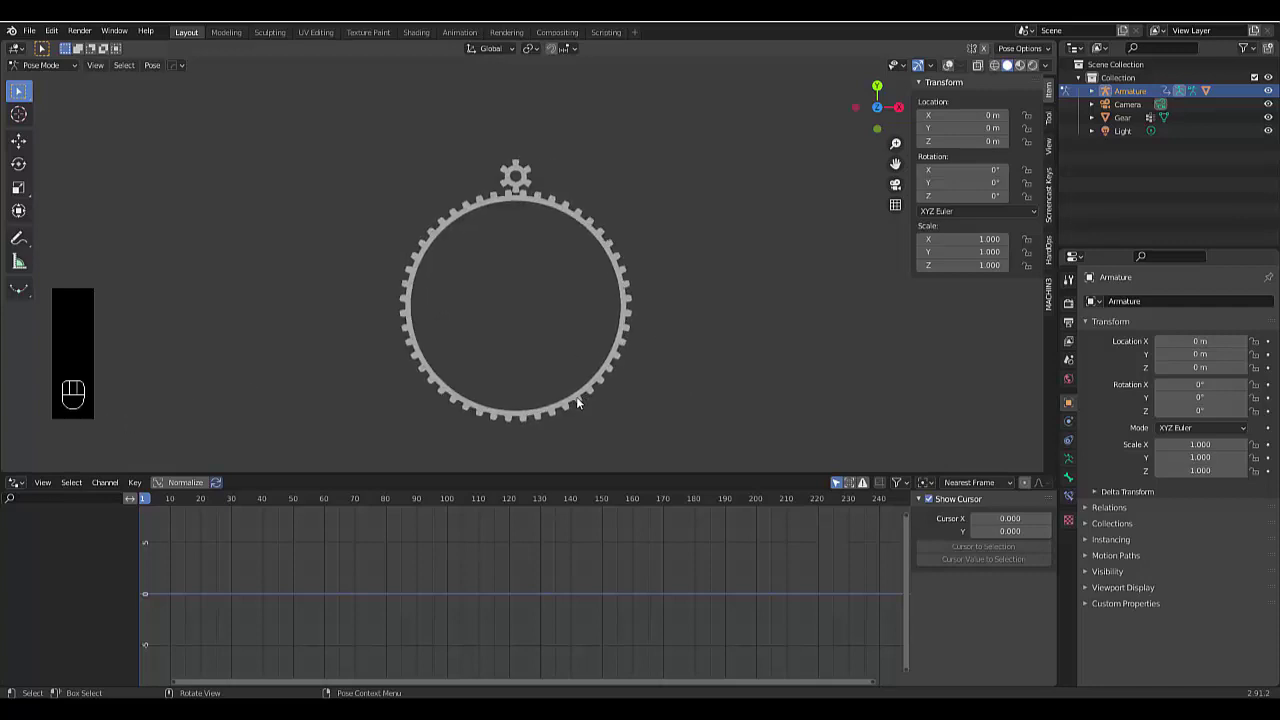
Return to Object Mode, orbit to a perspective view and make the Gear object active
left_click_drag(47, 70, 50, 85)
left_click(414, 343)
left_click_drag(493, 302, 518, 337)
left_click_drag(535, 327, 509, 356)
left_click(601, 398)
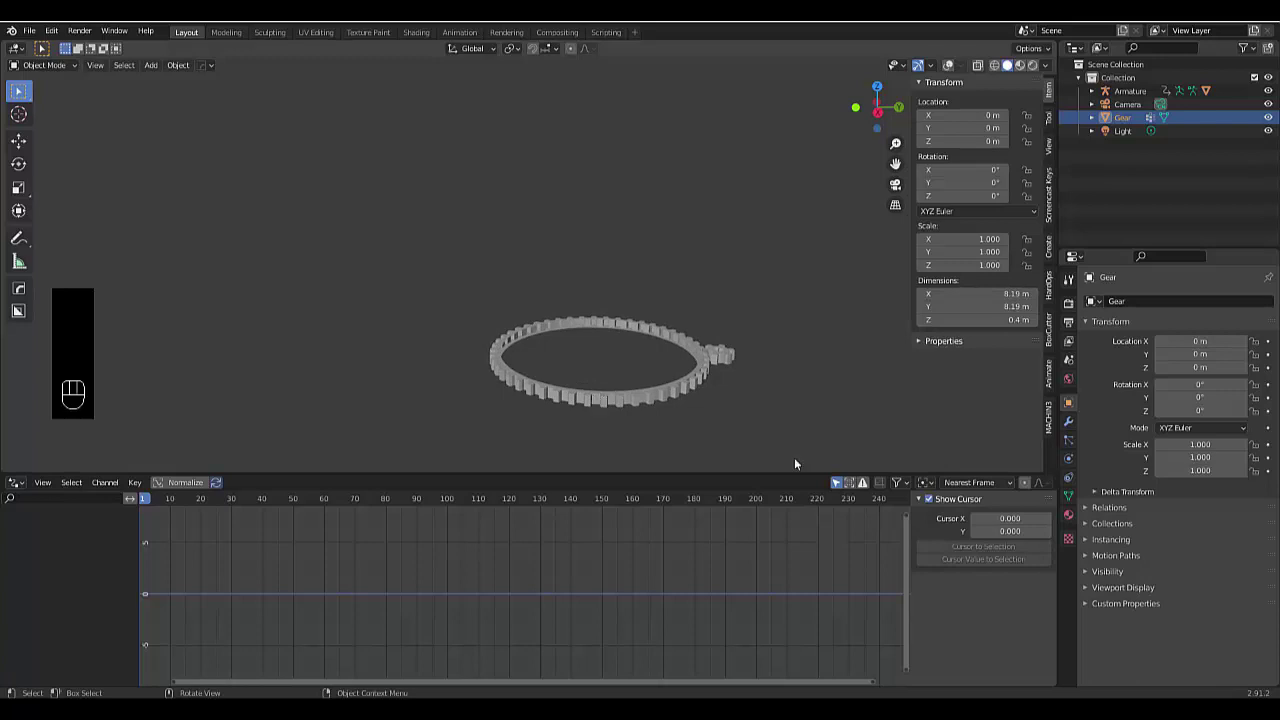
Give the ring gear a new material with a Glossy BSDF surface shader
left_click(1070, 518)
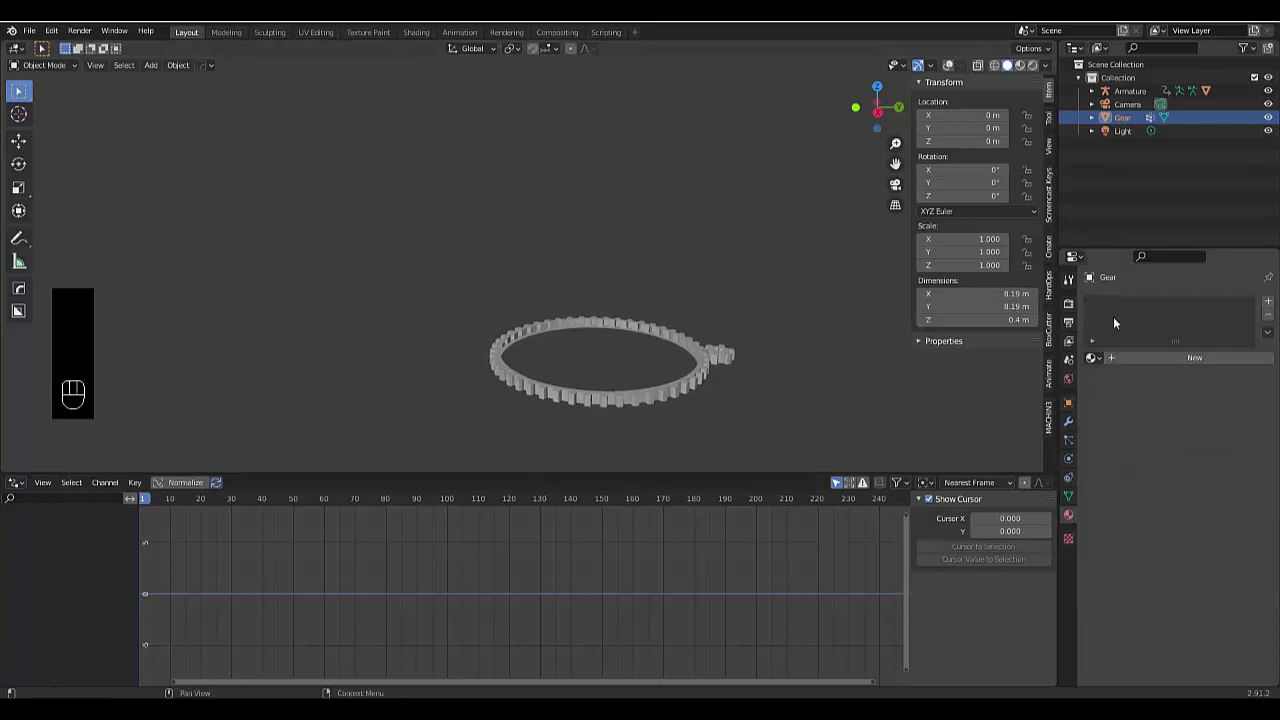
left_click_drag(1158, 361, 1139, 319)
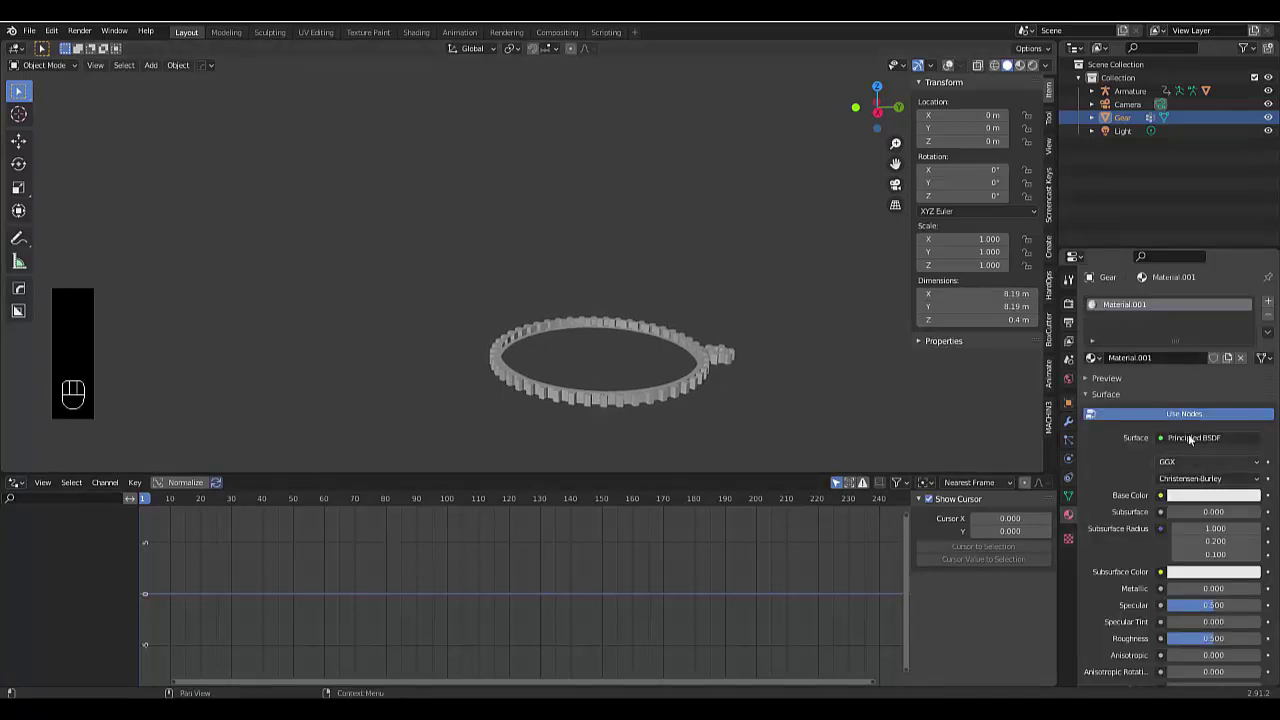
left_click_drag(1183, 437, 1120, 207)
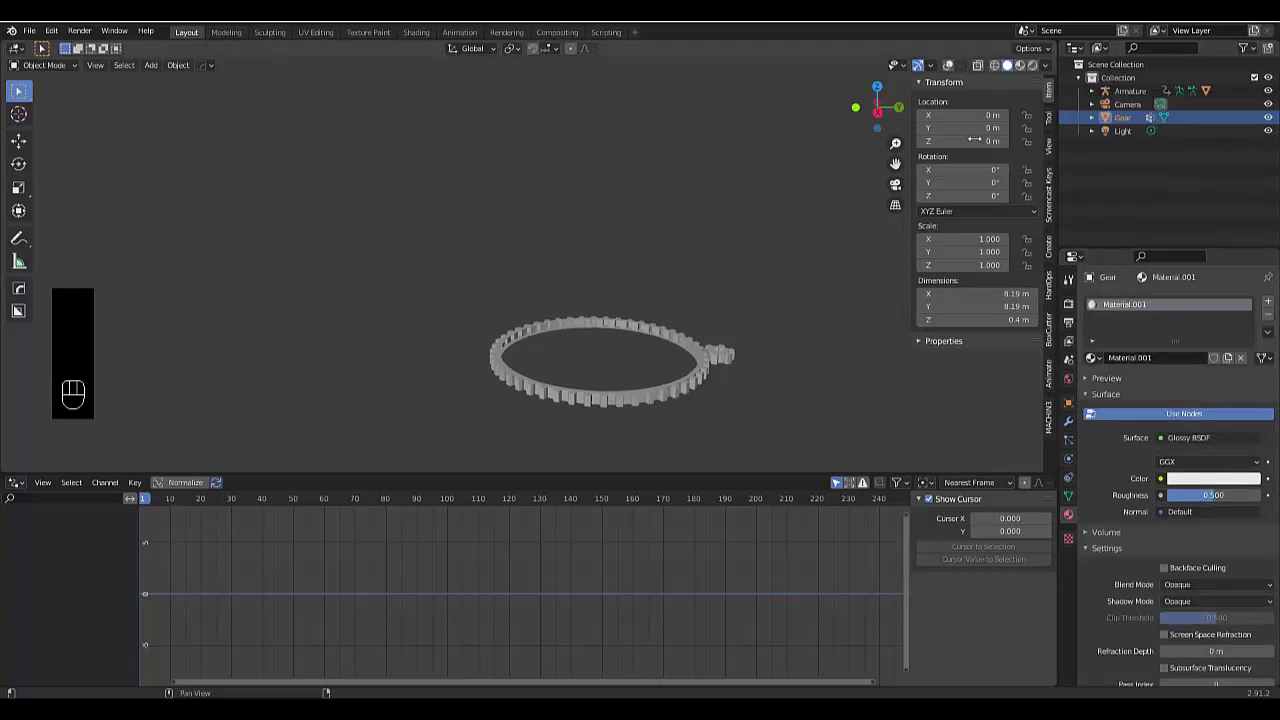
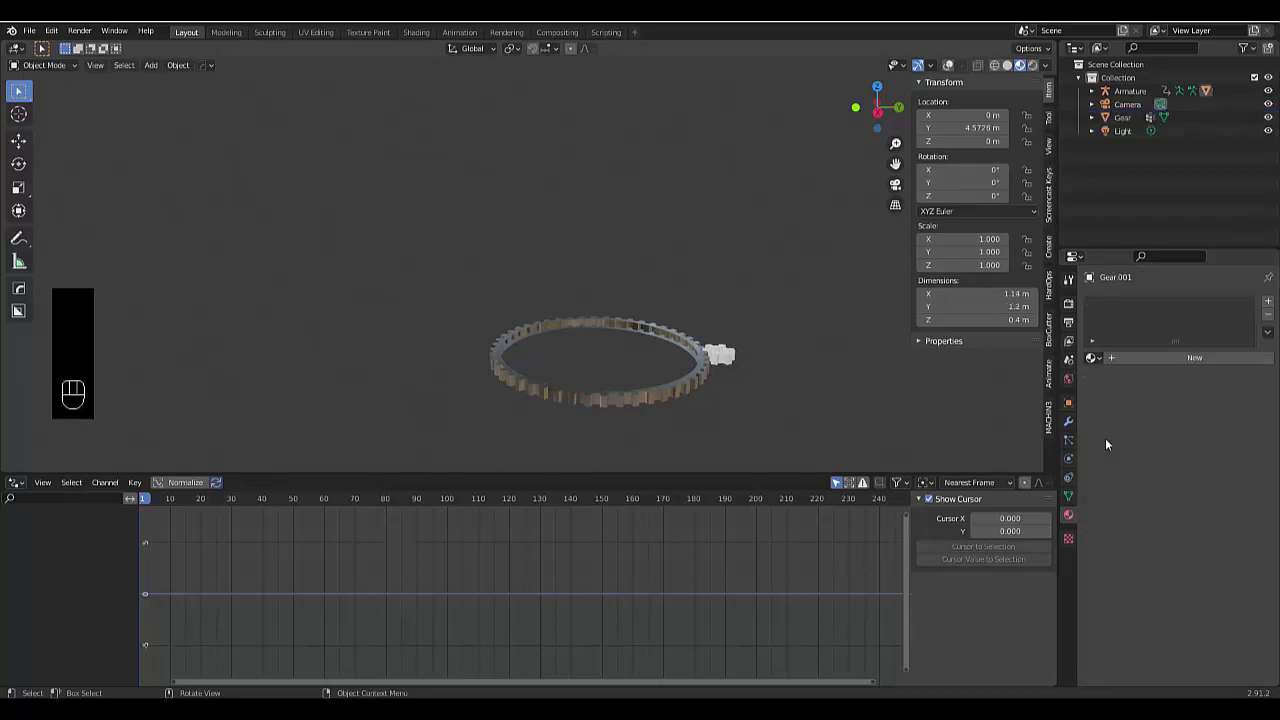
Give the small gear a new glossy material tinted bright green with 0.150 roughness
left_click(1173, 358)
left_click_drag(1177, 441, 1110, 211)
left_click(1208, 479)
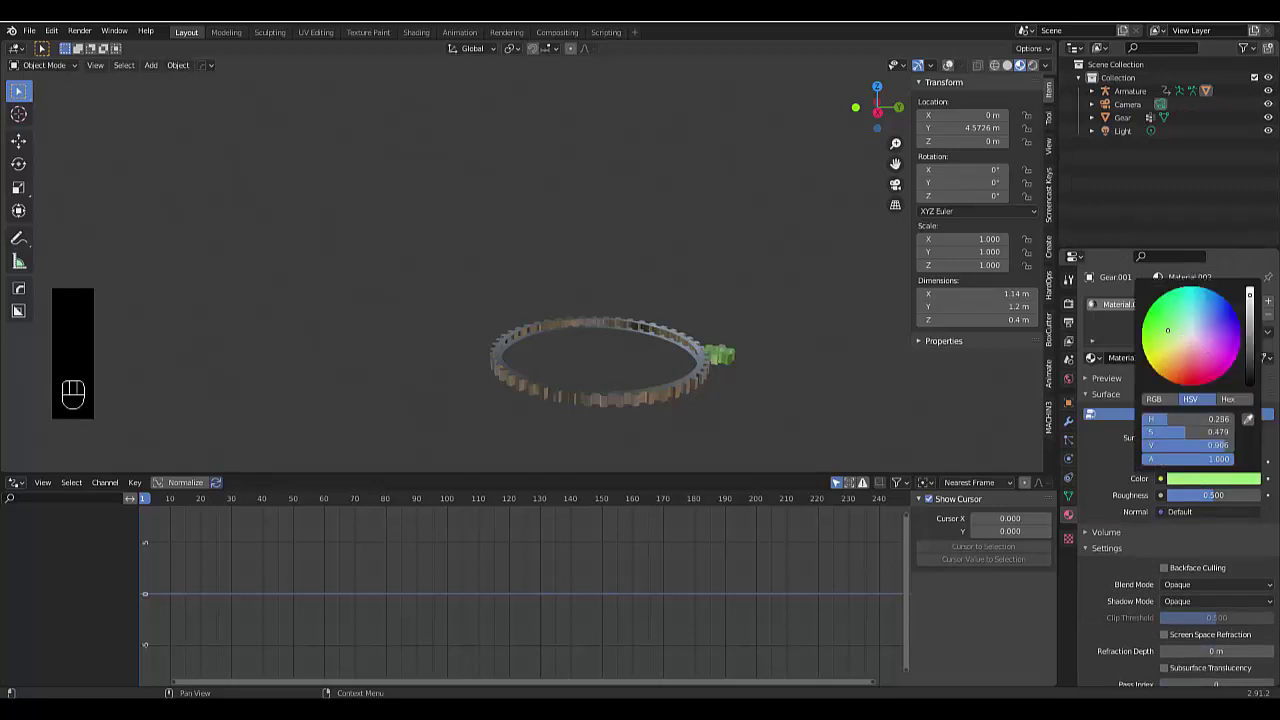
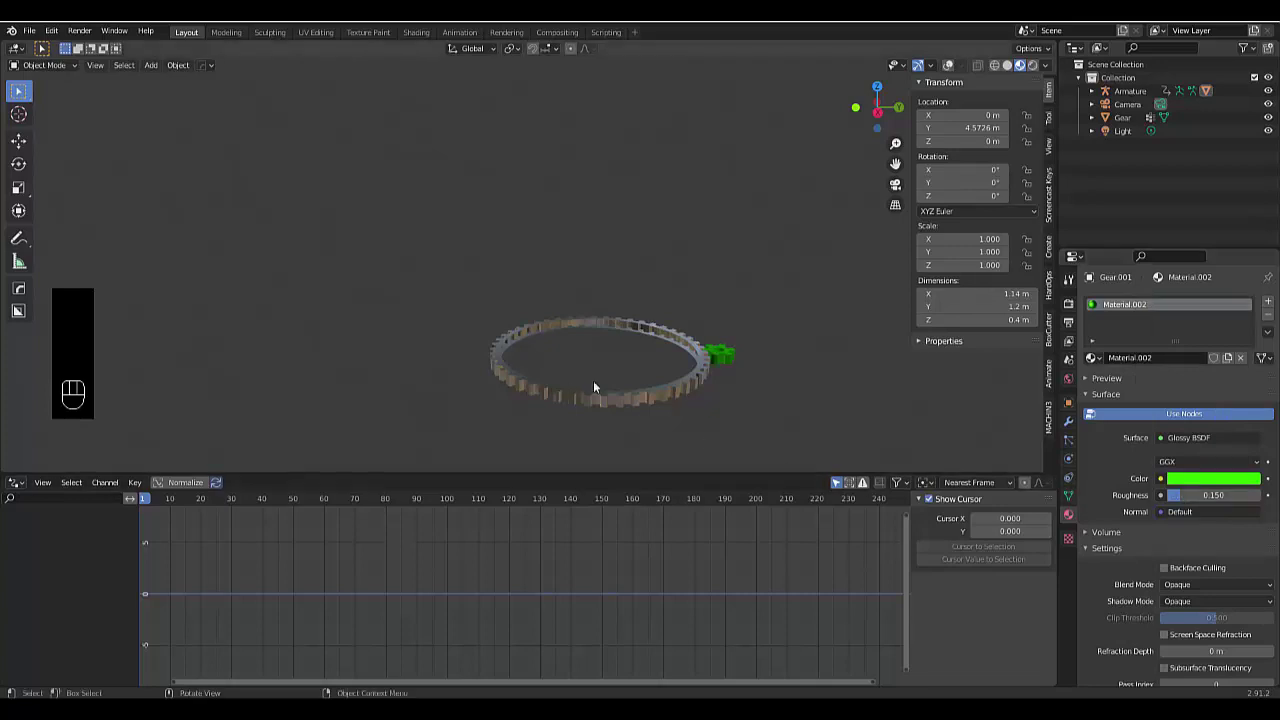
Add a mesh plane and scale it up to a roughly 33 m ground under the gears
key("shift+a")
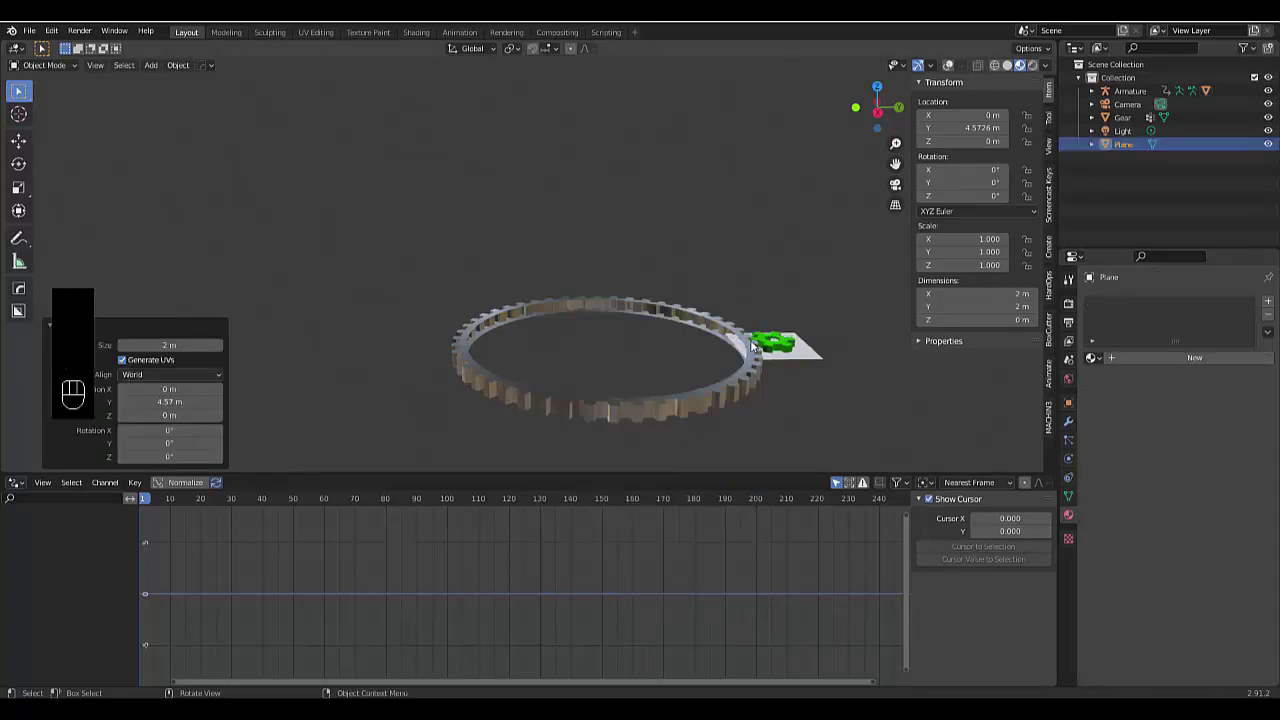
key("s")
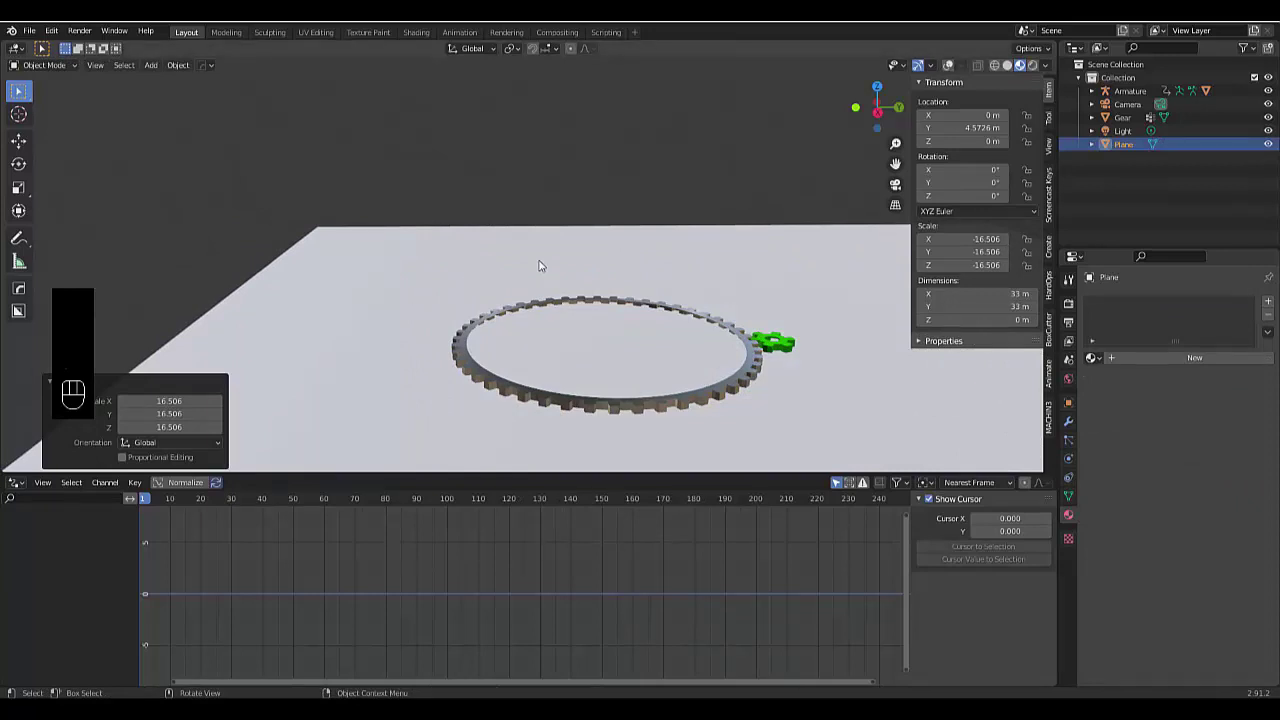
key("KP_1")
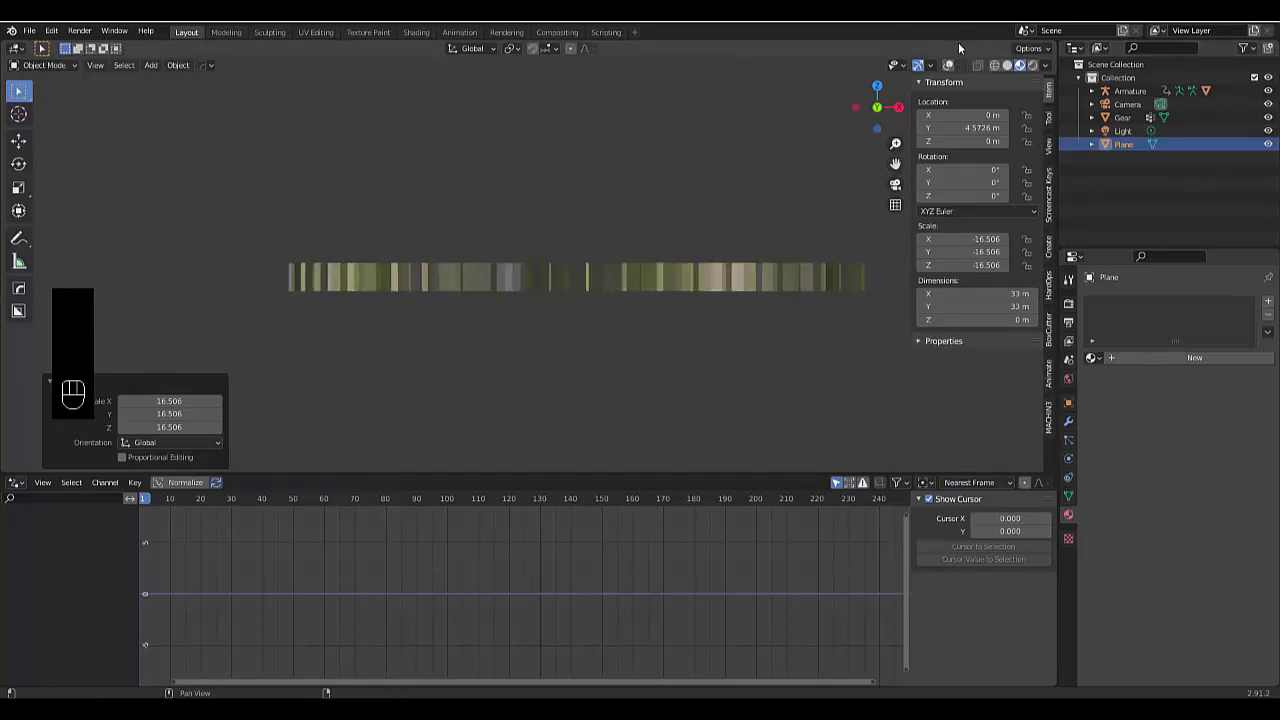
In wireframe side view, move the plane down along Z slightly beneath the gears
left_click(1007, 70)
left_click(994, 72)
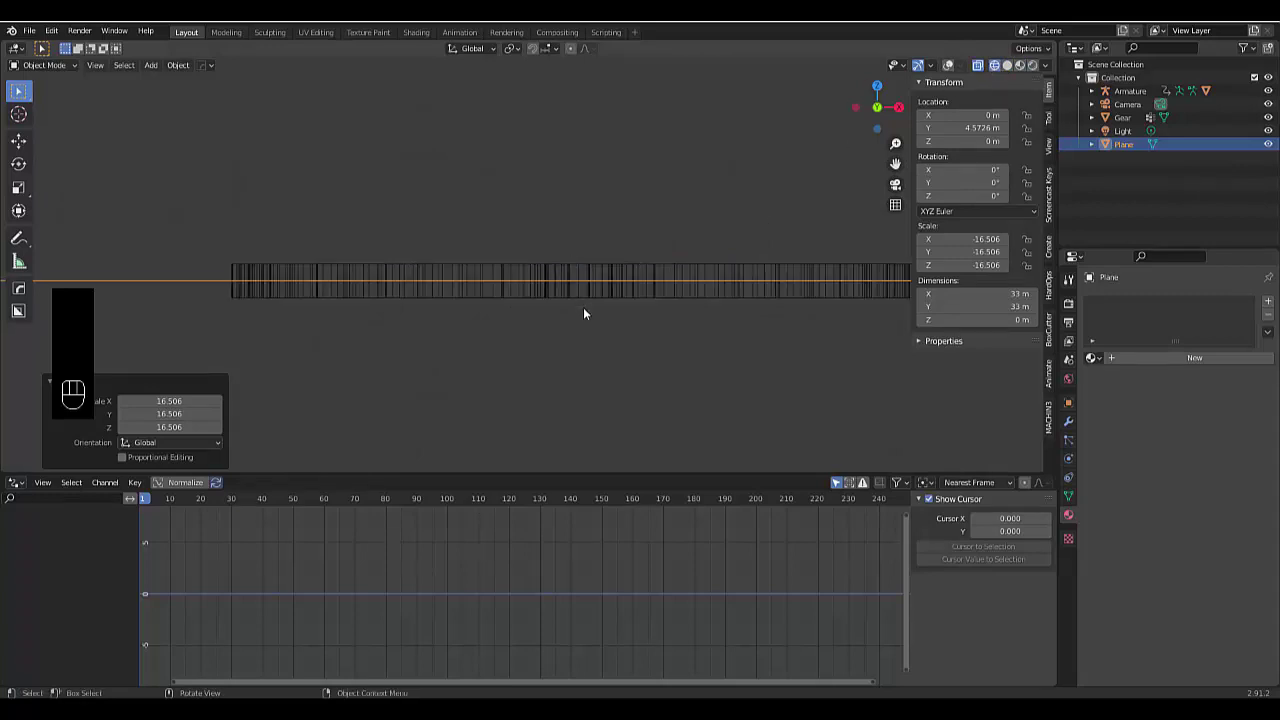
key("g")
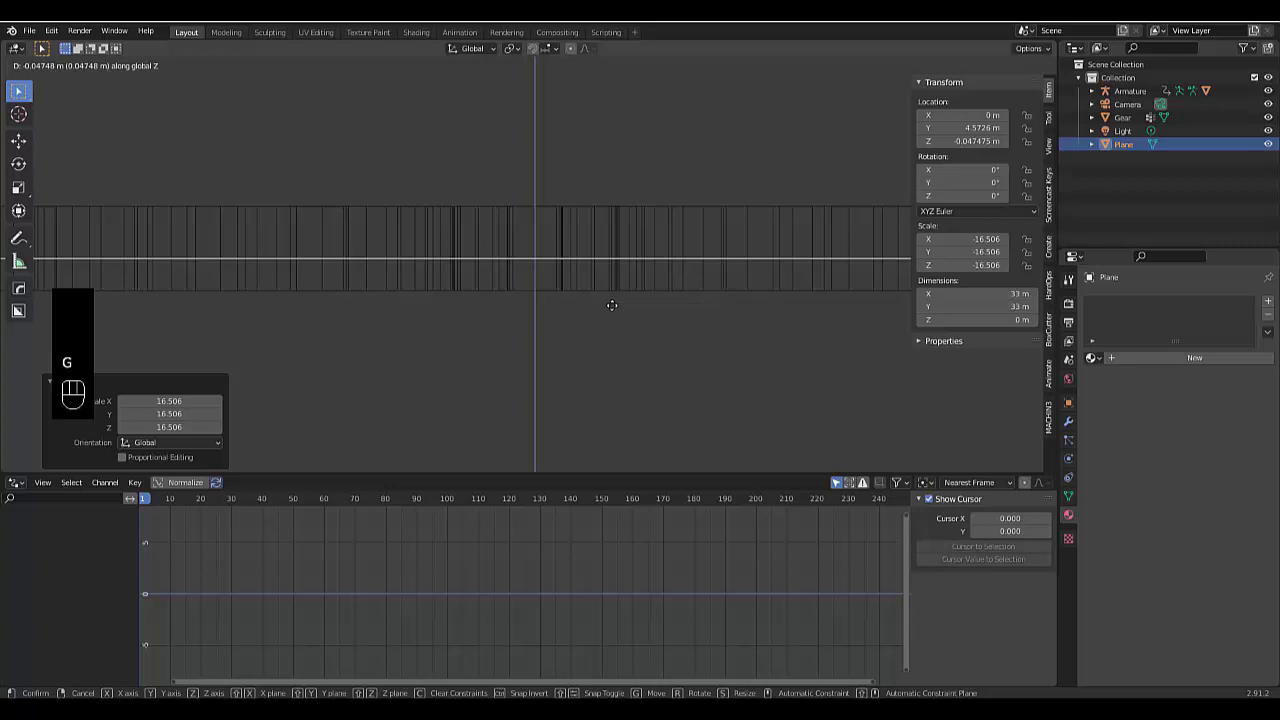
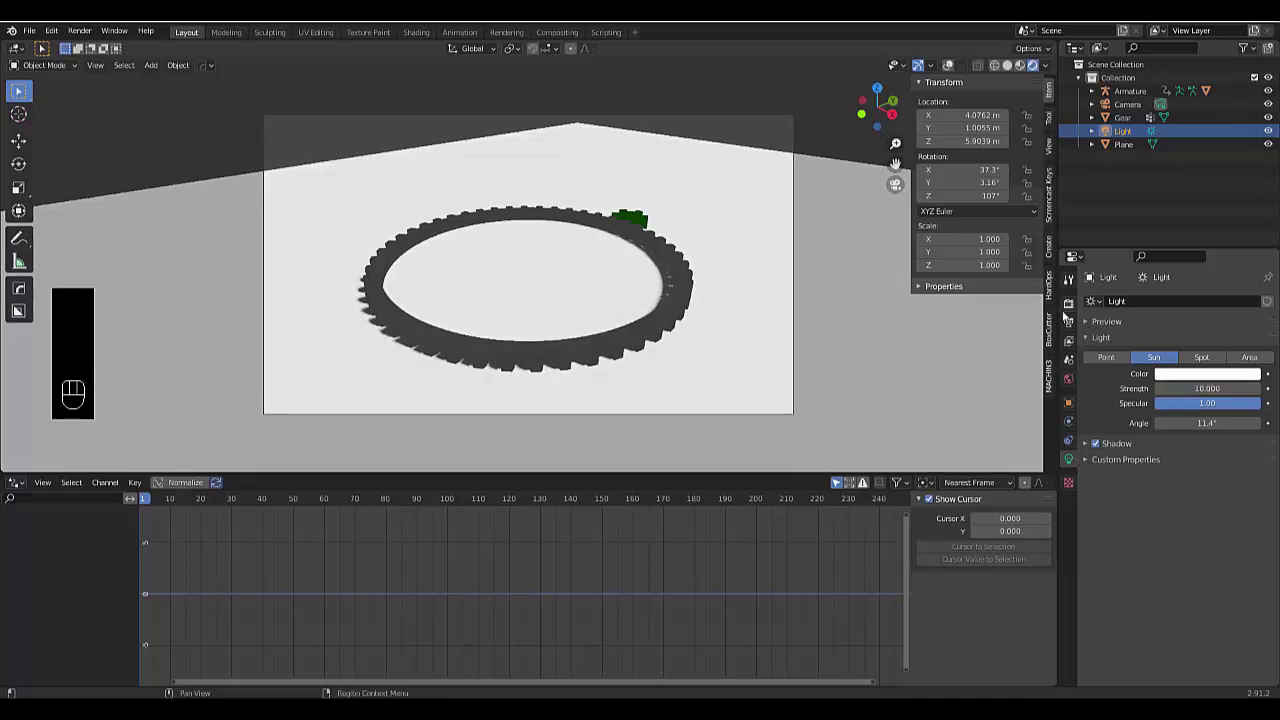
Enable Screen Space Reflections and Ambient Occlusion in the Eevee render settings
left_click(1077, 306)
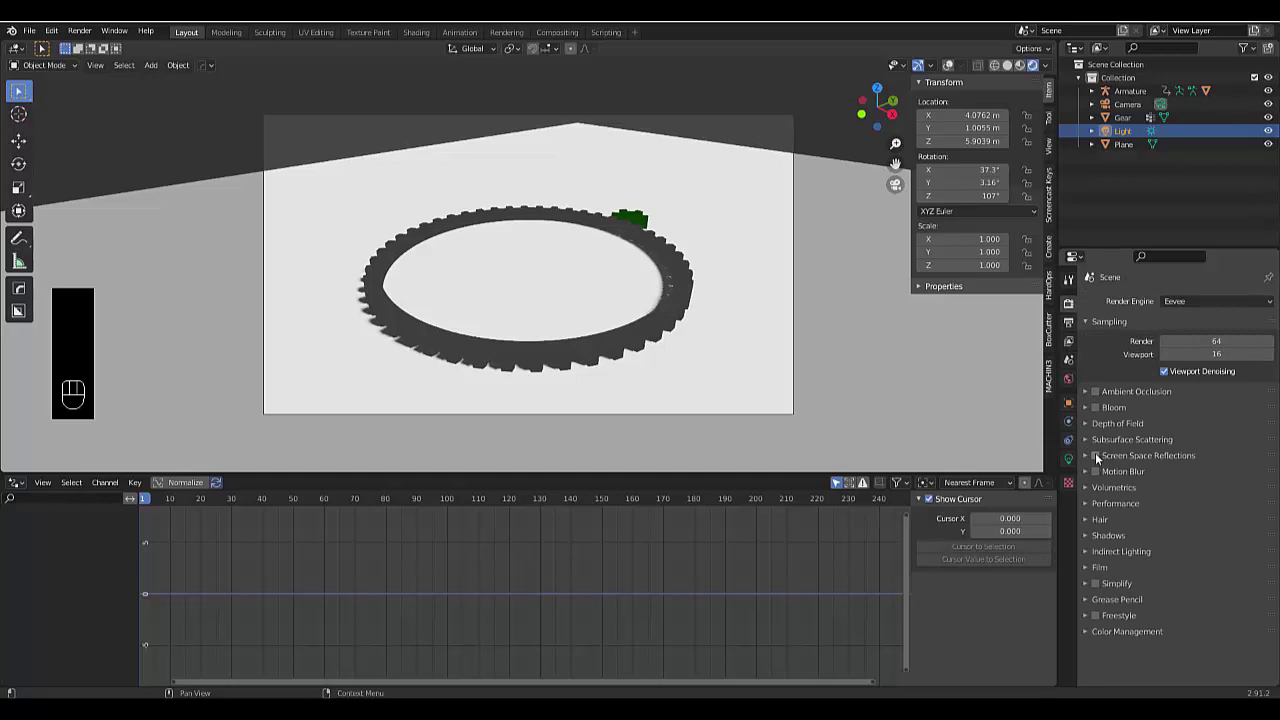
left_click(1099, 458)
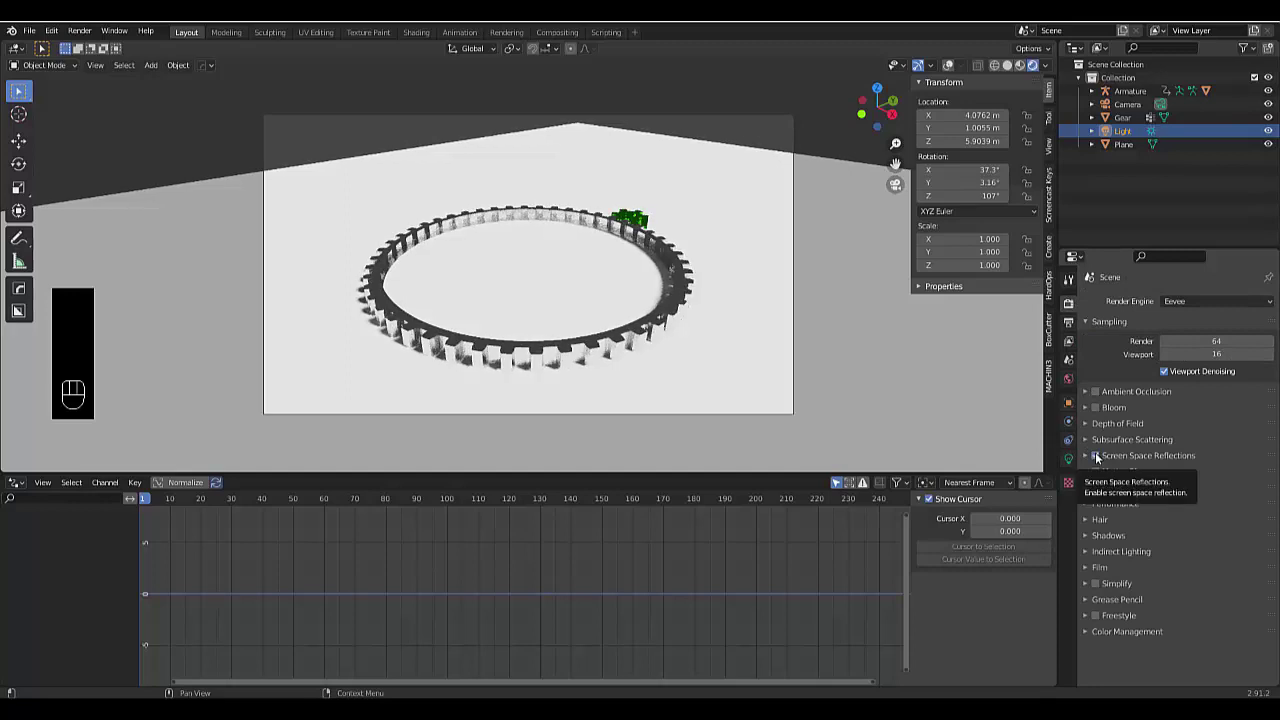
left_click(1102, 408)
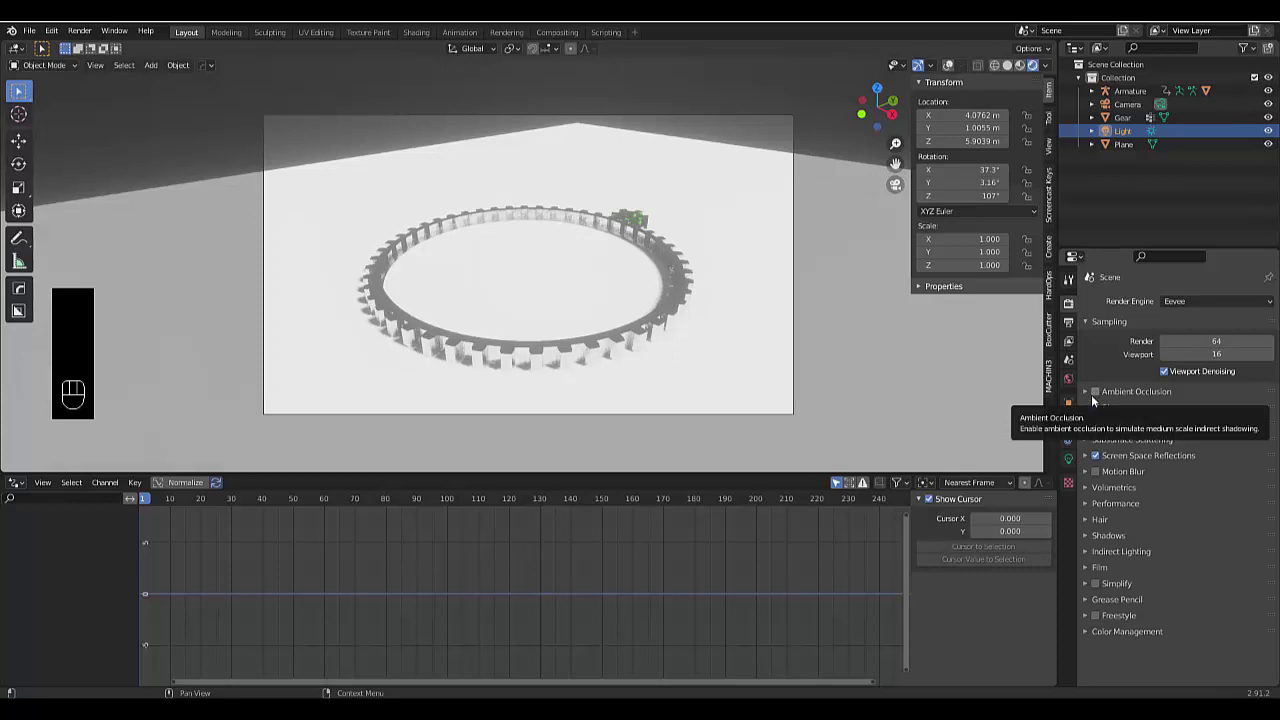
left_click(1093, 413)
left_click(1101, 411)
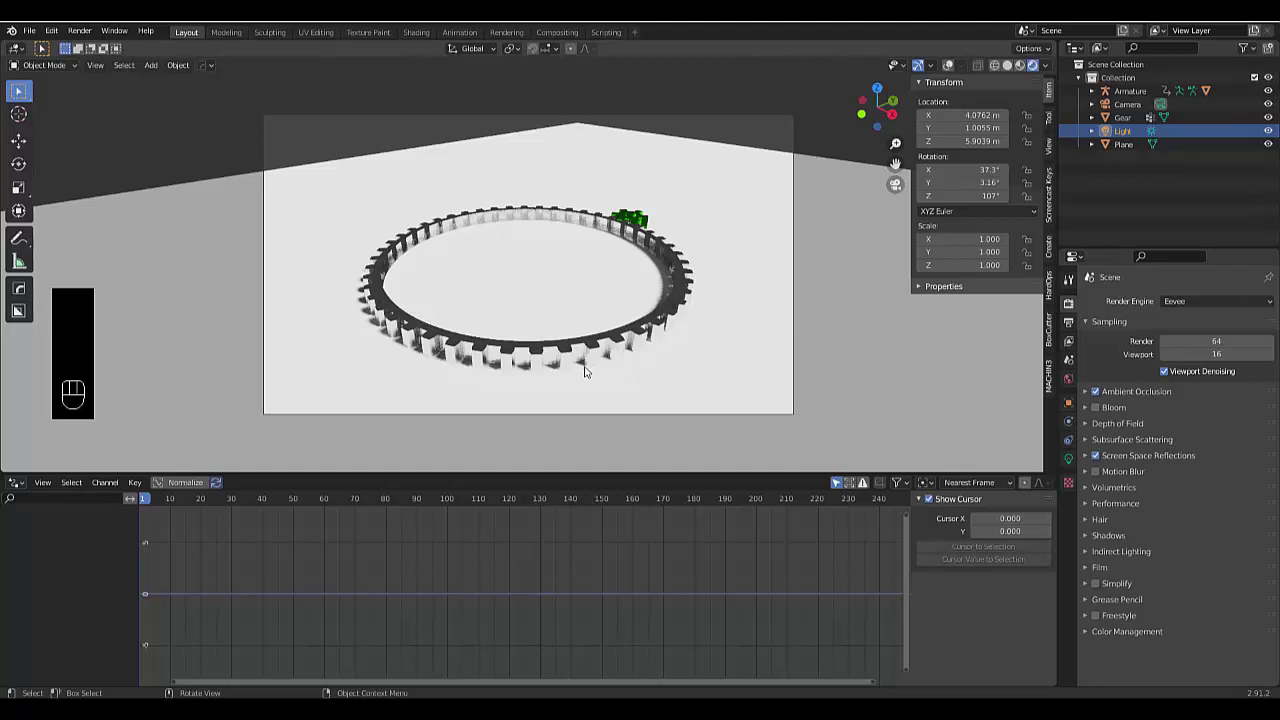
Set the volumetric tile size to 2 px and enable volumetric shadows
left_click(1101, 493)
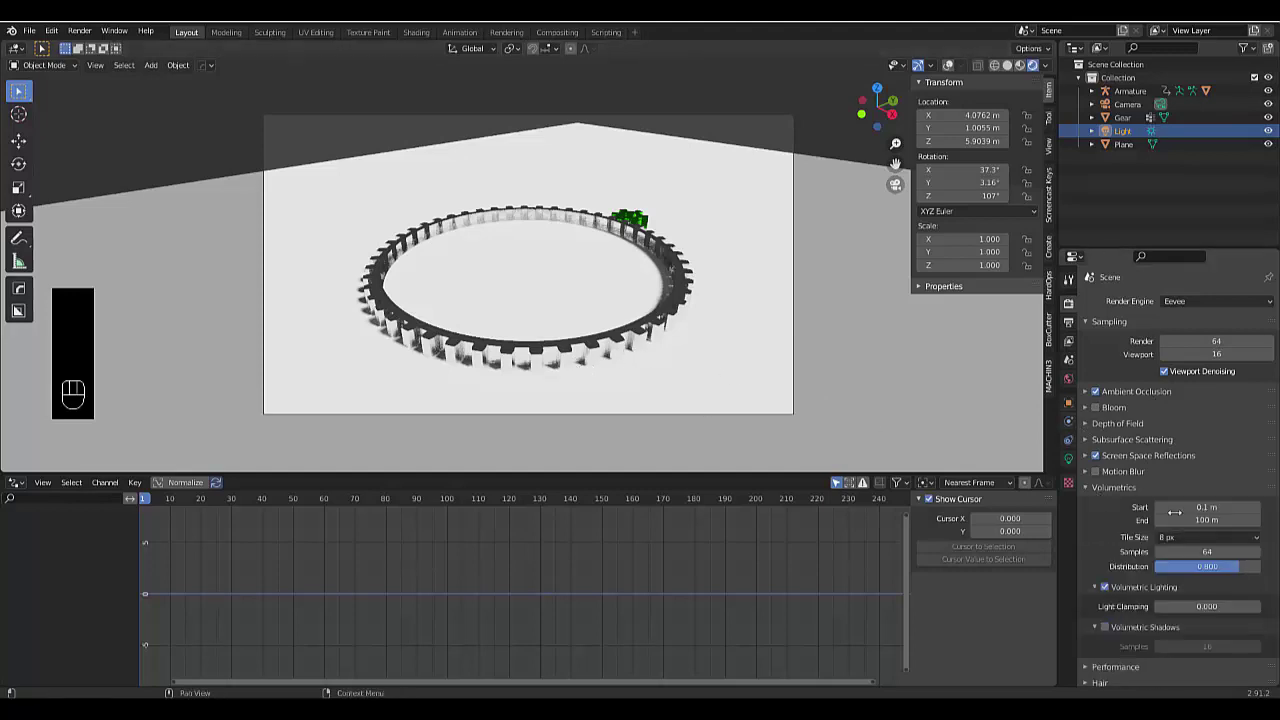
left_click_drag(1192, 542, 1177, 554)
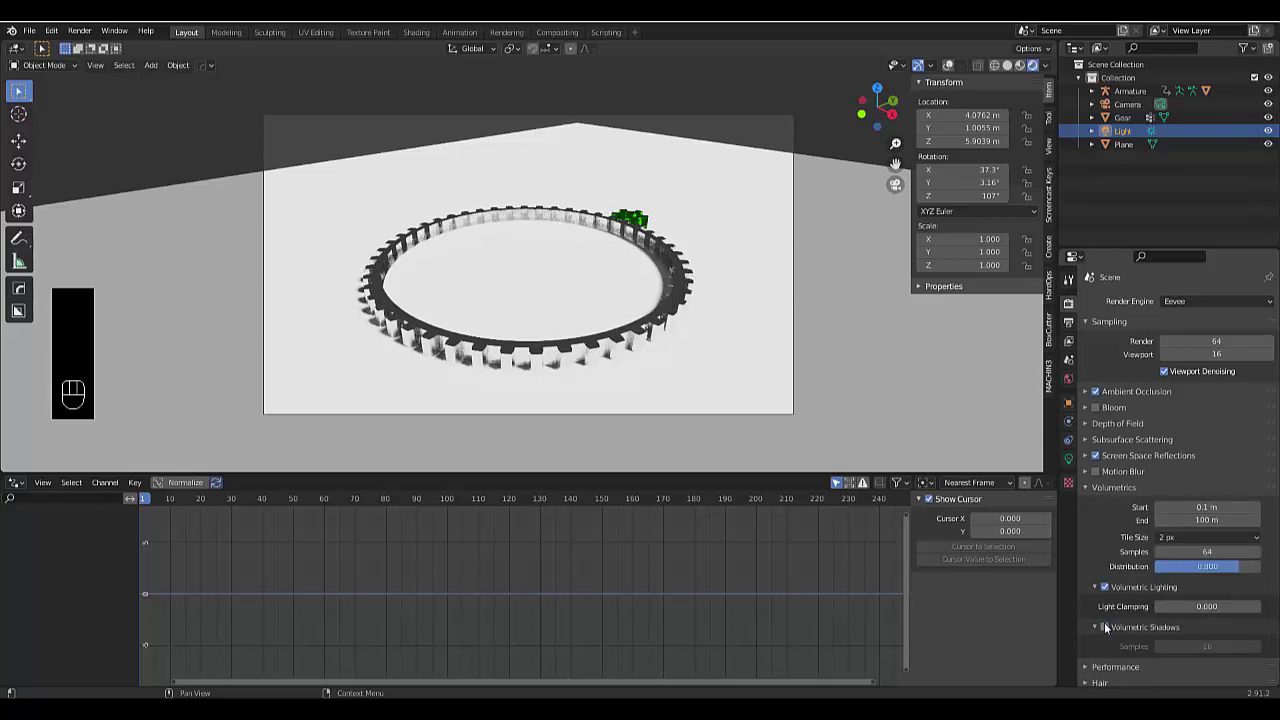
left_click(1108, 626)
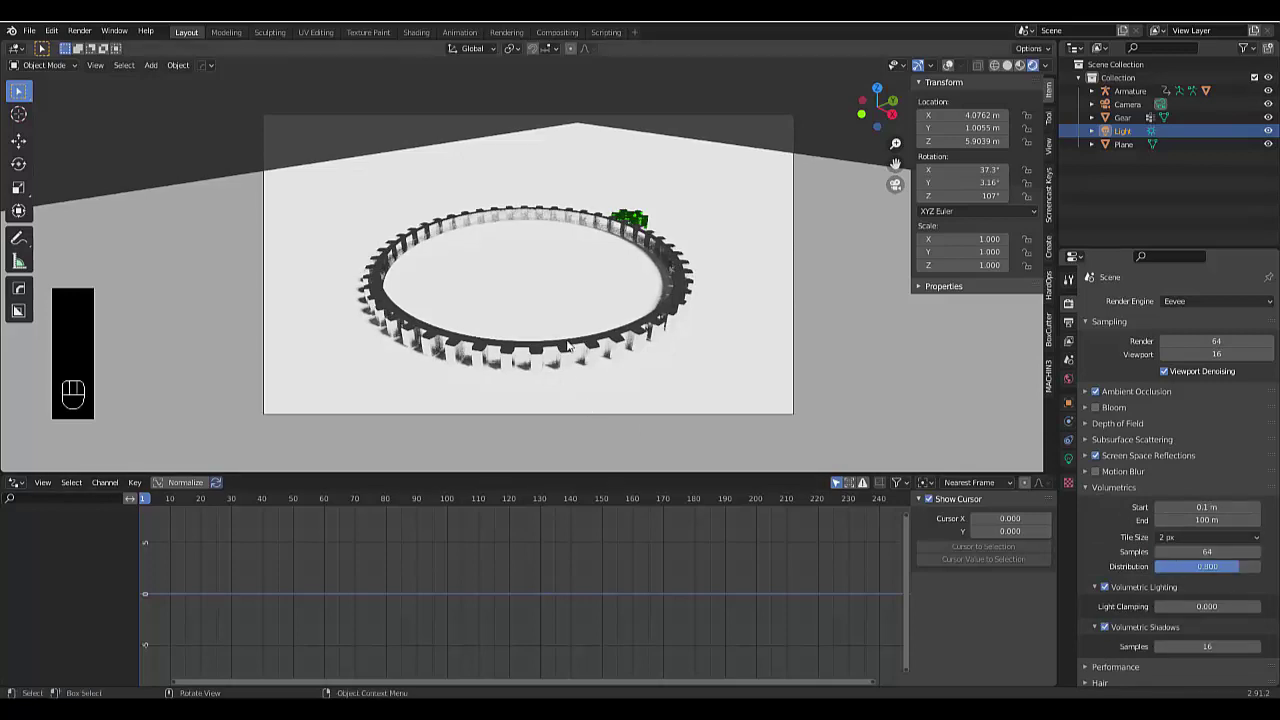
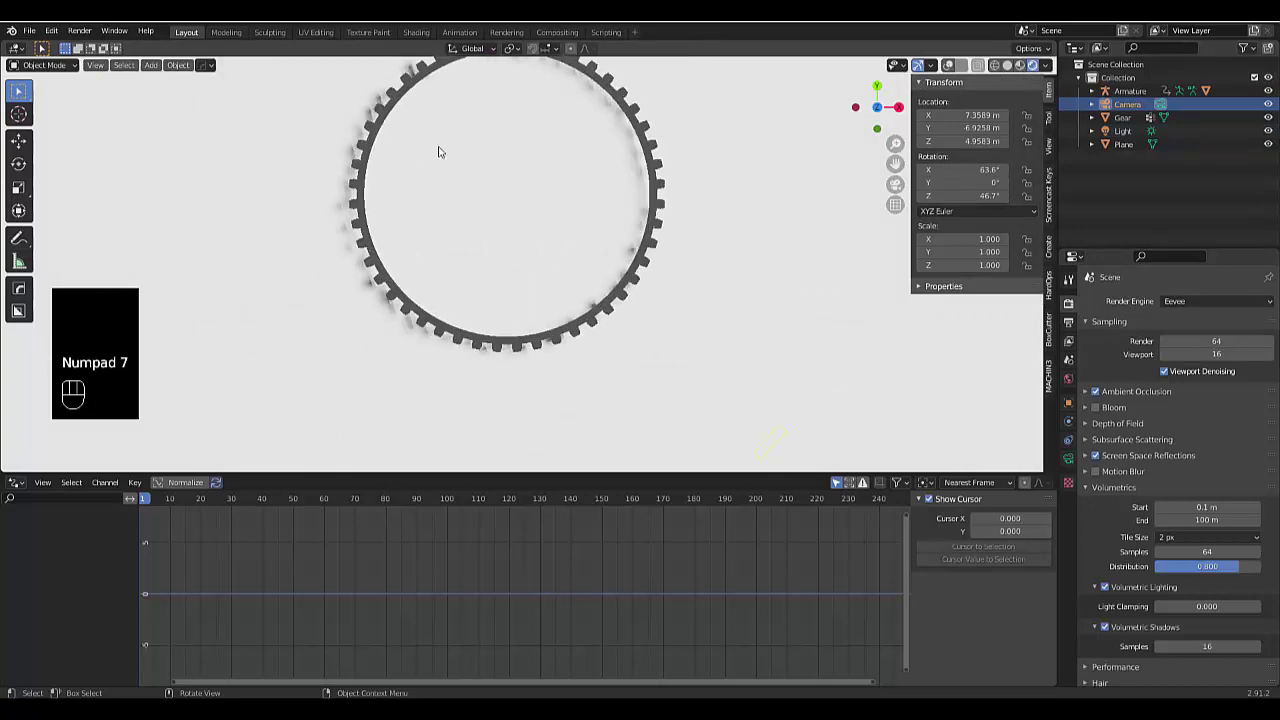
Orbit to a high angle over the gears and align the camera to that view
left_click_drag(487, 97, 509, 324)
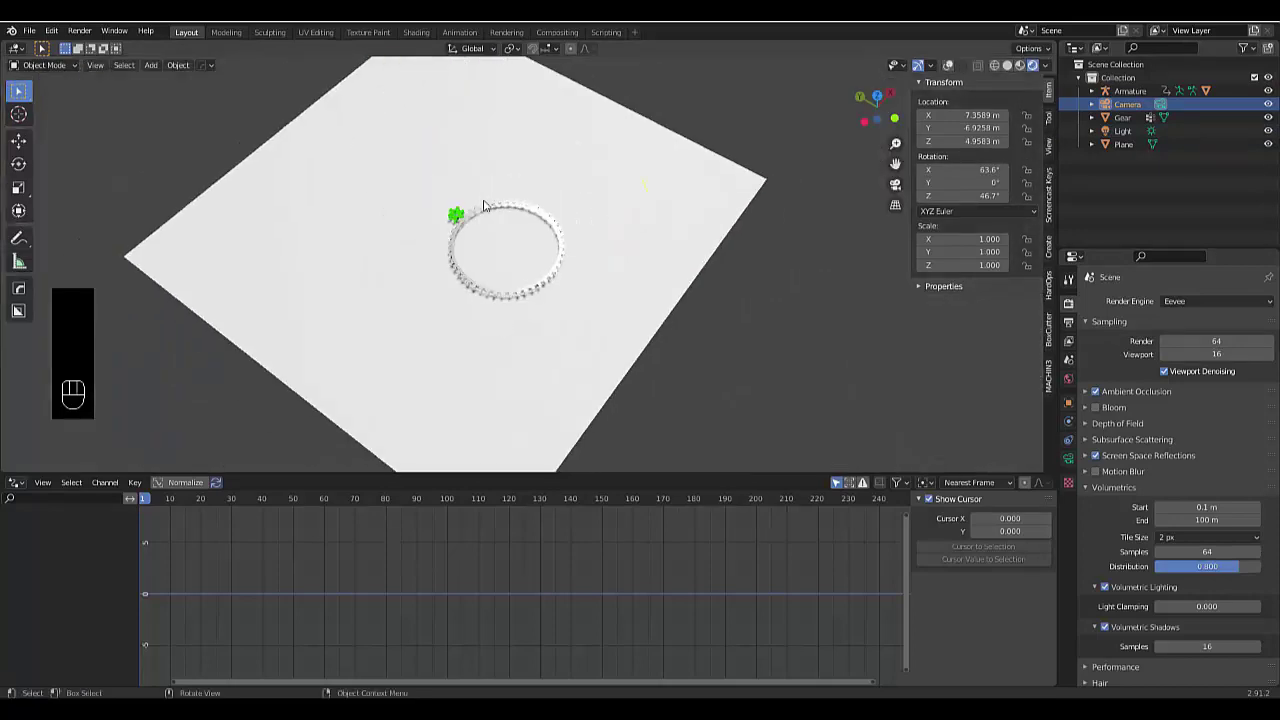
left_click_drag(490, 163, 490, 314)
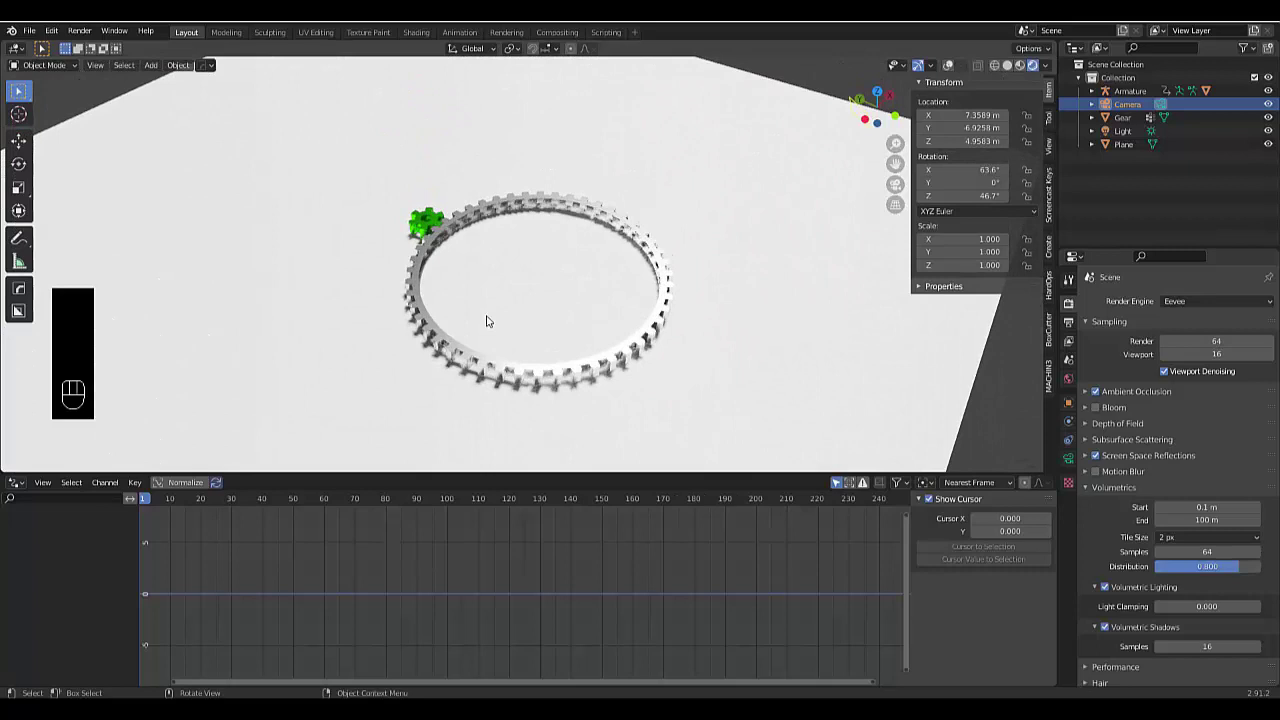
key("ctrl+alt+KP_0")
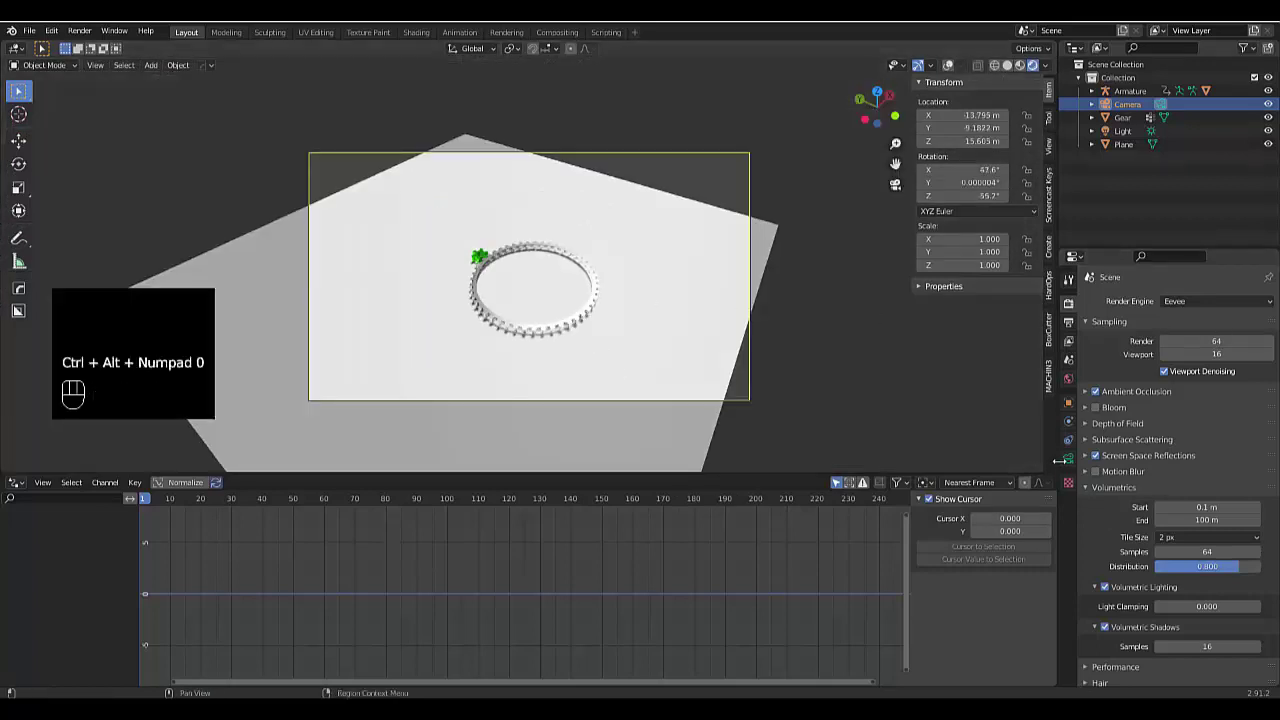
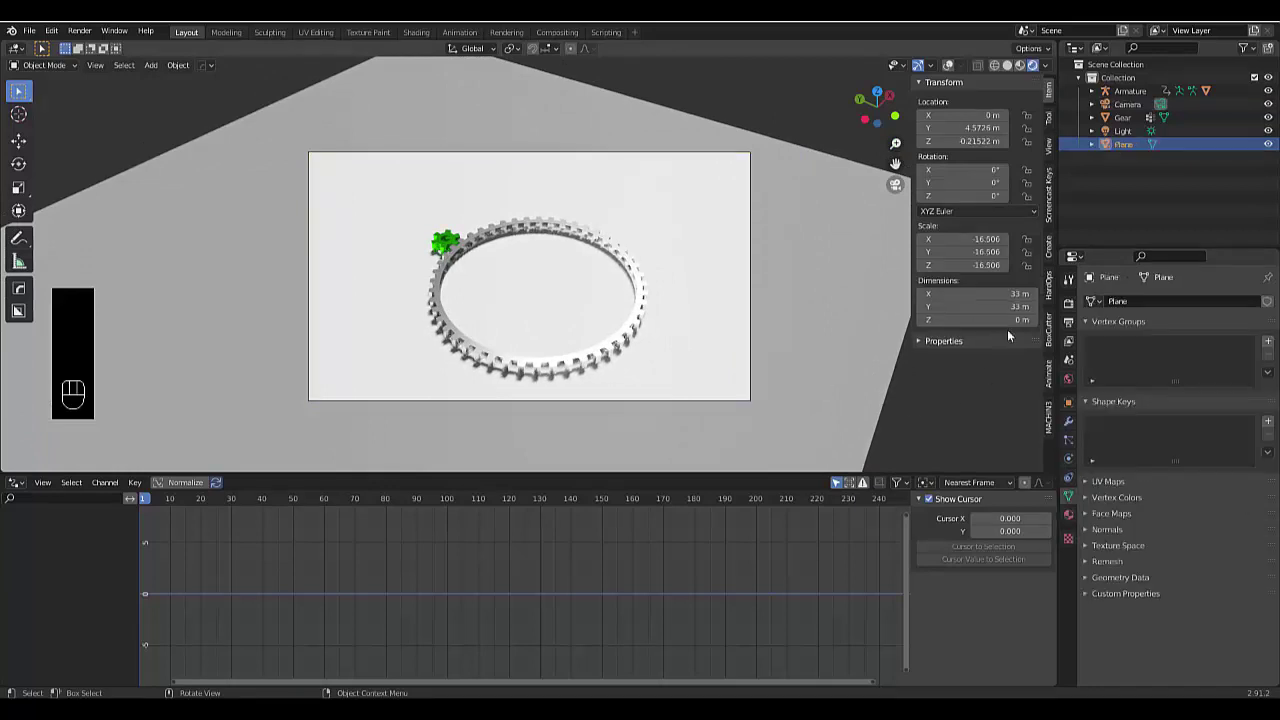
Switch the ground plane's material surface from Principled BSDF to Glossy BSDF
left_click(1075, 519)
left_click(1131, 363)
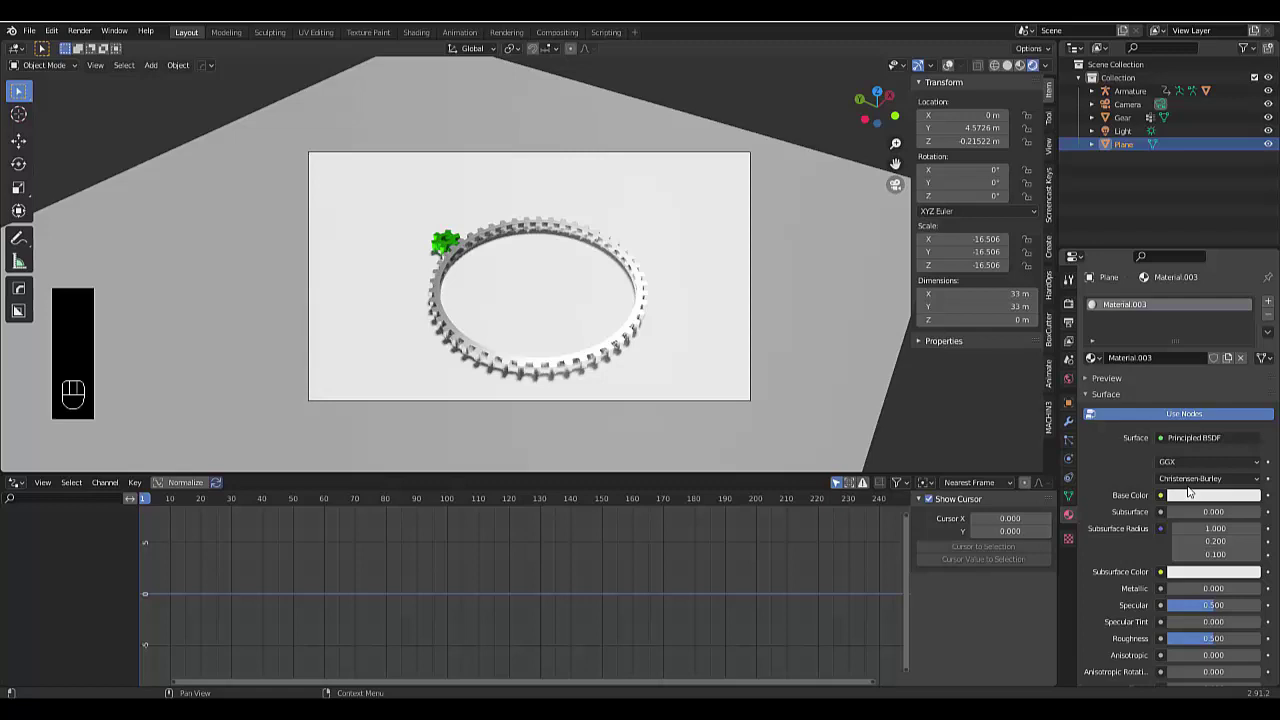
left_click_drag(1187, 441, 1150, 206)
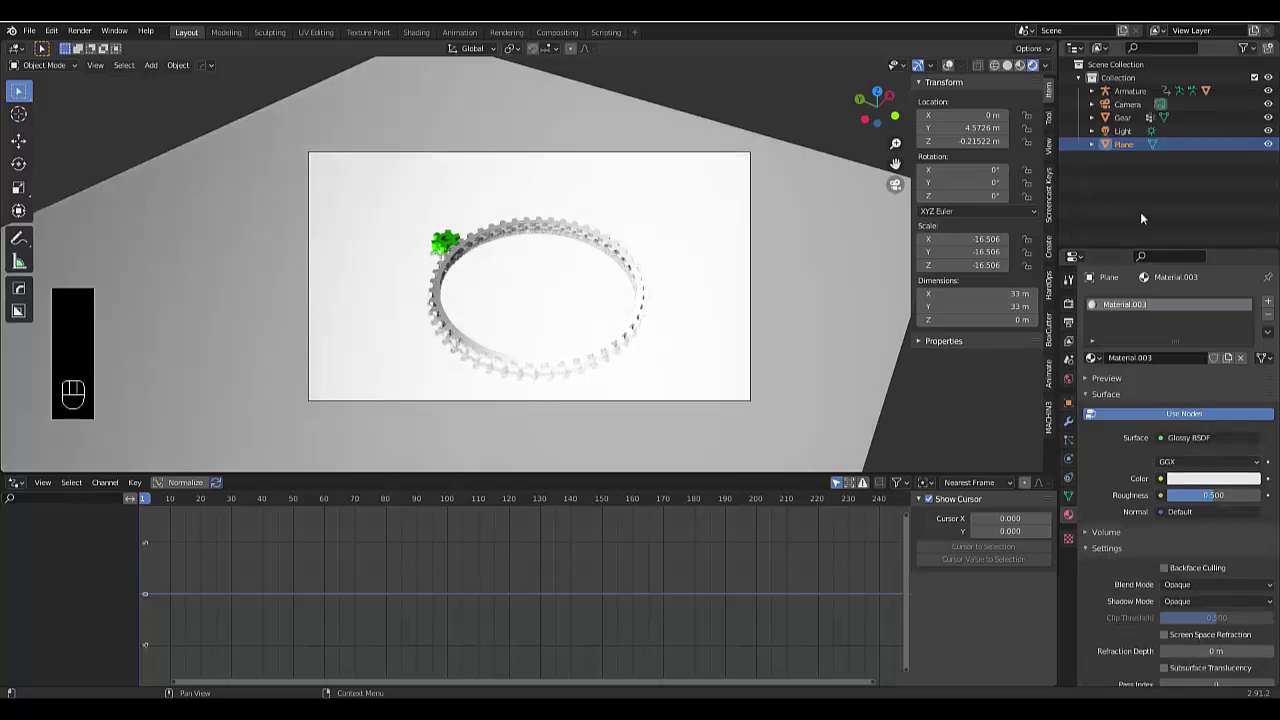
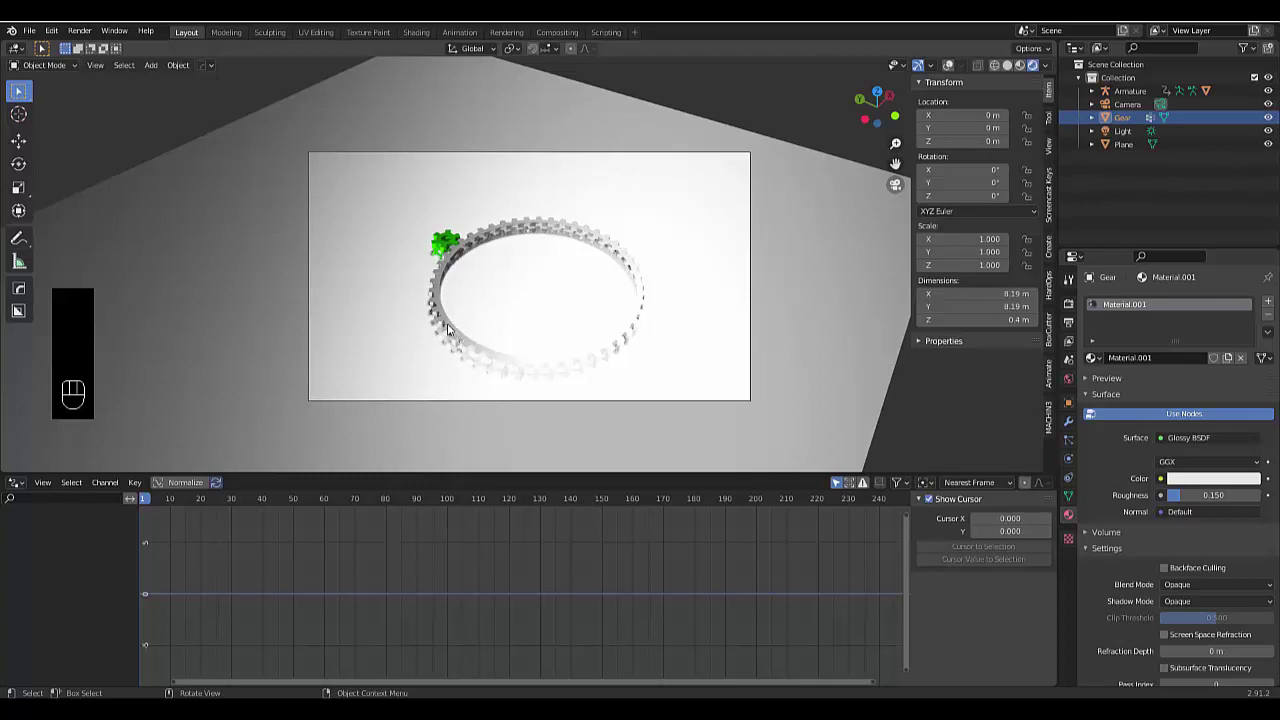
Tint the sun light a warm pale yellow at strength 5
left_click_drag(1119, 139, 1173, 341)
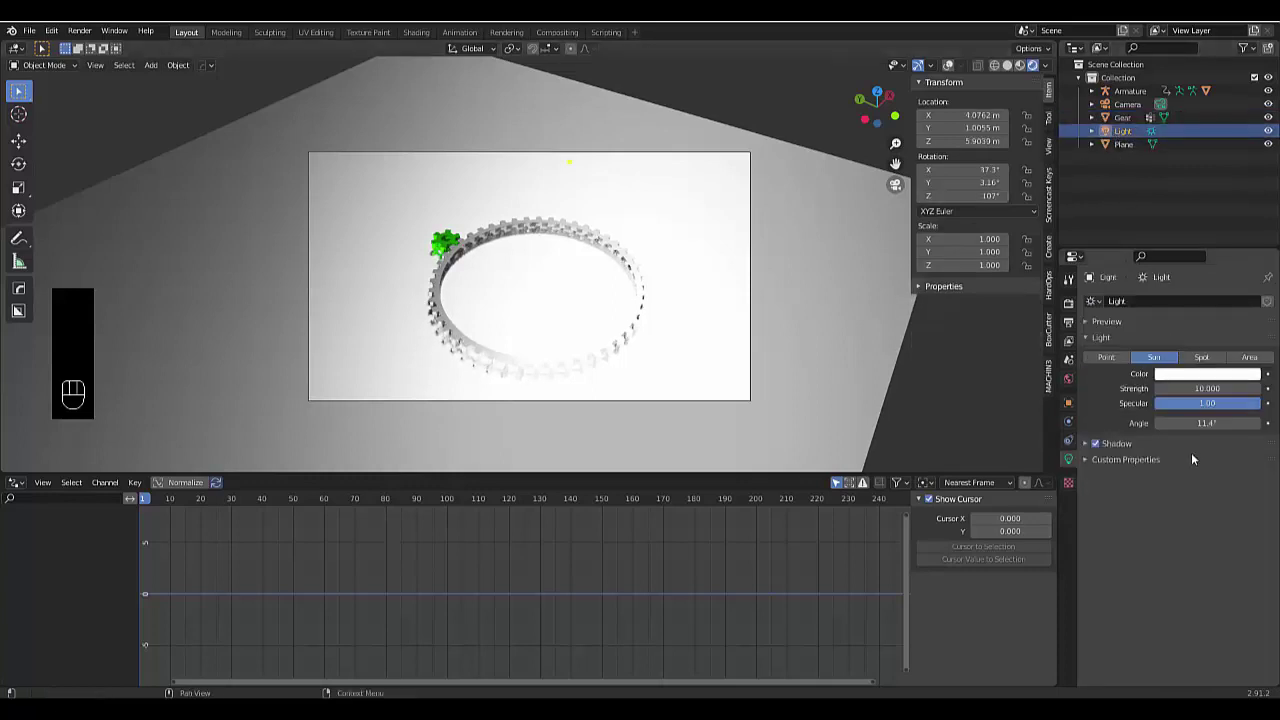
left_click_drag(1194, 380, 1184, 258)
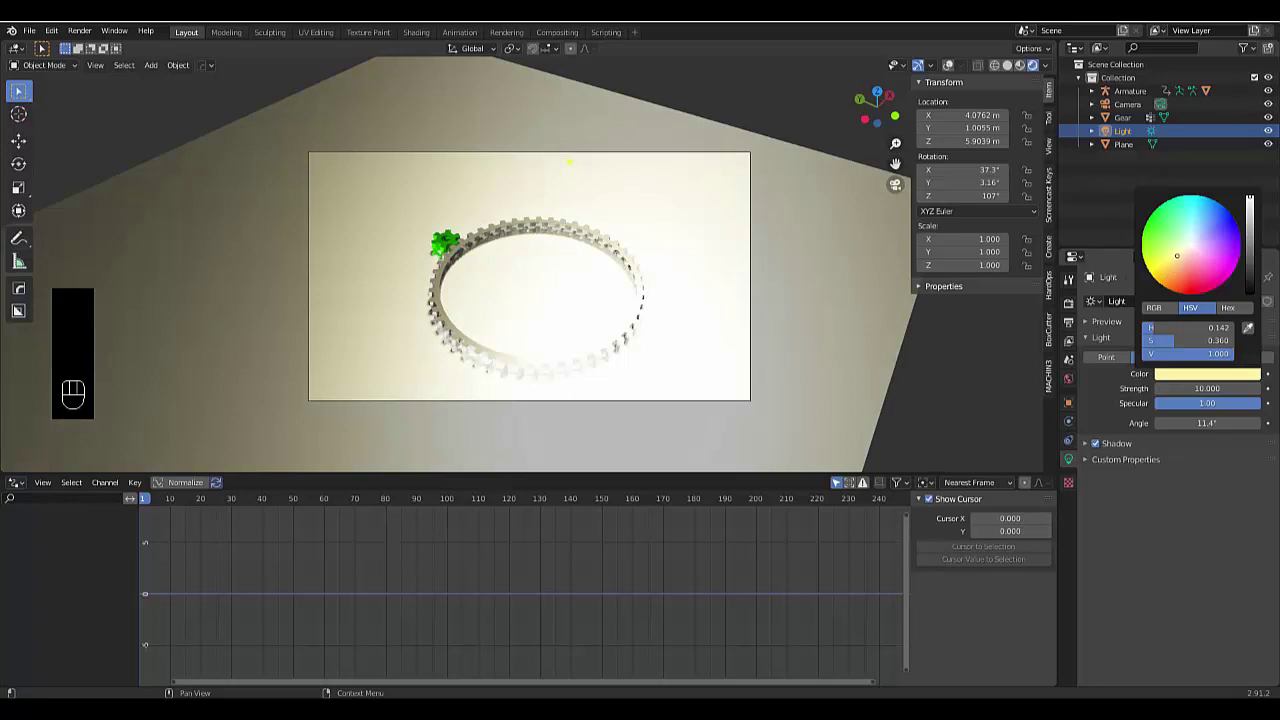
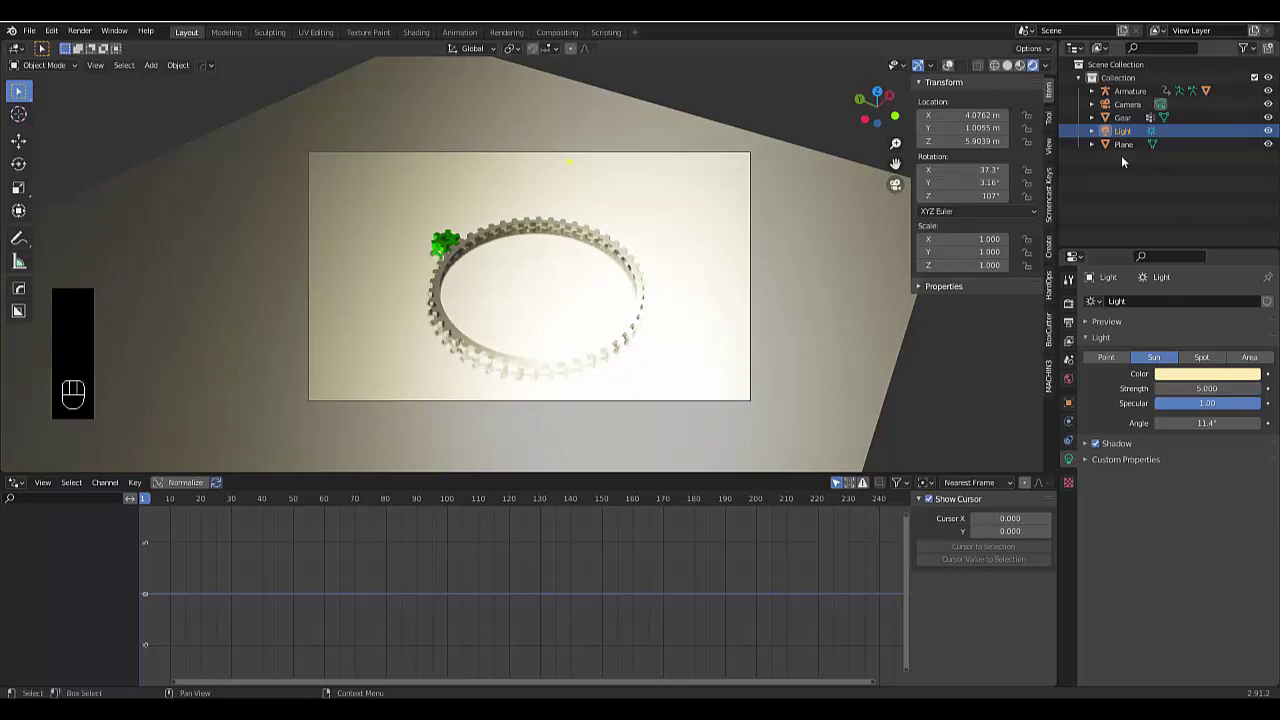
key("KP_1")
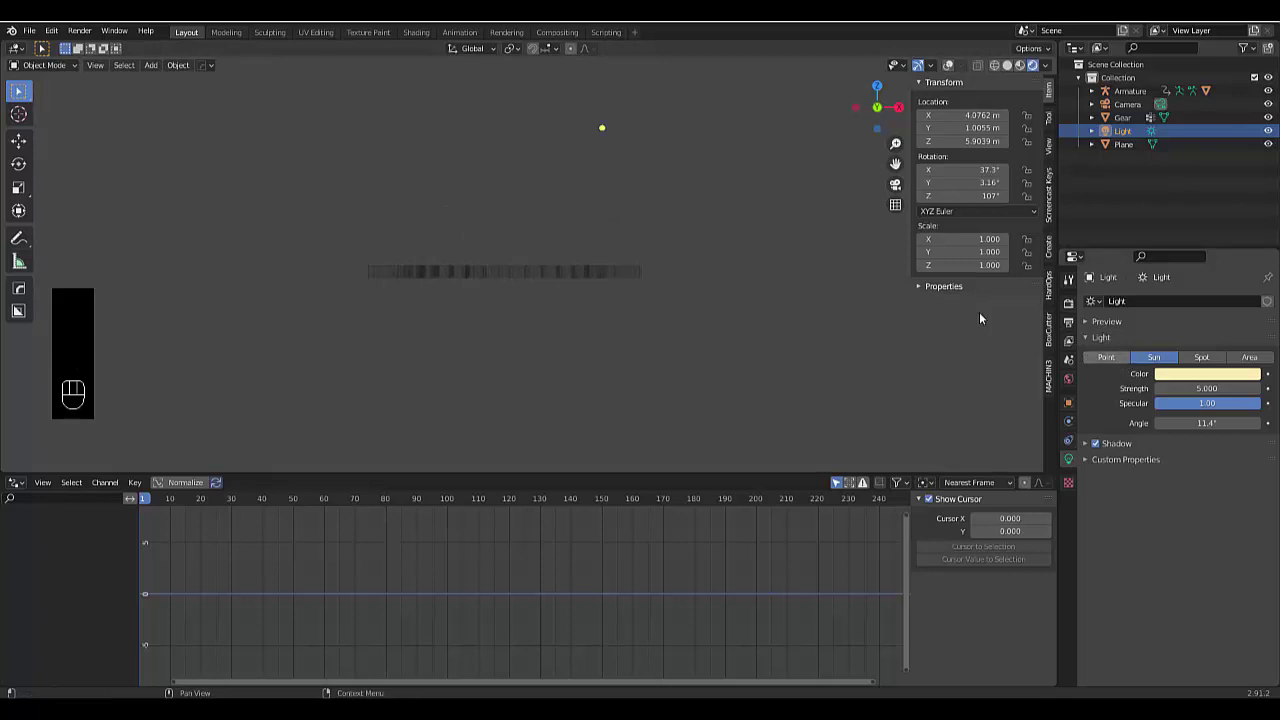
Rotate the sun from side view so the ring gear casts shadows onto the plane, checked through the camera
key("r")
left_click_drag(575, 205, 604, 253)
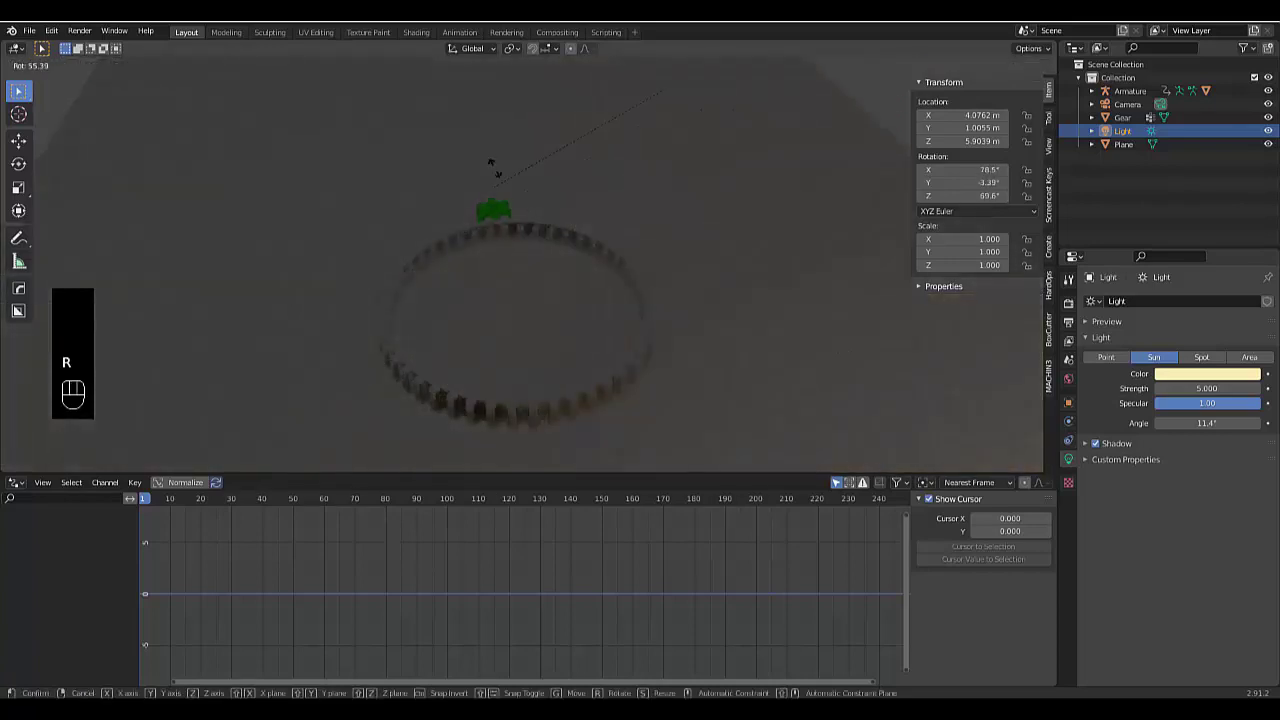
key("r")
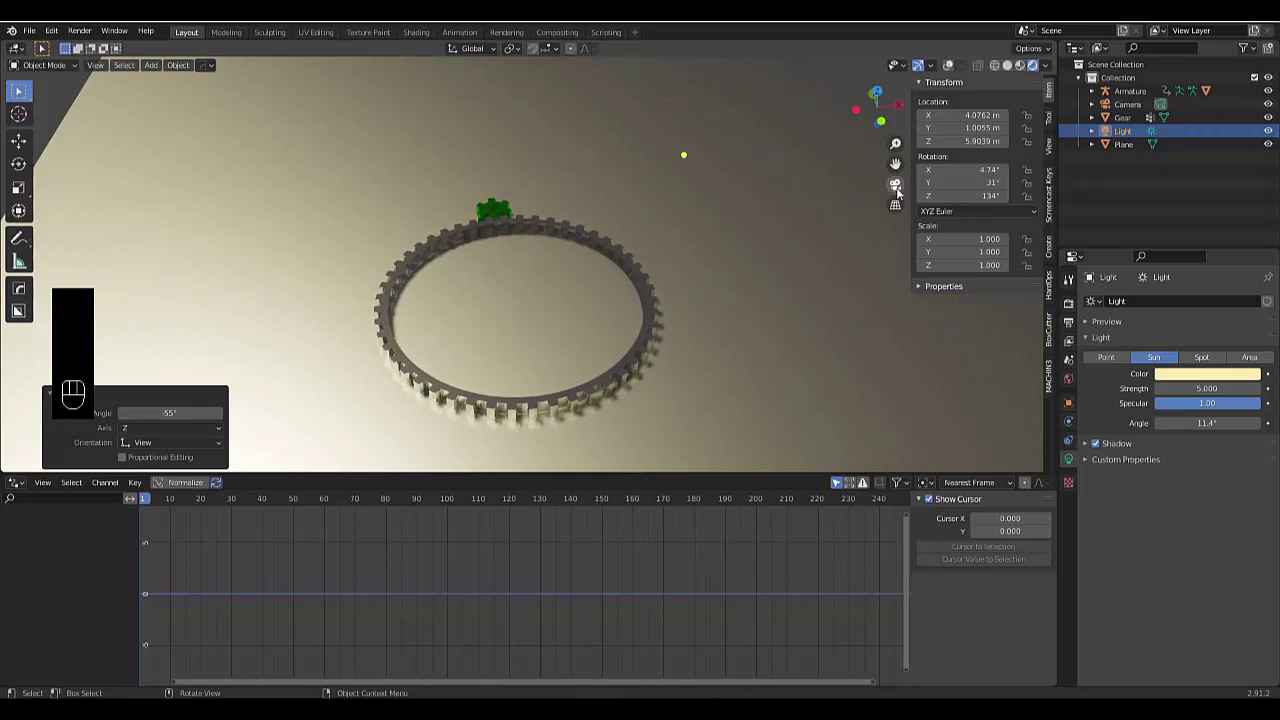
left_click(902, 193)
key("r")
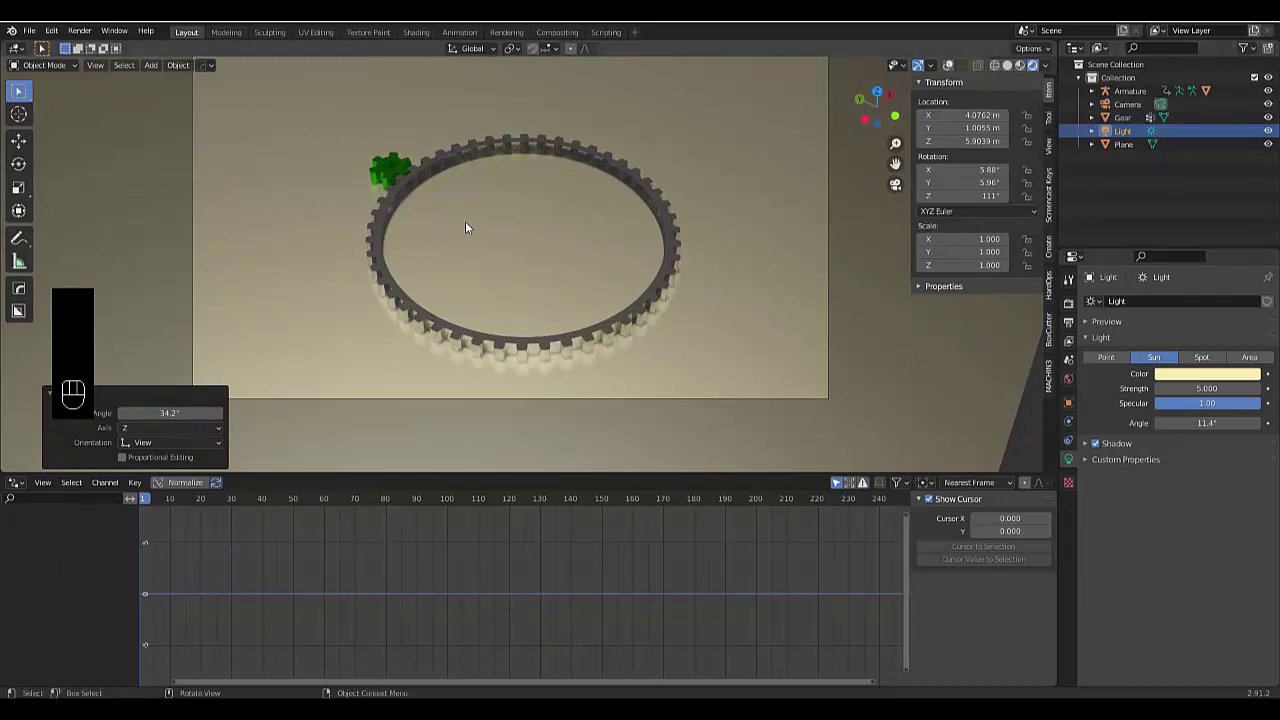
Show the Timeline editor and select the armature in the Outliner
left_click_drag(13, 489, 204, 538)
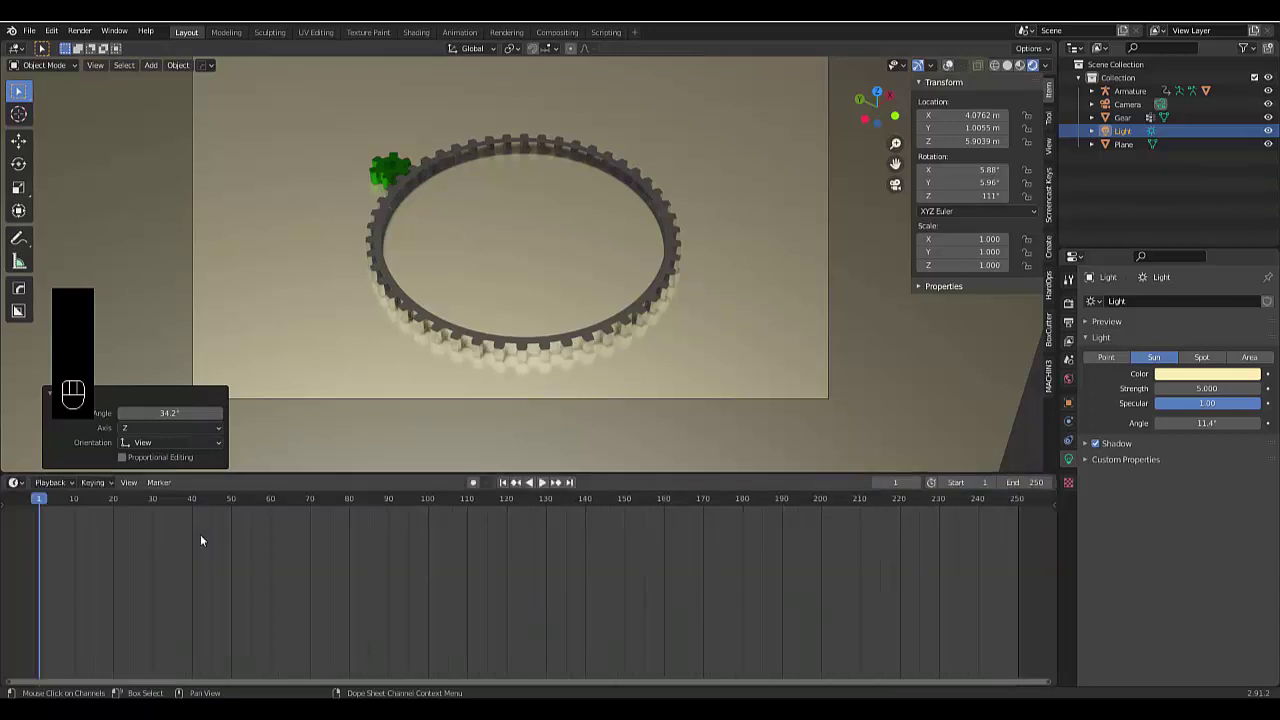
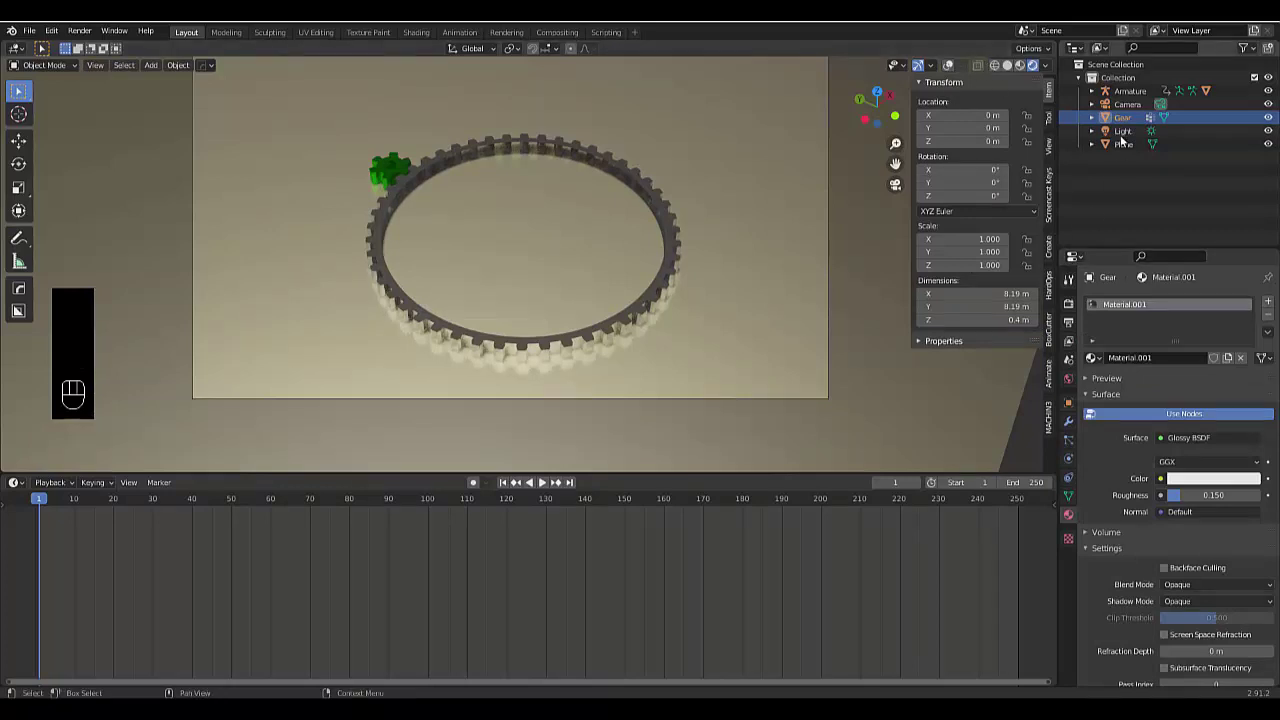
left_click(1102, 96)
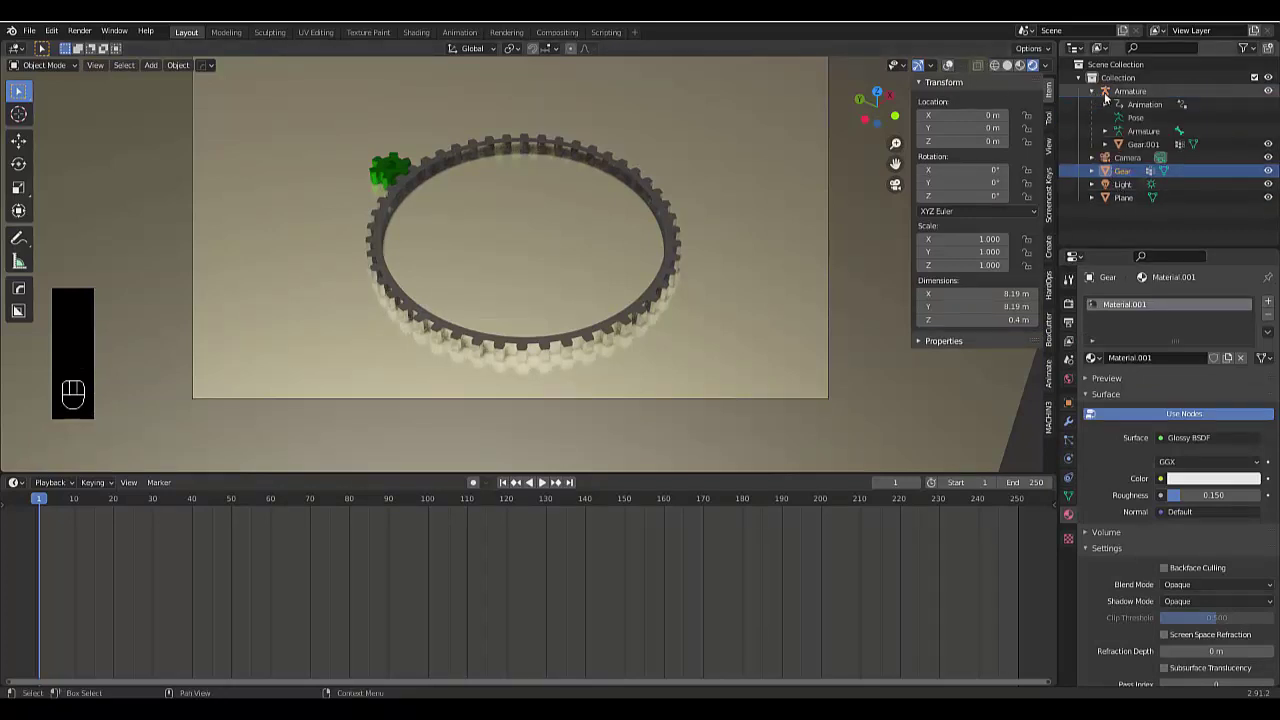
left_click(1127, 97)
Cycle the viewport to Rendered shading and select the armature's pose bone
left_click(999, 68)
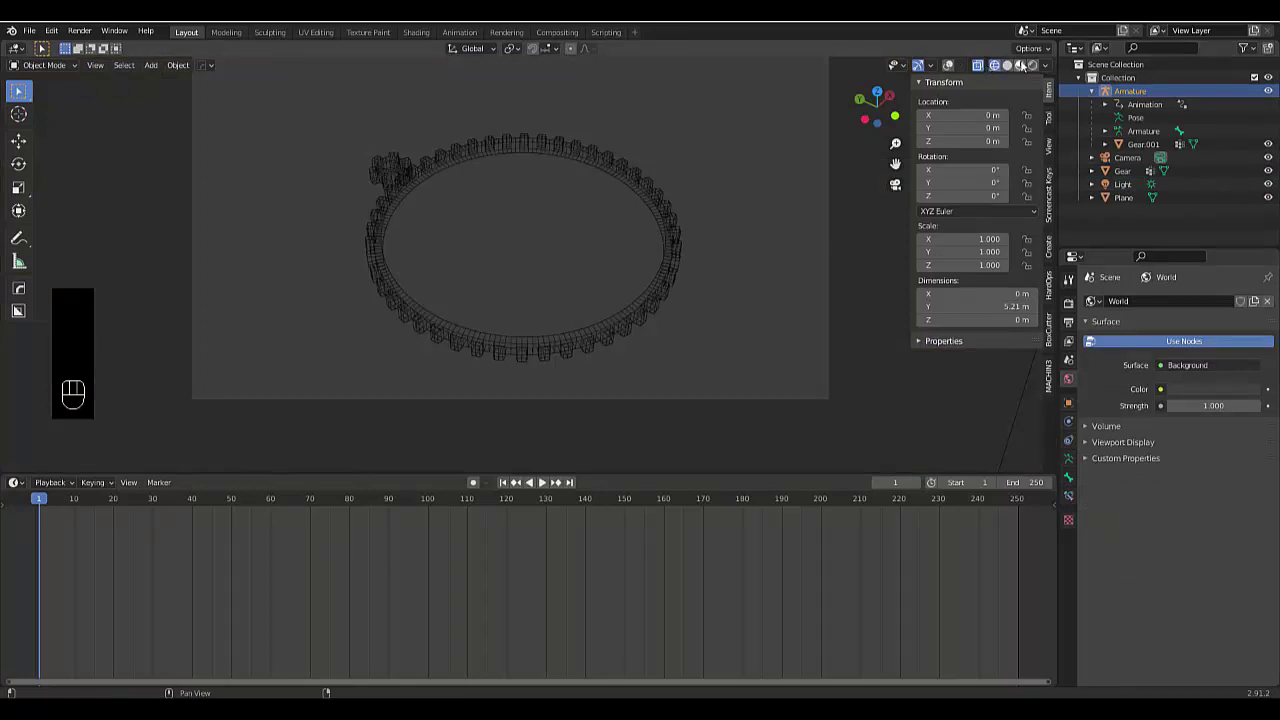
left_click(1009, 66)
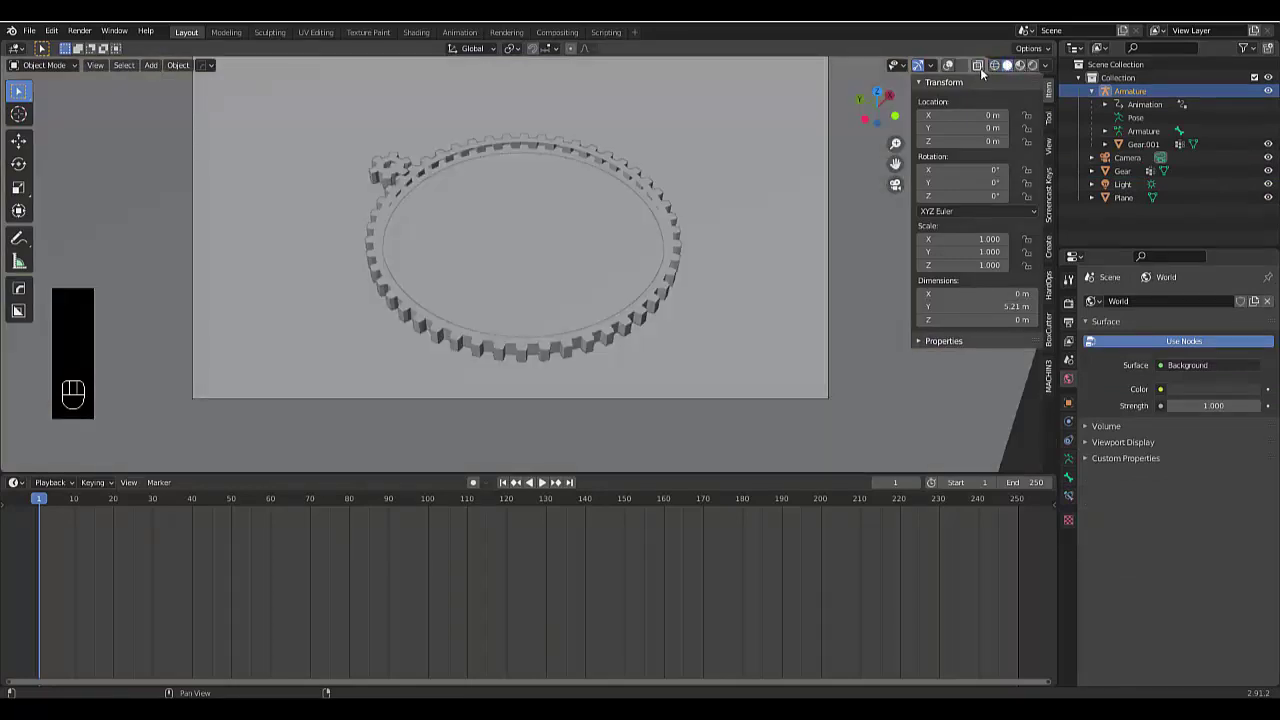
left_click(987, 70)
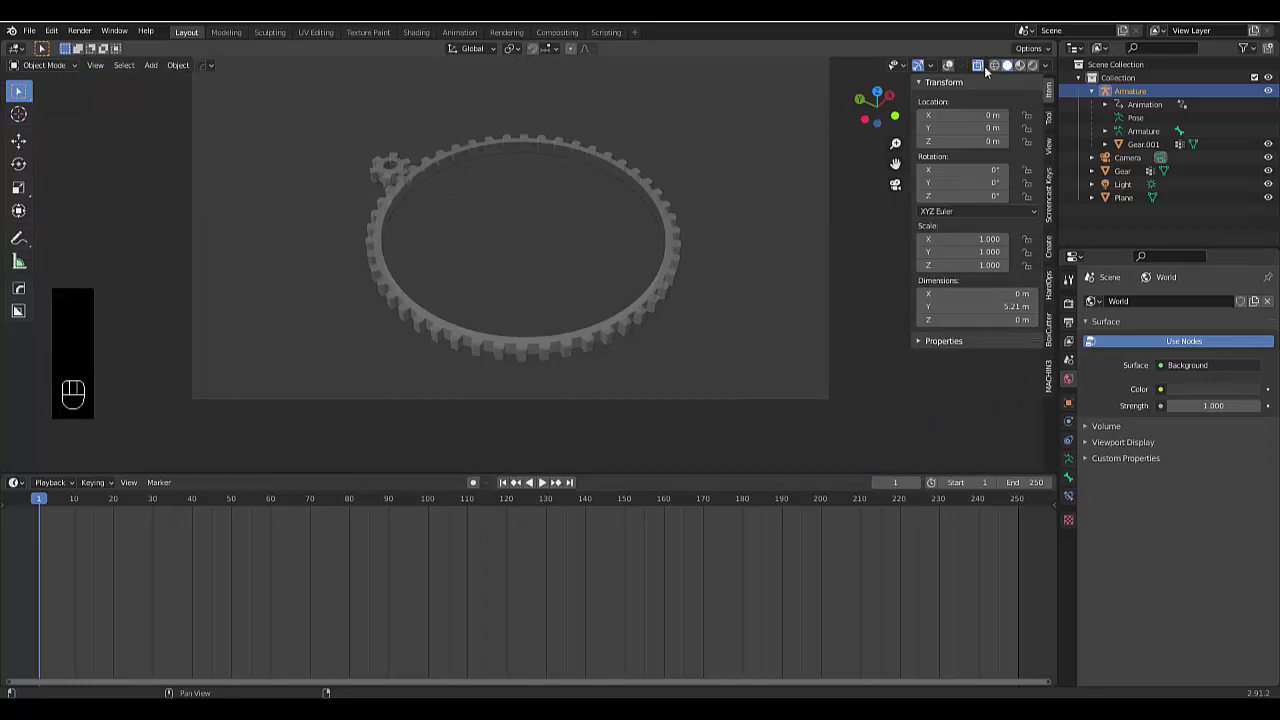
left_click(1020, 69)
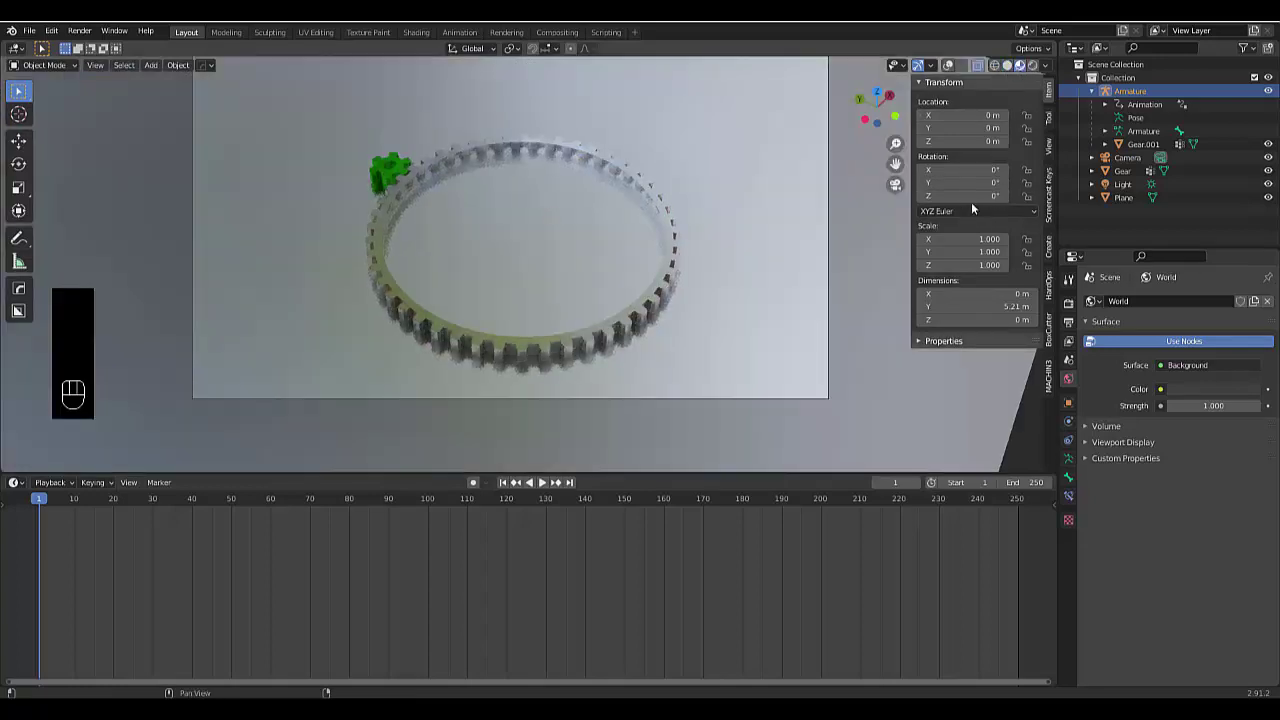
left_click(1157, 120)
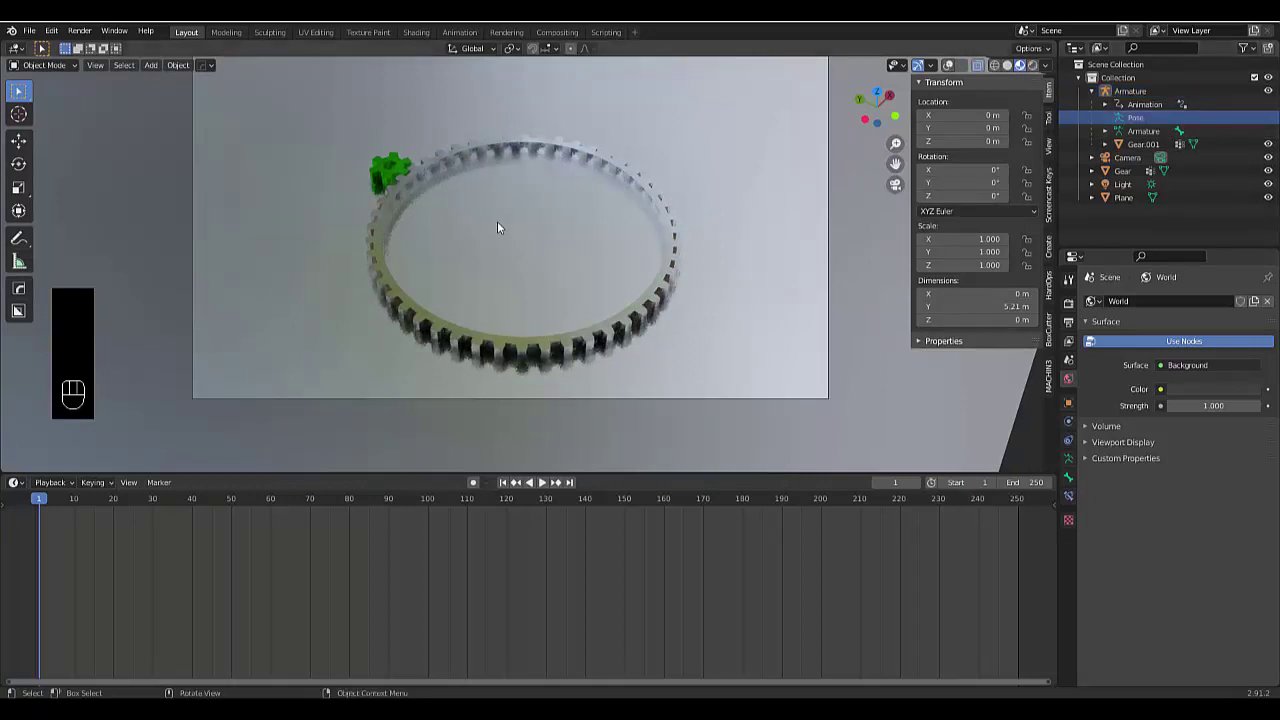
Keyframe the bone's rotation at frame 1 and 900° Z at frame 100, then play the spin
key("Tab")
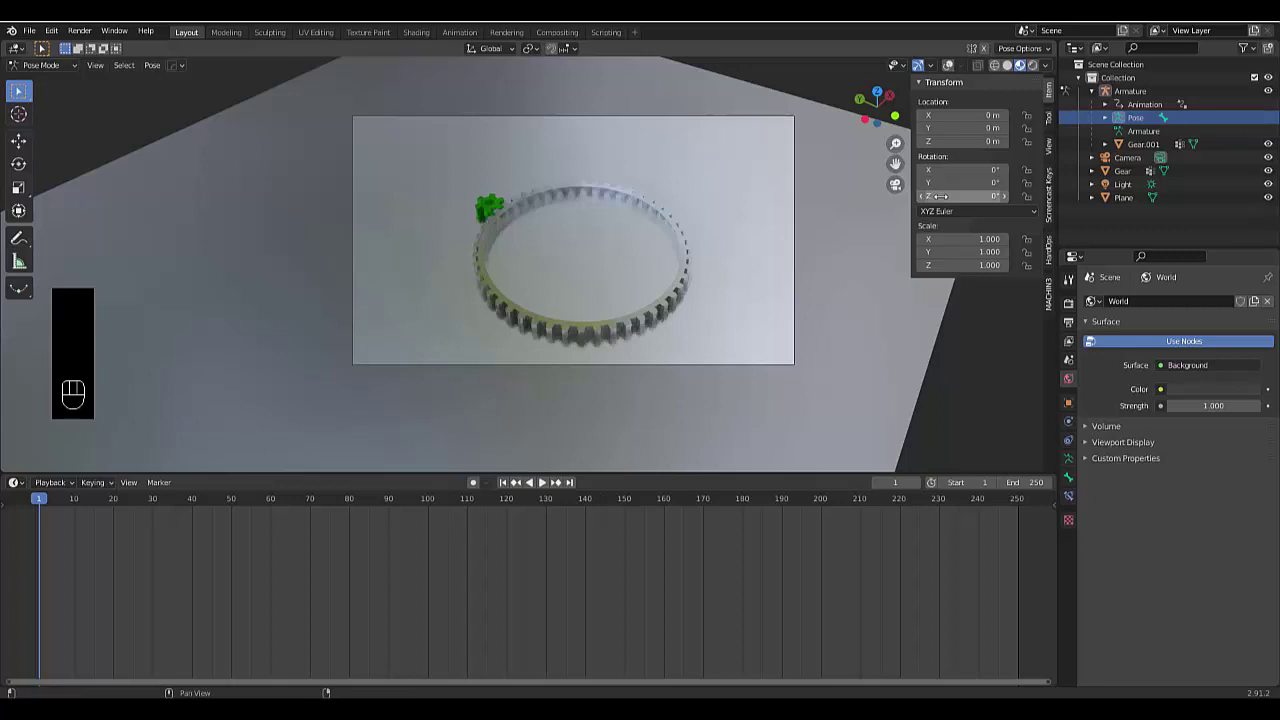
key("i")
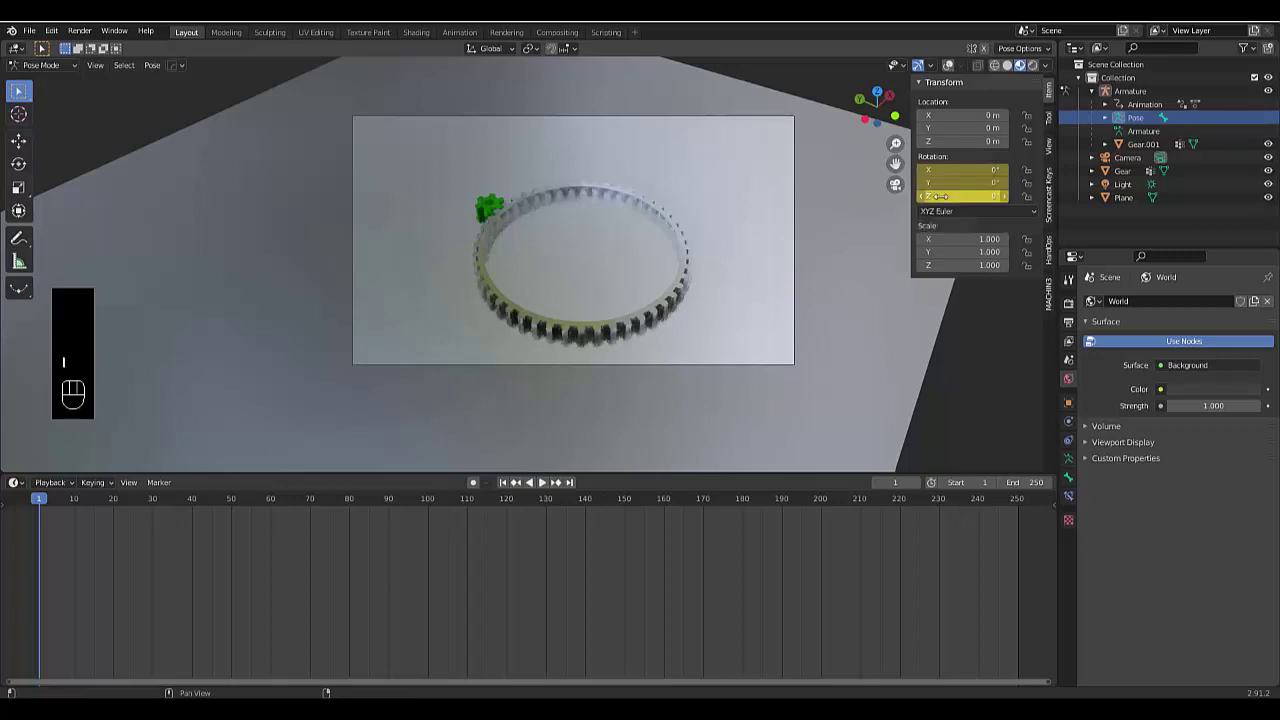
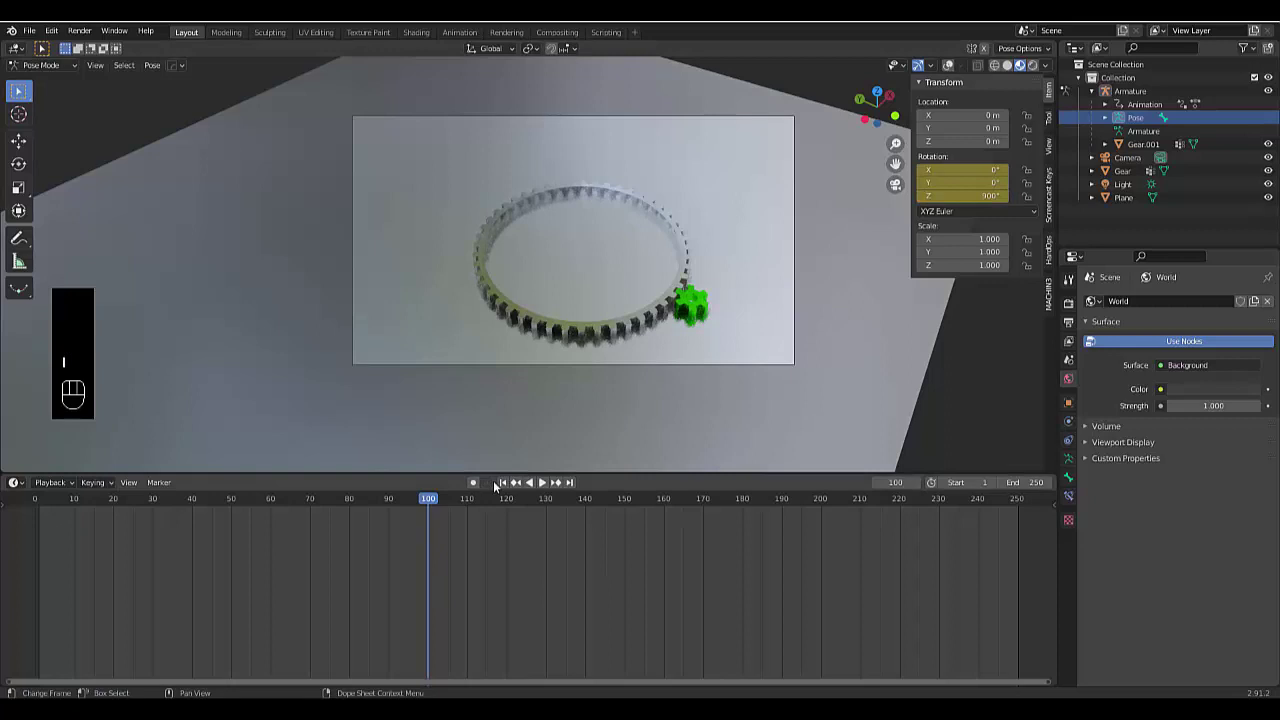
left_click(505, 485)
key("space")
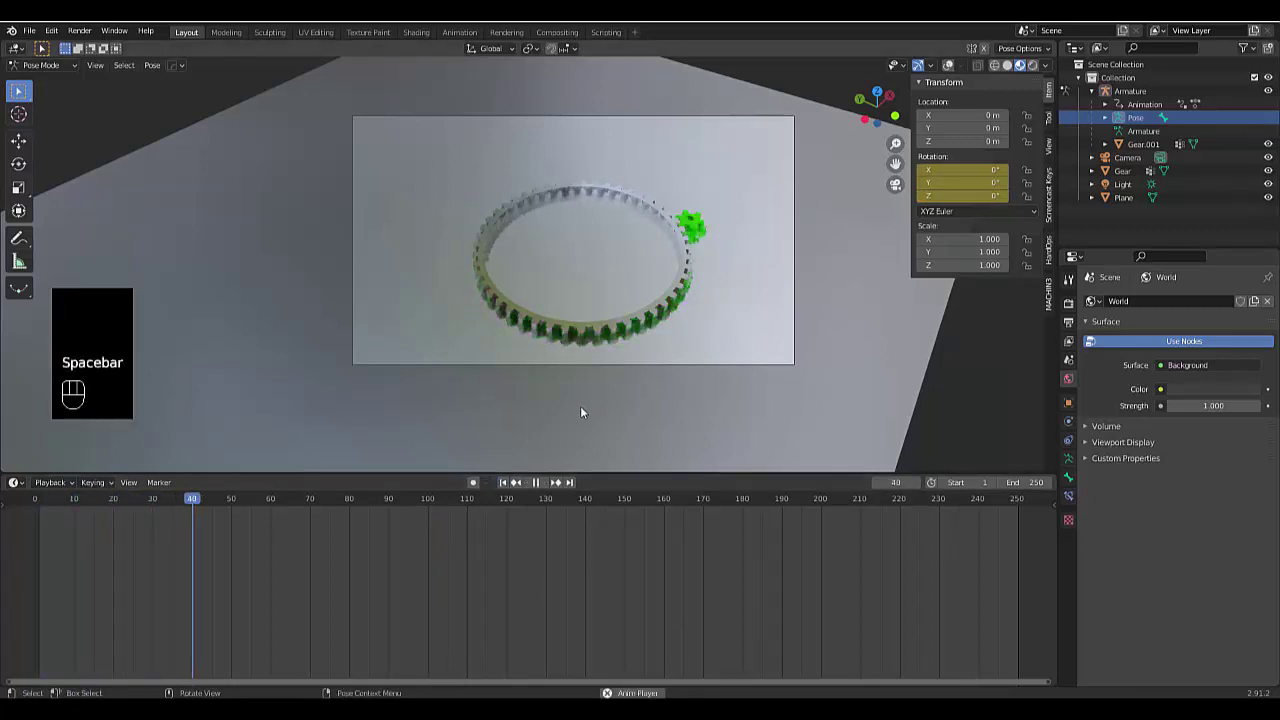